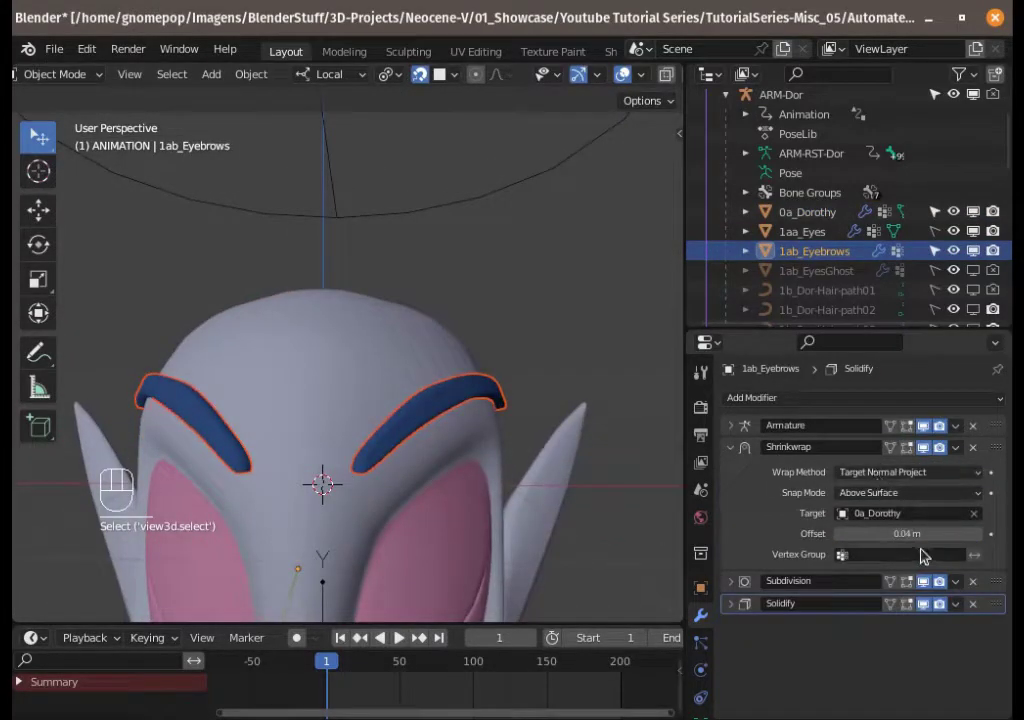
# - Reduce the eyebrows' Shrinkwrap offset to 0.02 m and review the Armature modifier settings
pyautogui.moveTo(535, 441); pyautogui.dragTo(592, 473)
pyautogui.middleClick(605, 477)
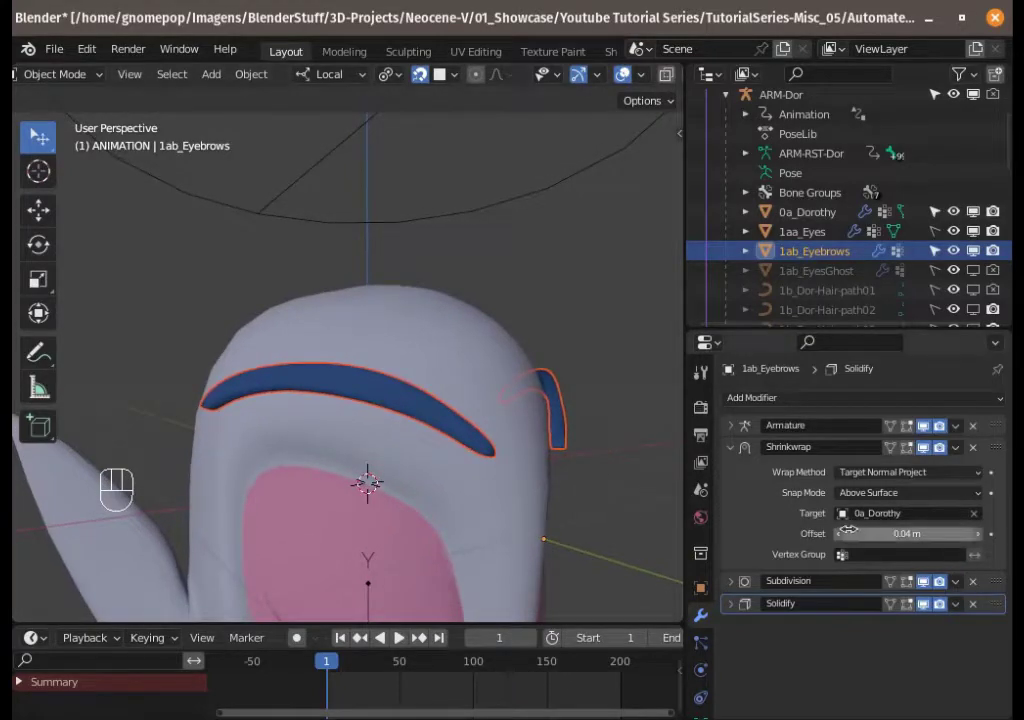
pyautogui.click(846, 536)
pyautogui.click(846, 536)
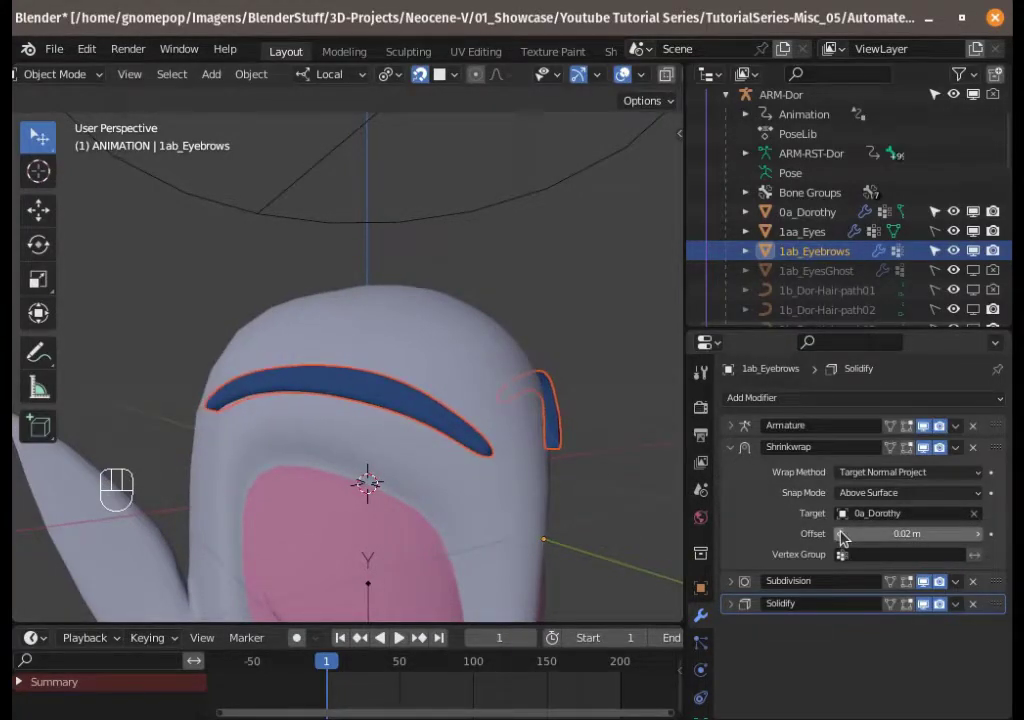
pyautogui.moveTo(573, 433); pyautogui.dragTo(622, 440)
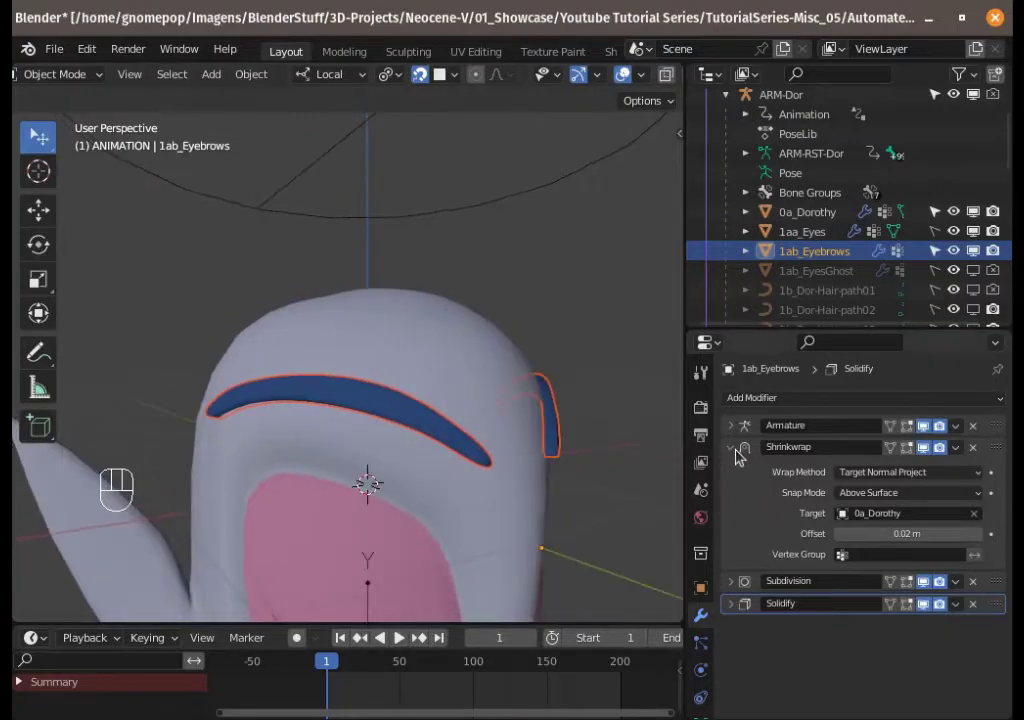
pyautogui.click(741, 451)
pyautogui.click(740, 433)
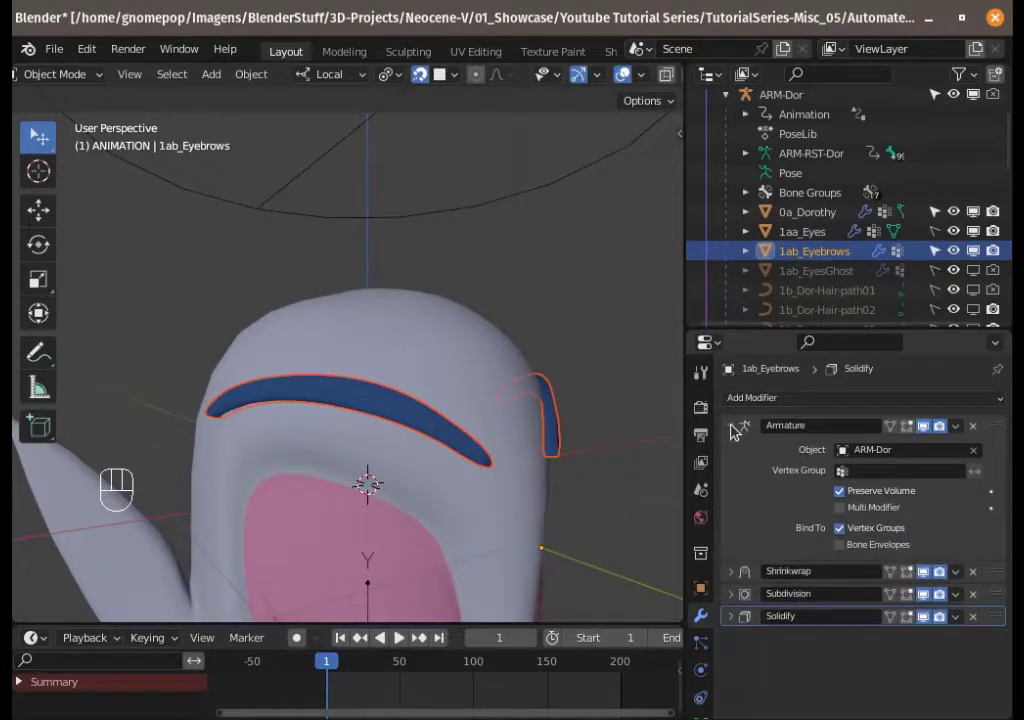
pyautogui.click(740, 429)
pyautogui.middleClick(546, 417)
# - Inspect the eyebrow mesh's vertex groups and the character armature, then reselect the eyebrows
pyautogui.click(705, 630)
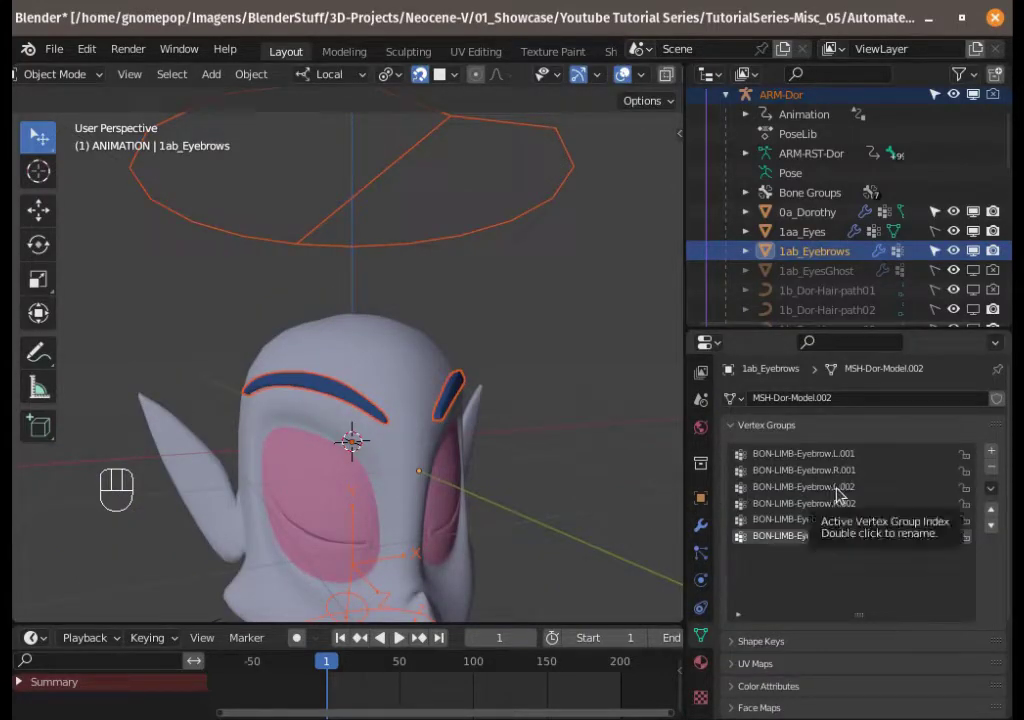
pyautogui.click(879, 460)
pyautogui.click(1003, 471)
pyautogui.click(1001, 470)
pyautogui.moveTo(471, 419); pyautogui.dragTo(457, 233)
pyautogui.click(456, 227)
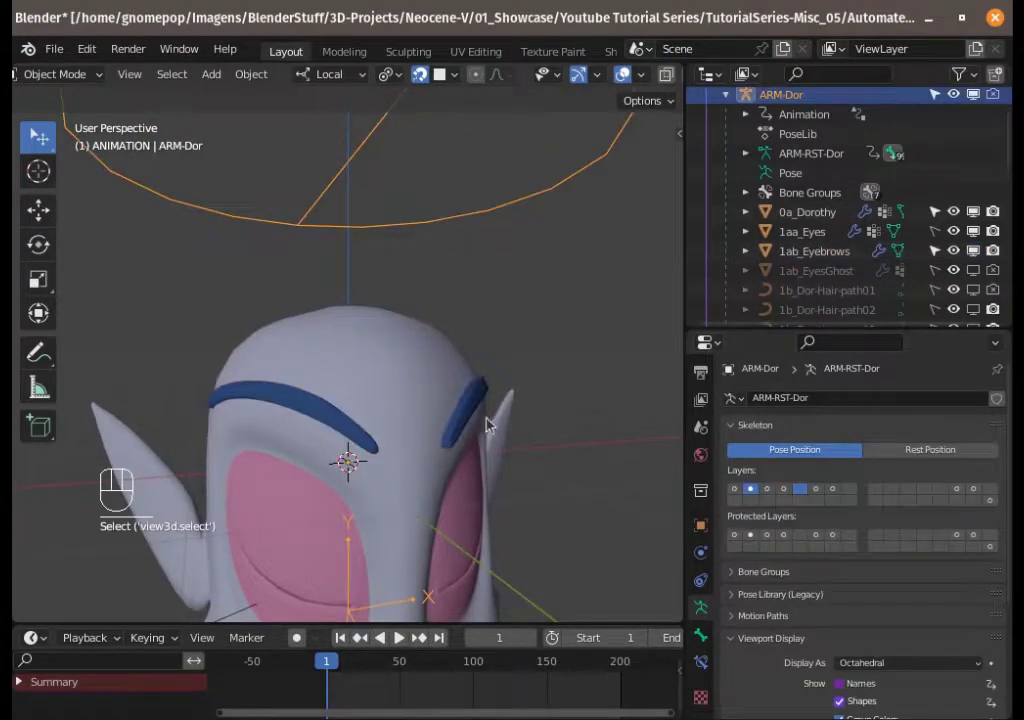
pyautogui.click(741, 449)
pyautogui.moveTo(550, 453); pyautogui.dragTo(640, 483)
pyautogui.middleClick(552, 421)
# - Reduce the eyebrows' Solidify thickness to 0.04 m
pyautogui.moveTo(737, 449); pyautogui.dragTo(744, 480)
pyautogui.click(734, 475)
pyautogui.moveTo(737, 495); pyautogui.dragTo(781, 538)
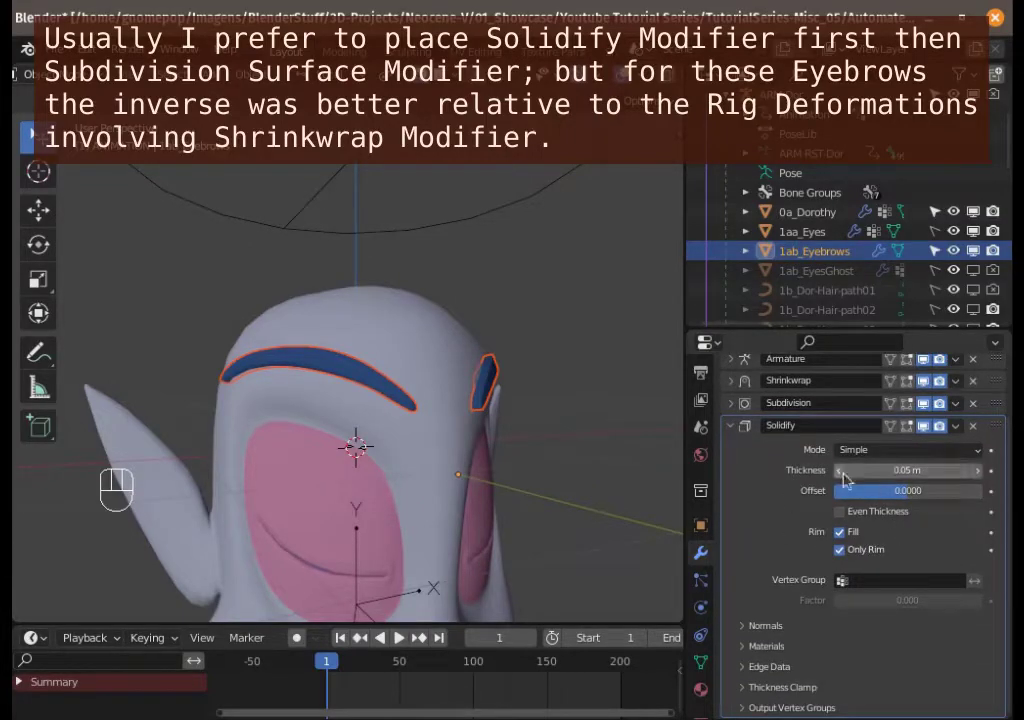
pyautogui.click(849, 477)
pyautogui.click(676, 467)
pyautogui.moveTo(437, 437); pyautogui.dragTo(558, 494)
pyautogui.click(982, 475)
# - Orbit around the head to check how the eyebrows sit against the forehead
pyautogui.moveTo(512, 482); pyautogui.dragTo(543, 480)
pyautogui.moveTo(454, 420); pyautogui.dragTo(494, 453)
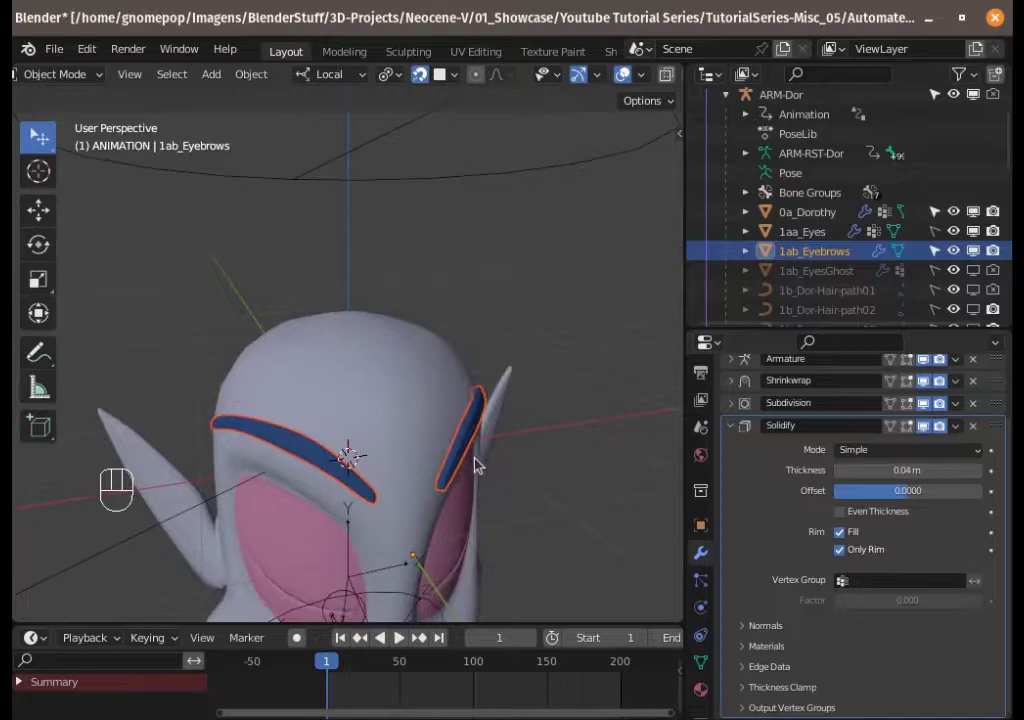
pyautogui.moveTo(482, 474); pyautogui.dragTo(502, 491)
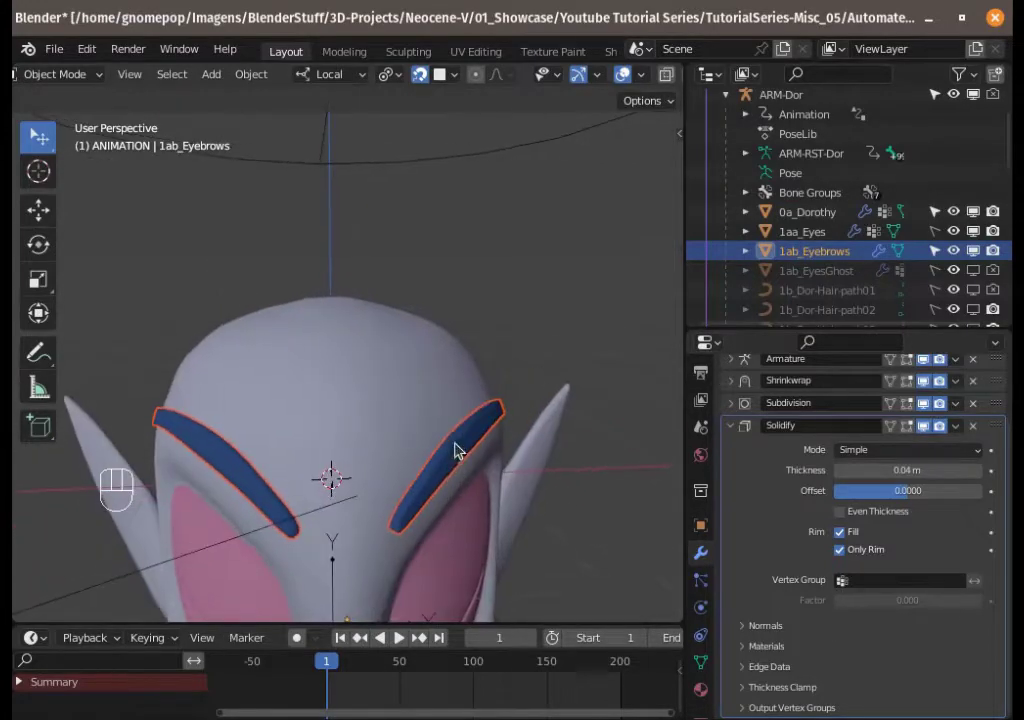
pyautogui.moveTo(473, 483); pyautogui.dragTo(452, 464)
pyautogui.middleClick(415, 455)
pyautogui.moveTo(369, 471); pyautogui.dragTo(502, 432)
pyautogui.moveTo(427, 410); pyautogui.dragTo(461, 406)
pyautogui.moveTo(426, 424); pyautogui.dragTo(416, 437)
pyautogui.middleClick(393, 415)
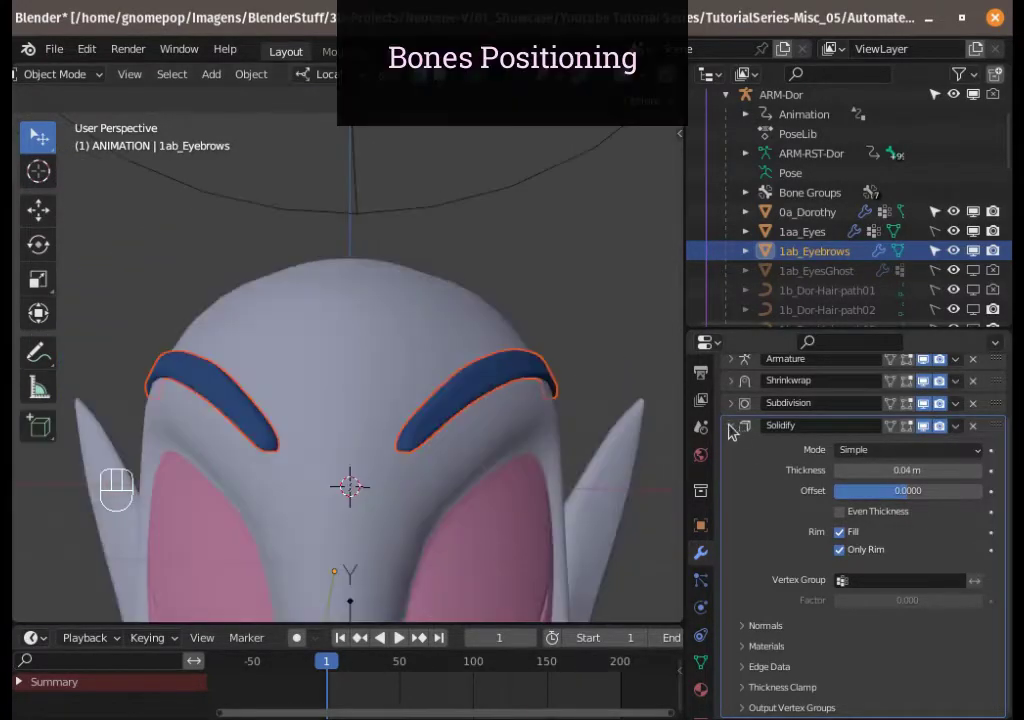
# - Set the eyebrows' Shrinkwrap offset to 0 m
pyautogui.moveTo(732, 428); pyautogui.dragTo(796, 488)
pyautogui.click(932, 499)
pyautogui.moveTo(597, 432); pyautogui.dragTo(714, 456)
pyautogui.click(732, 446)
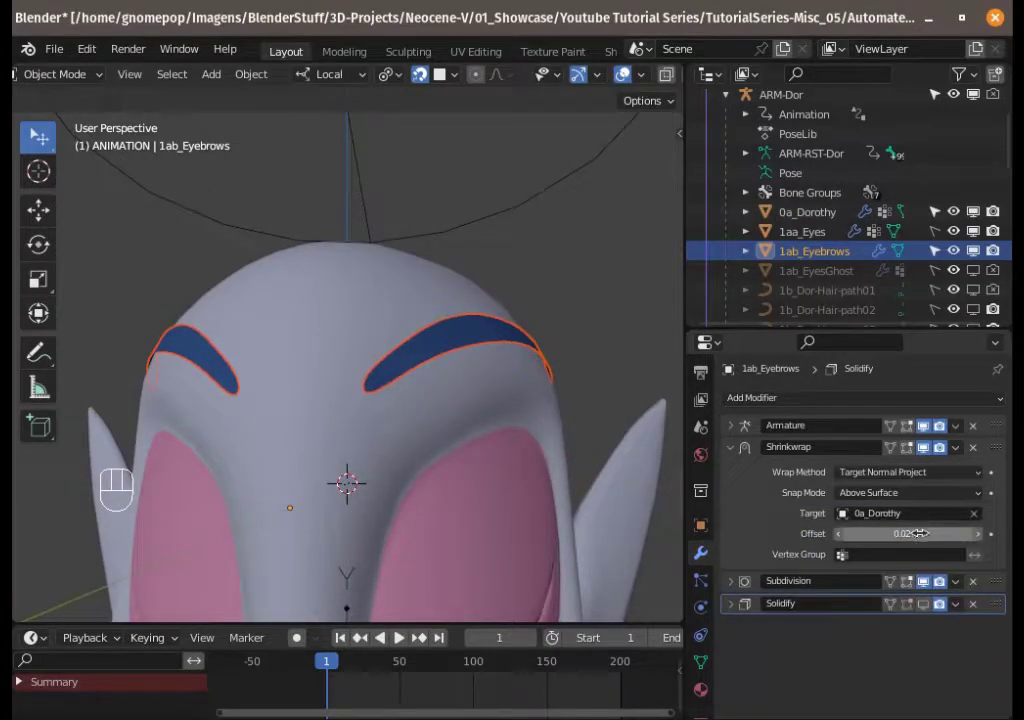
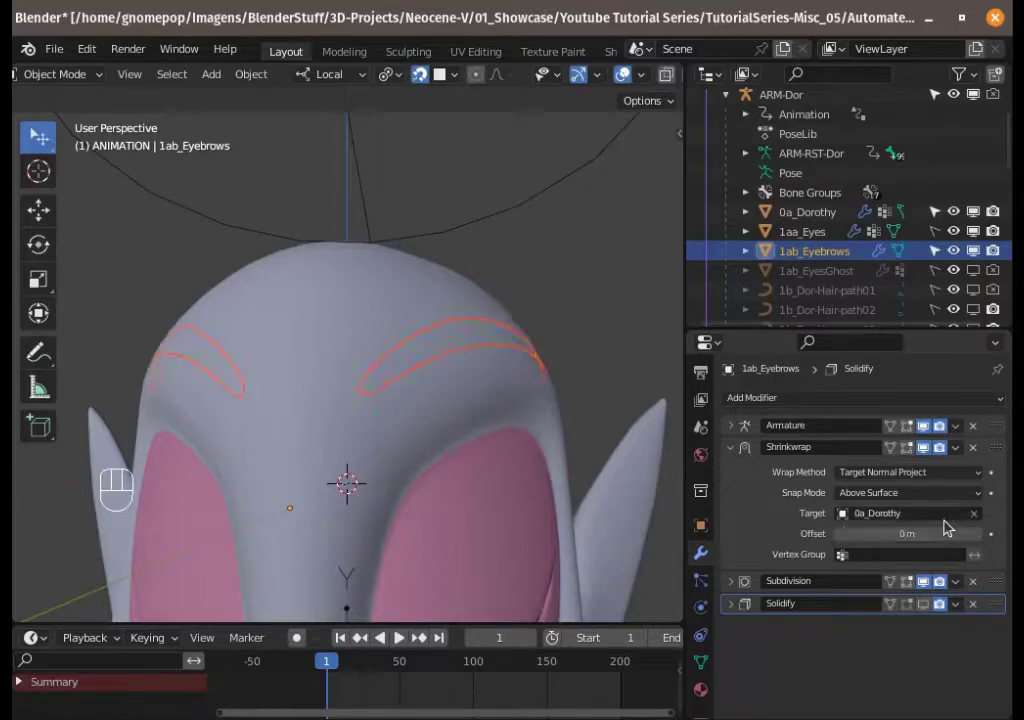
pyautogui.moveTo(549, 419); pyautogui.dragTo(476, 422)
# - Enable snapping for placing bones and open the sidebar
pyautogui.moveTo(409, 425); pyautogui.dragTo(533, 94)
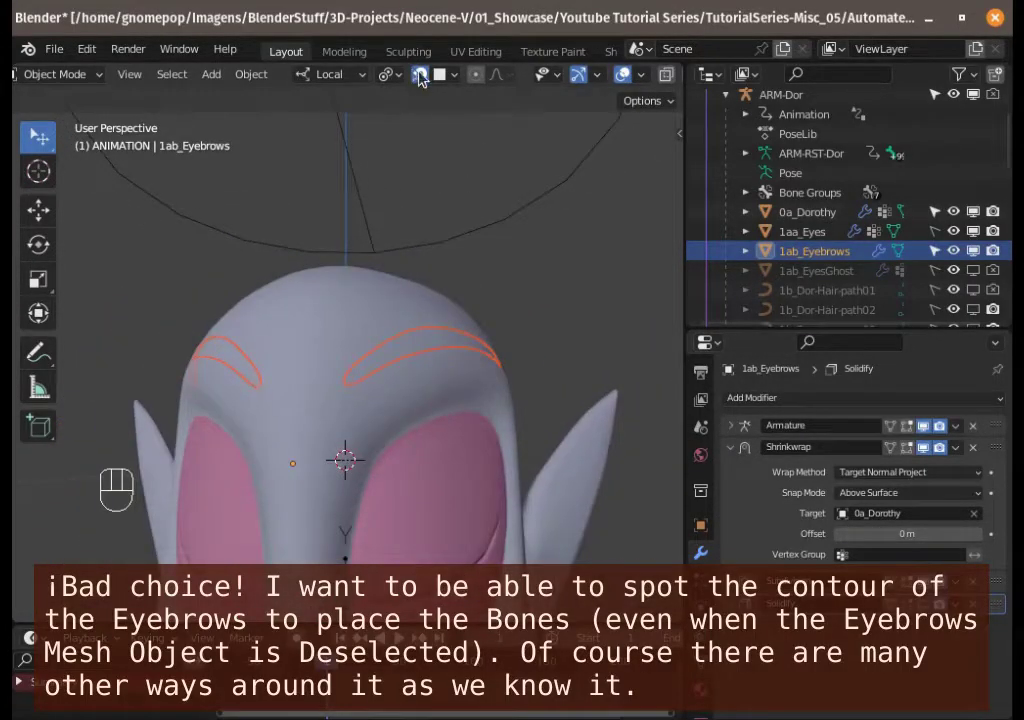
pyautogui.click(426, 76)
pyautogui.moveTo(448, 80); pyautogui.dragTo(425, 76)
pyautogui.moveTo(425, 76); pyautogui.dragTo(425, 114)
pyautogui.press('n')
pyautogui.press('n')
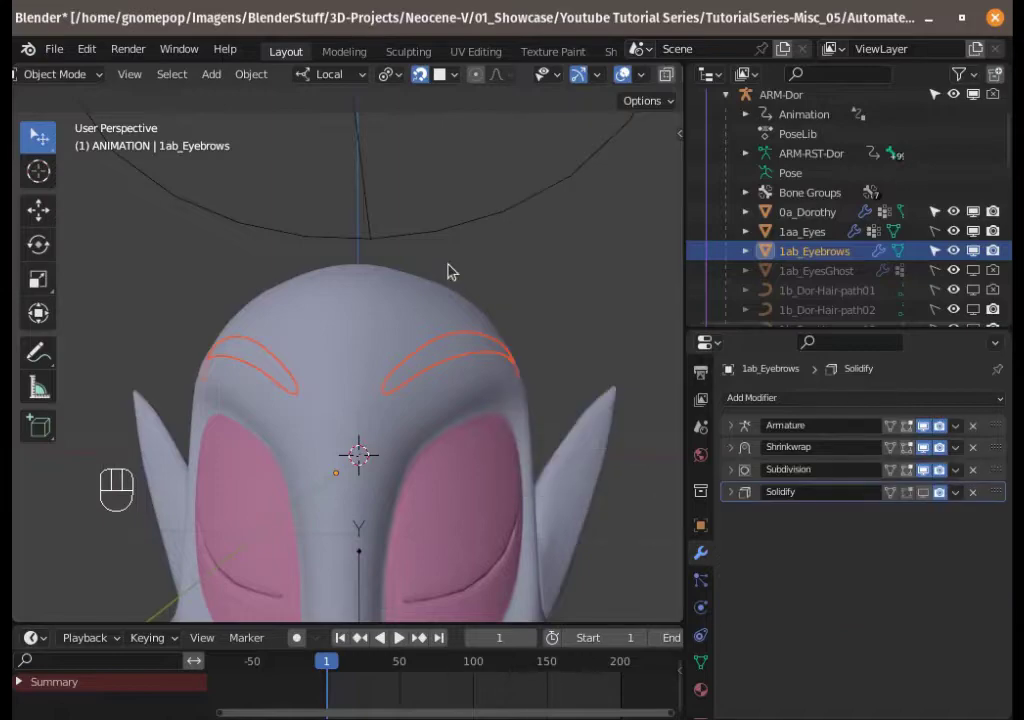
# - Hide the eyebrows' Solidify in the viewport and enter Edit Mode on the ARM-Dor armature
pyautogui.doubleClick(441, 231)
pyautogui.press('Tab')
pyautogui.moveTo(406, 409); pyautogui.dragTo(478, 394)
pyautogui.press('n')
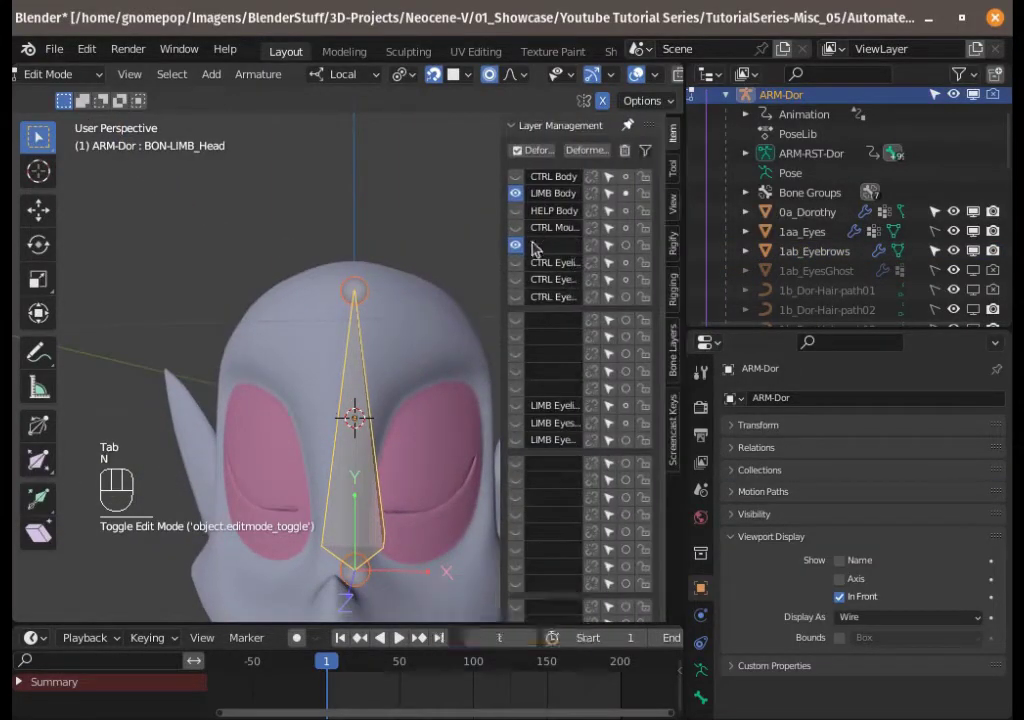
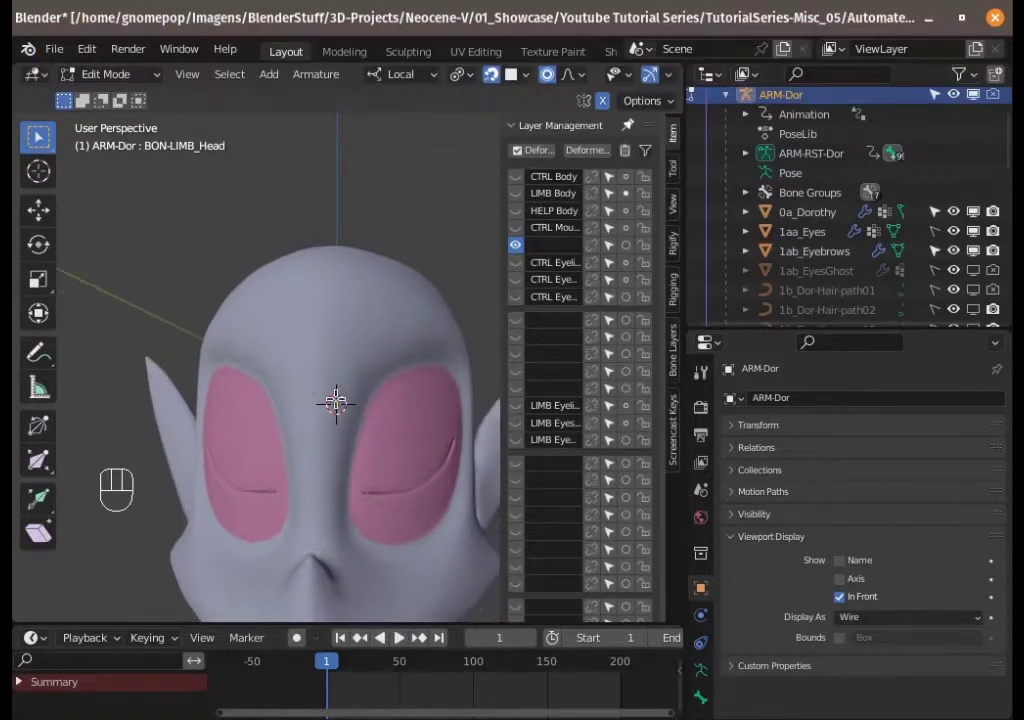
# - Add a new bone with Shift+A and move it onto the head using face-projection snapping
pyautogui.press('shift+a')
pyautogui.moveTo(522, 83); pyautogui.dragTo(323, 409)
pyautogui.click(329, 400)
pyautogui.press('g')
pyautogui.click(329, 258)
pyautogui.press('g')
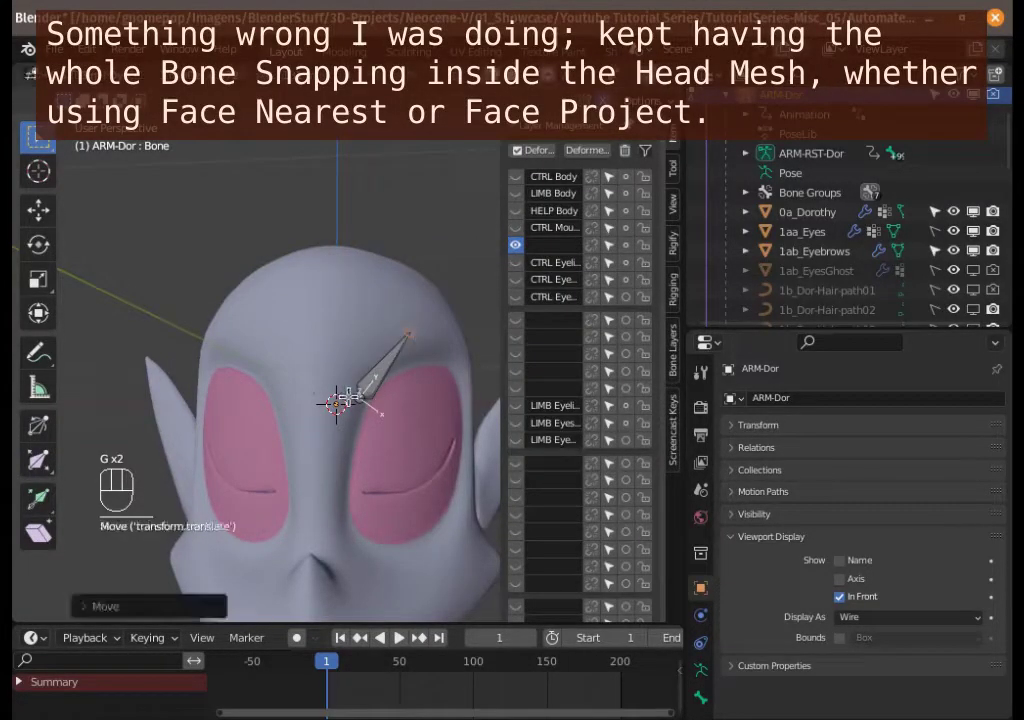
pyautogui.click(351, 394)
pyautogui.press('g')
pyautogui.moveTo(372, 335); pyautogui.dragTo(369, 311)
pyautogui.press('g')
pyautogui.middleClick(394, 305)
# - Leave Edit Mode and return to the eyebrows to re-enable their Solidify display
pyautogui.press('Tab')
pyautogui.moveTo(304, 344); pyautogui.dragTo(285, 352)
pyautogui.press('g')
pyautogui.press('g')
pyautogui.moveTo(215, 380); pyautogui.dragTo(223, 355)
pyautogui.press('g')
pyautogui.moveTo(243, 366); pyautogui.dragTo(333, 452)
pyautogui.click(339, 409)
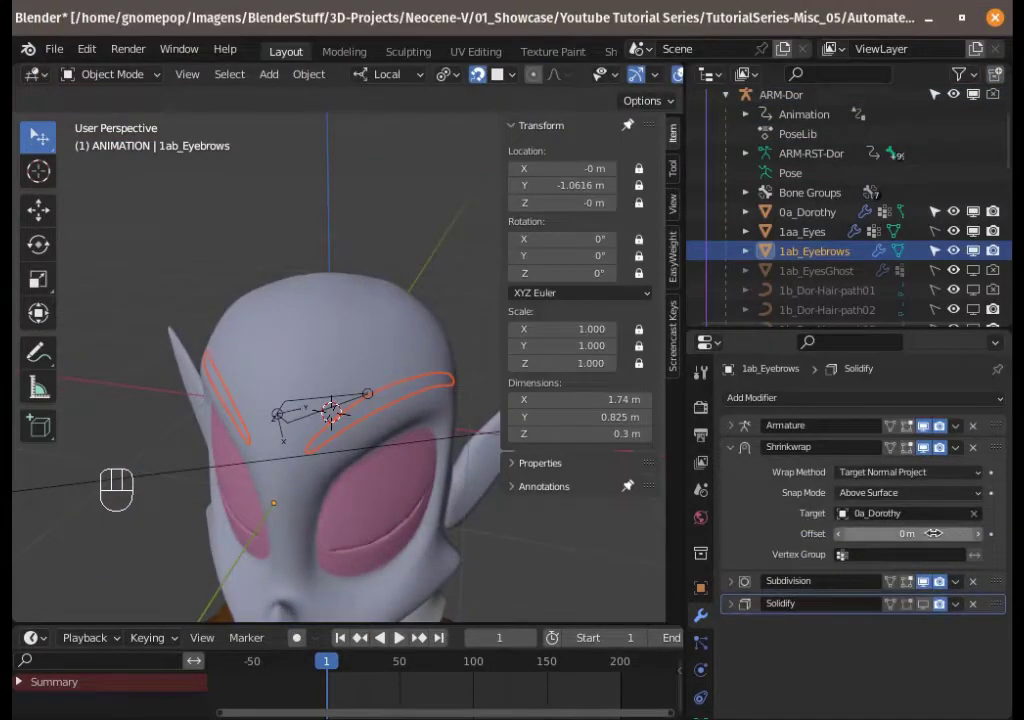
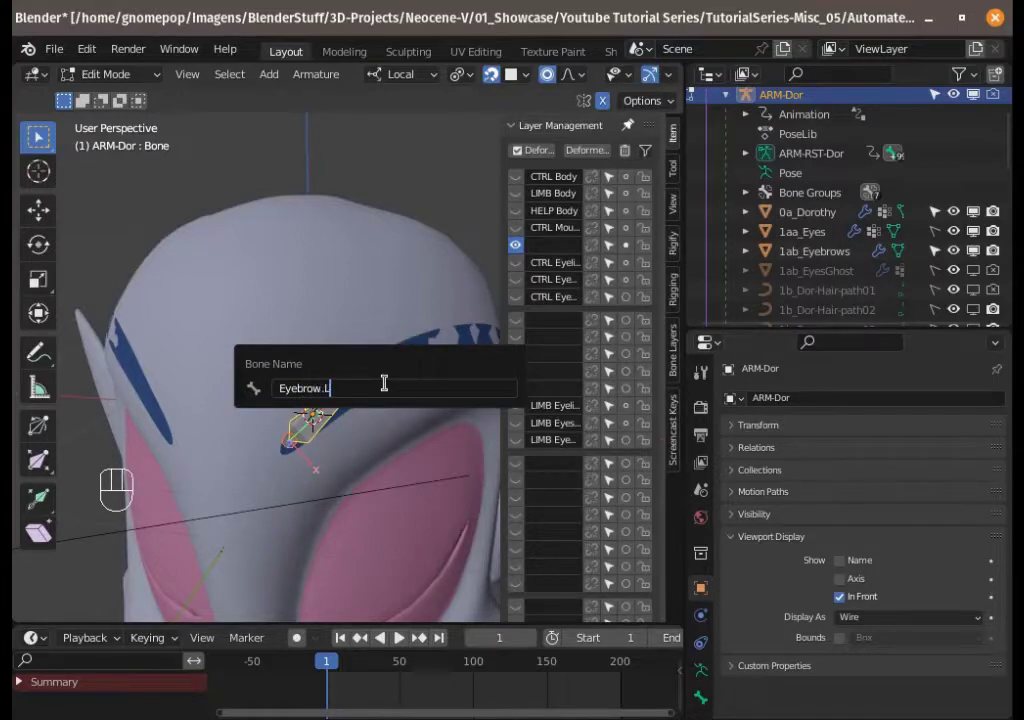
# - Name the bone Eyebrow.L.001, place it at the eyebrow's start and extrude a second bone
pyautogui.press('0')
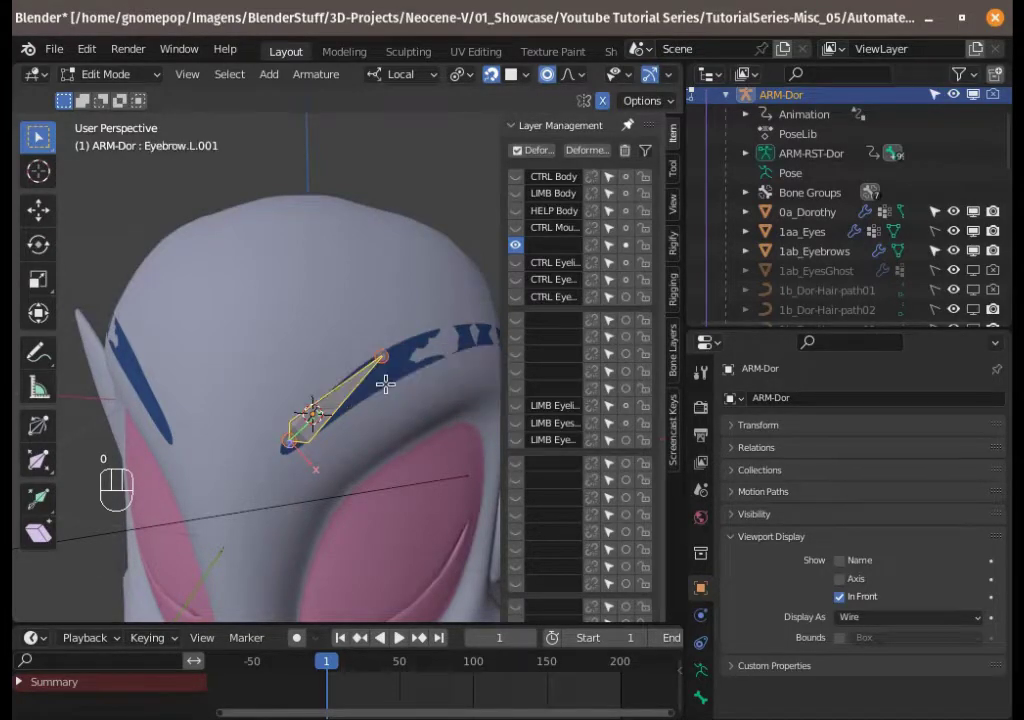
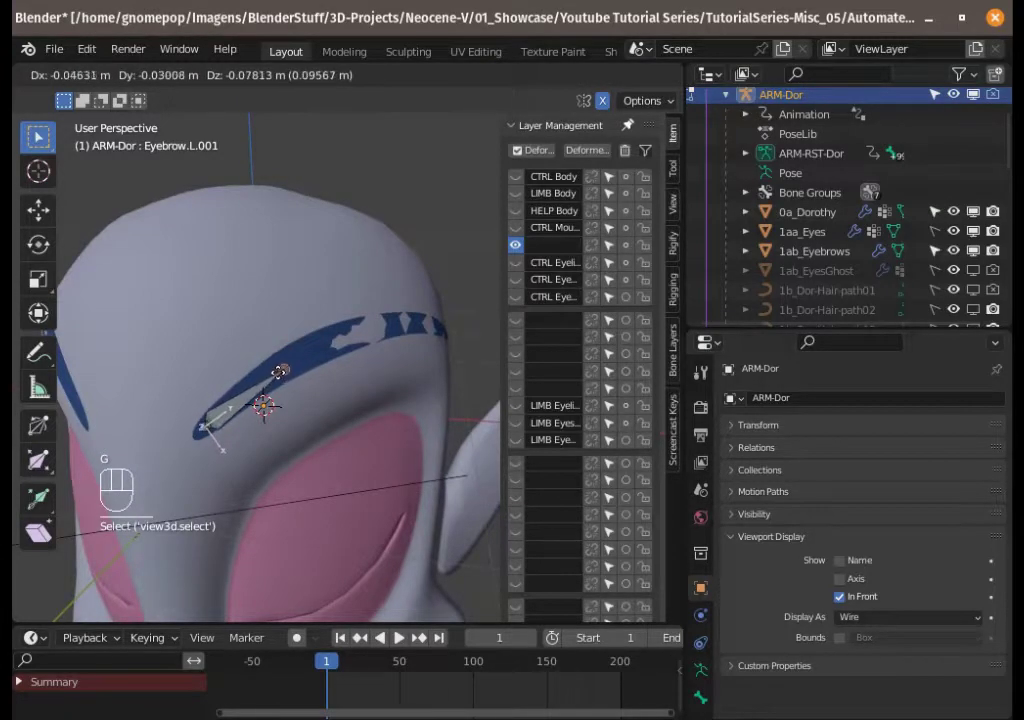
pyautogui.middleClick(274, 378)
pyautogui.press('e')
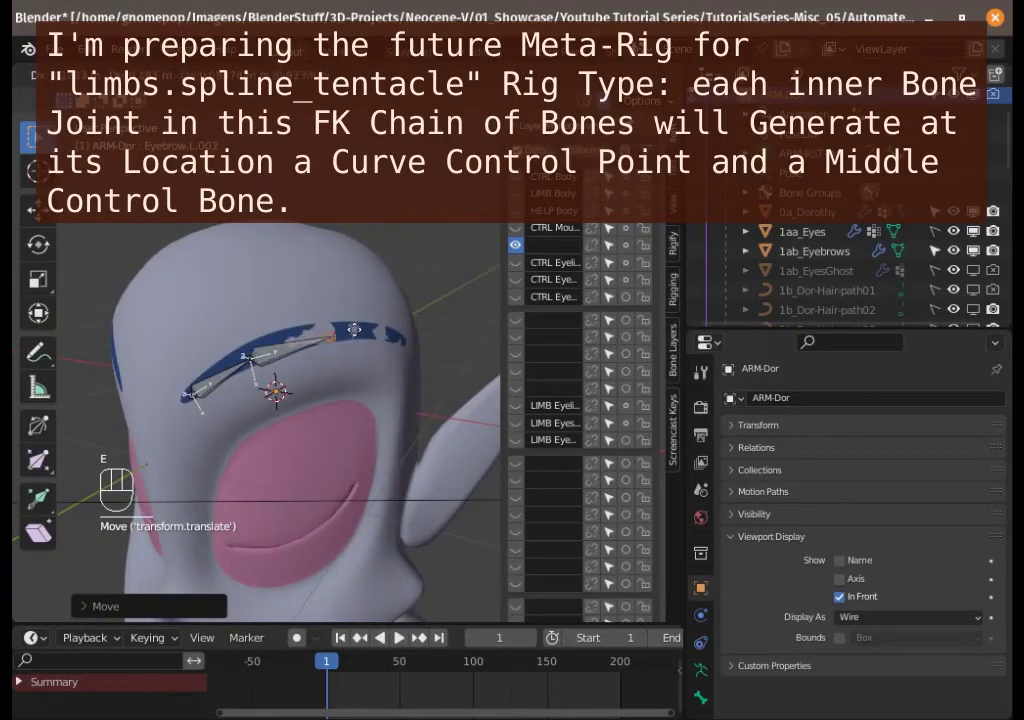
pyautogui.click(358, 319)
pyautogui.click(332, 326)
pyautogui.press('e')
pyautogui.click(412, 334)
pyautogui.moveTo(340, 342); pyautogui.dragTo(279, 256)
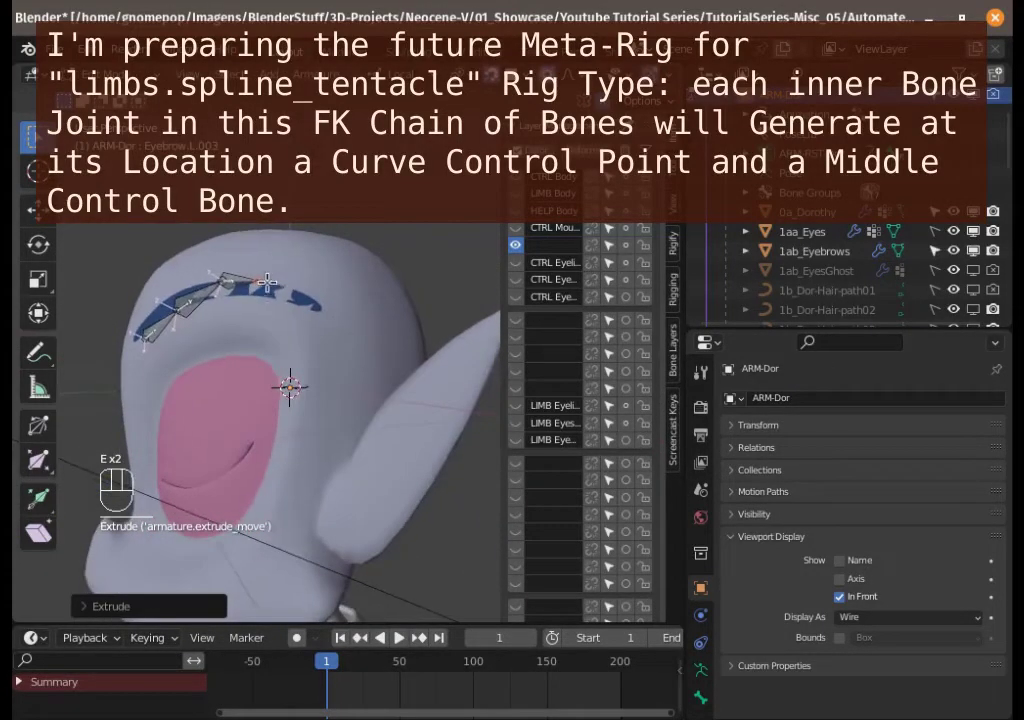
# - Adjust the joint and extend the chain with another bone along the eyebrow
pyautogui.moveTo(267, 281); pyautogui.dragTo(291, 290)
pyautogui.press('g')
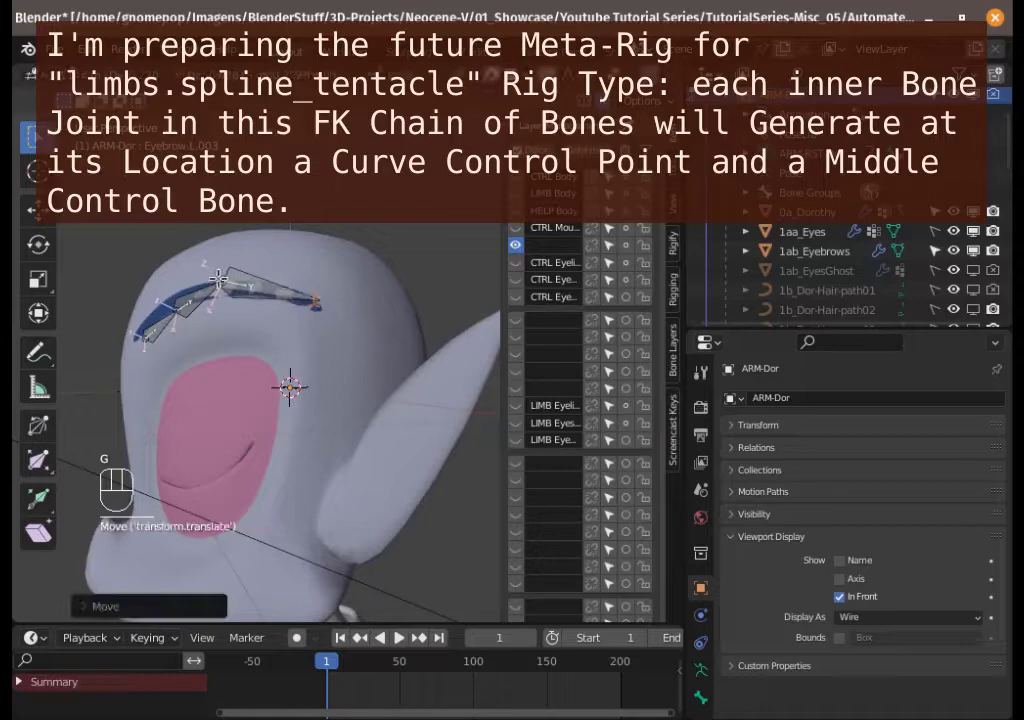
pyautogui.press('g')
pyautogui.middleClick(244, 313)
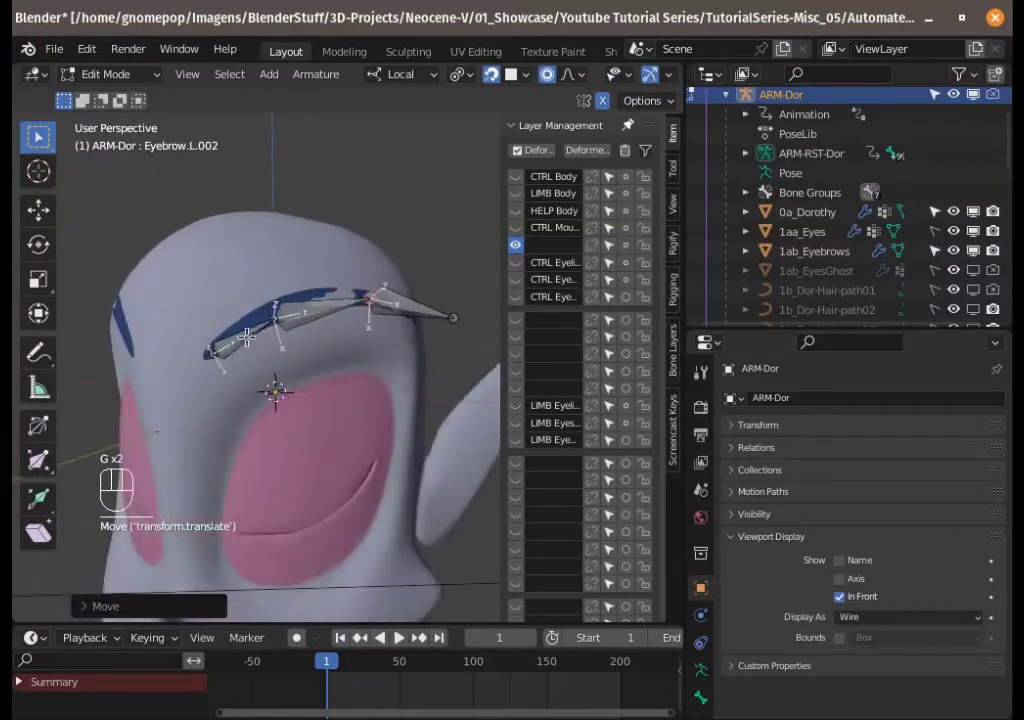
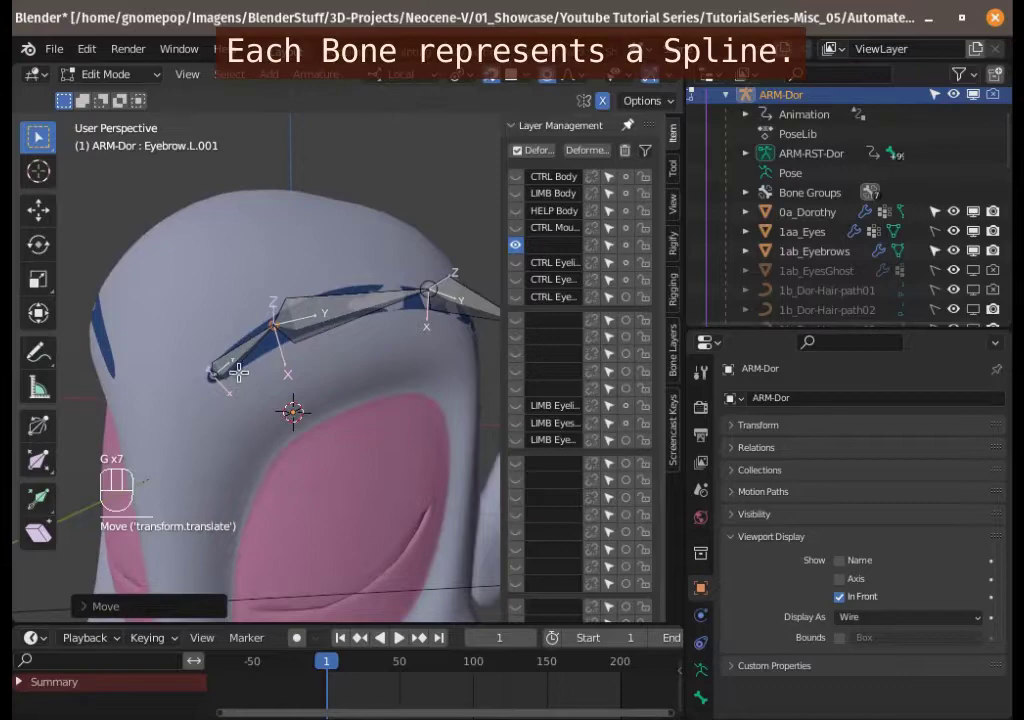
pyautogui.middleClick(239, 369)
pyautogui.middleClick(275, 396)
pyautogui.middleClick(262, 400)
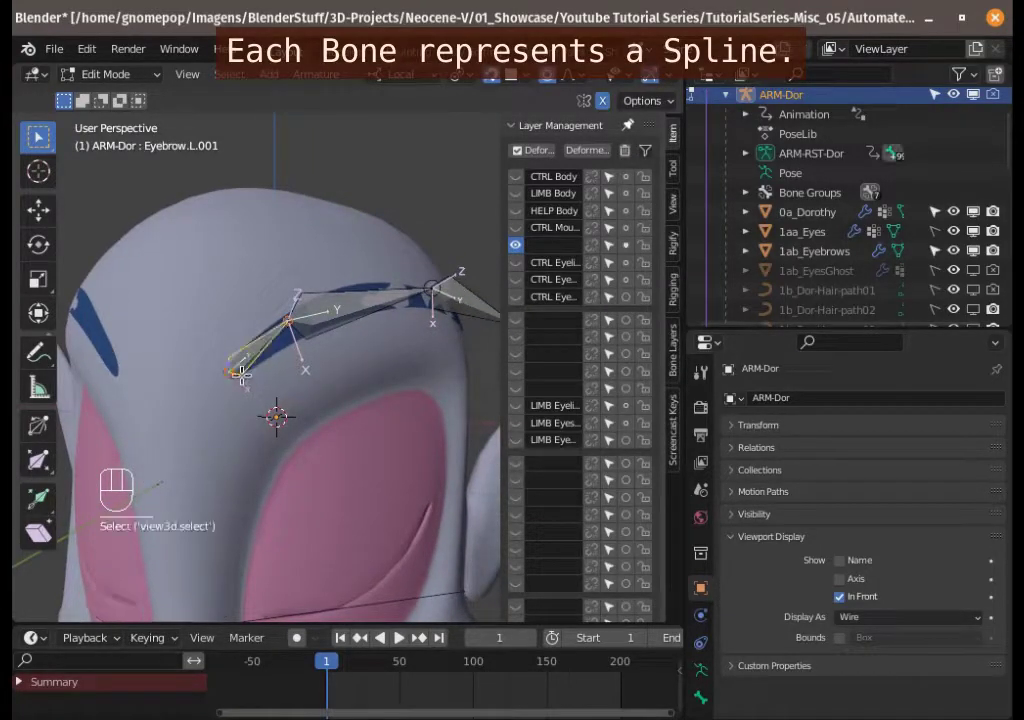
# - Select the chain's joints and move the end joint to follow the eyebrow's curve
pyautogui.click(228, 372)
pyautogui.click(287, 317)
pyautogui.middleClick(296, 361)
pyautogui.click(249, 349)
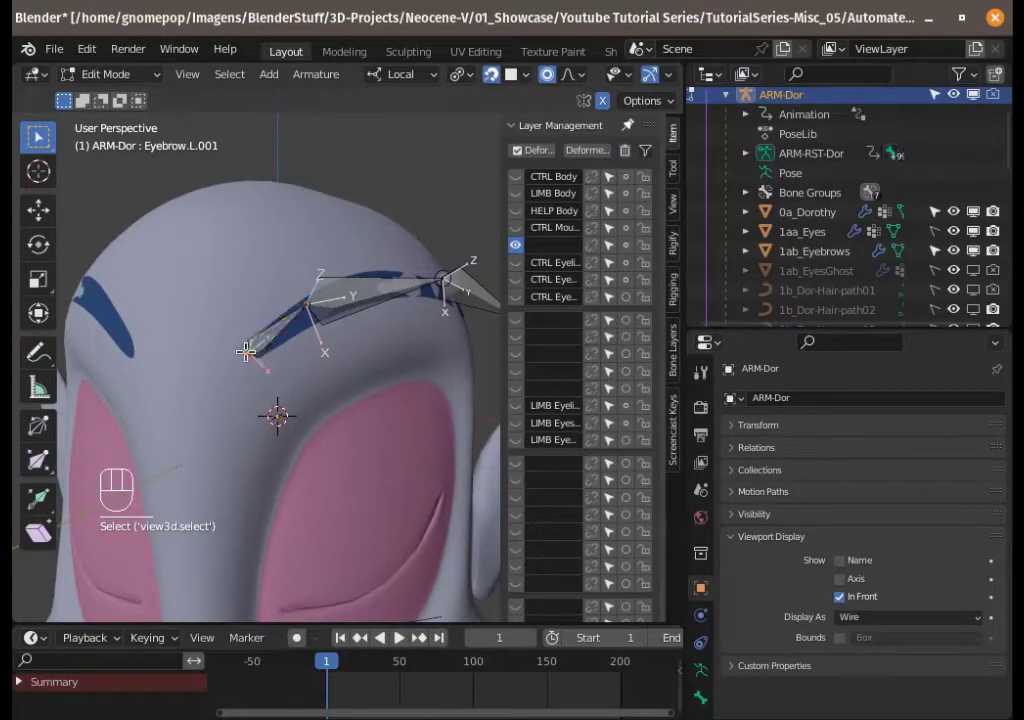
pyautogui.press('g')
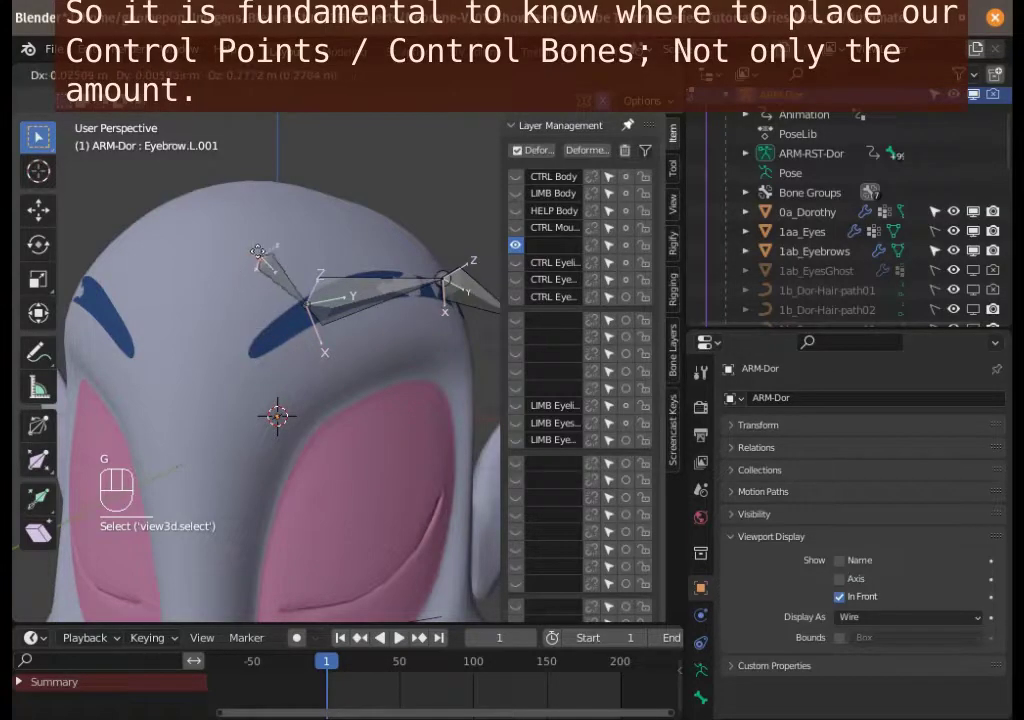
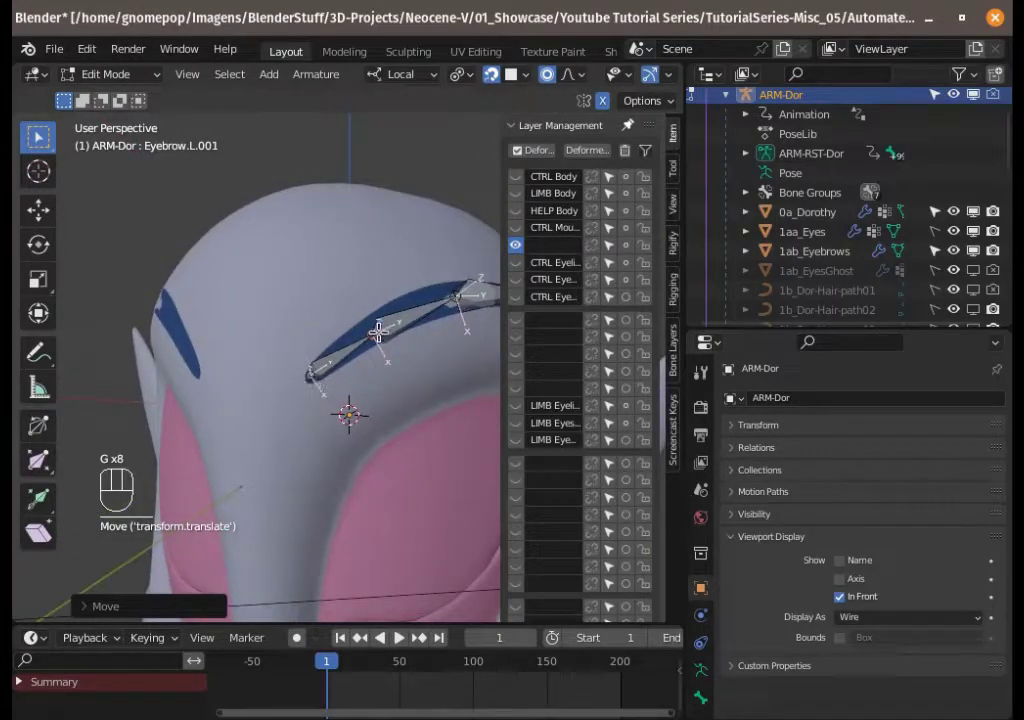
# - Reposition the Eyebrow.L.001-.003 joints to follow the brow's arch
pyautogui.moveTo(368, 316); pyautogui.dragTo(323, 275)
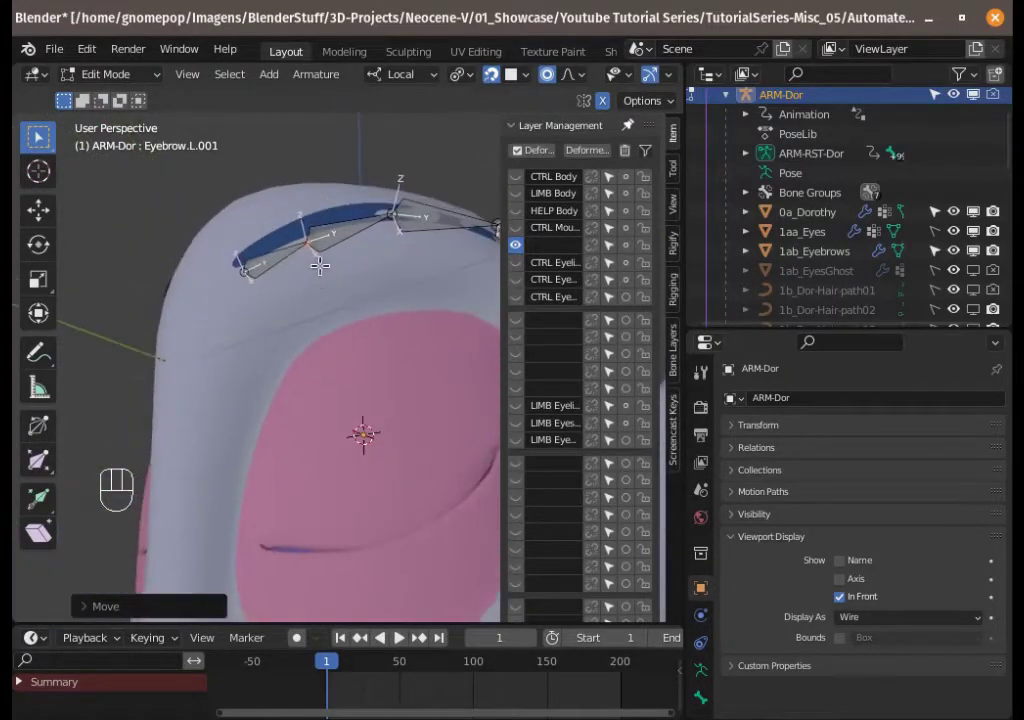
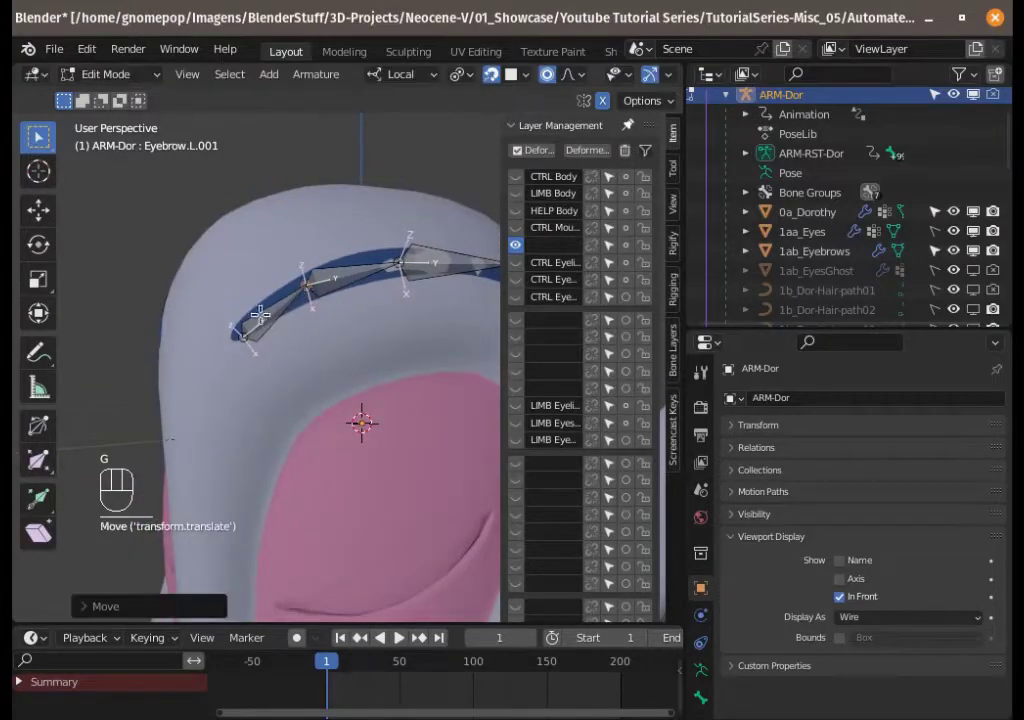
pyautogui.click(237, 335)
pyautogui.press('g')
pyautogui.moveTo(327, 257); pyautogui.dragTo(335, 381)
pyautogui.middleClick(364, 436)
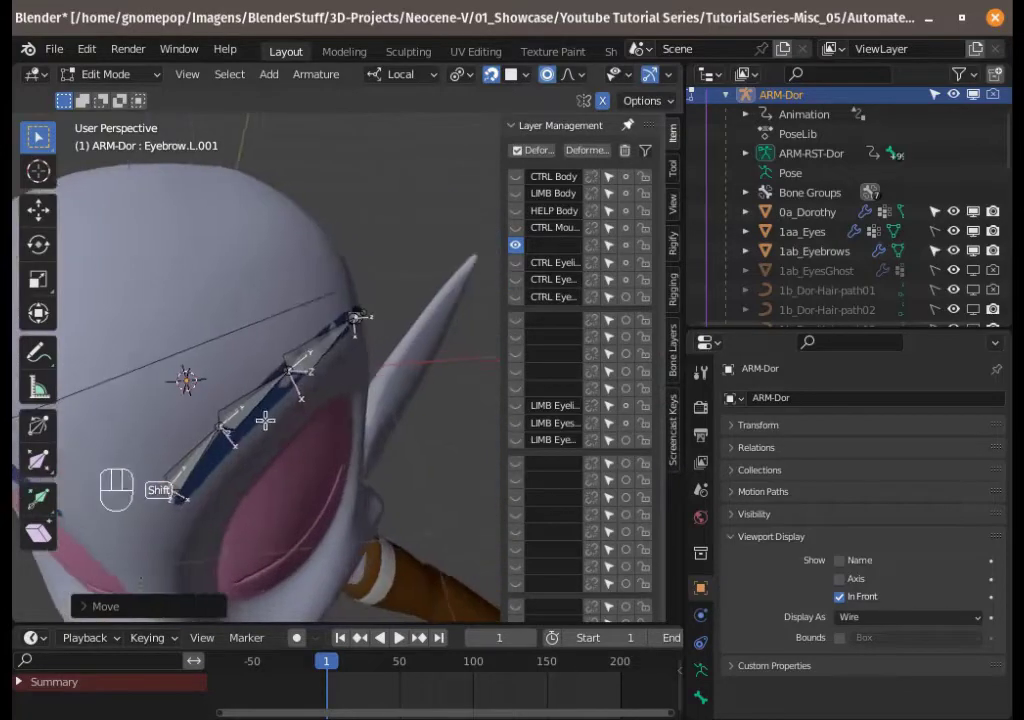
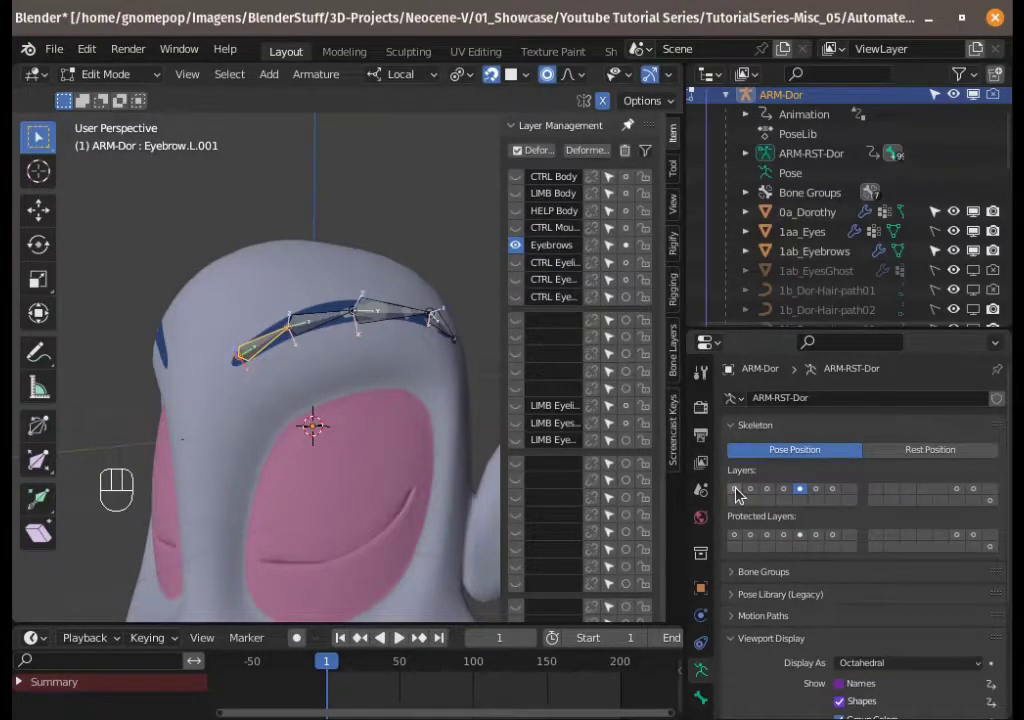
# - Select the eyebrow bones and assign them to the LIMB Eyebrows layer with M
pyautogui.click(996, 502)
pyautogui.moveTo(385, 411); pyautogui.dragTo(379, 318)
pyautogui.middleClick(379, 540)
pyautogui.middleClick(379, 504)
pyautogui.press('a')
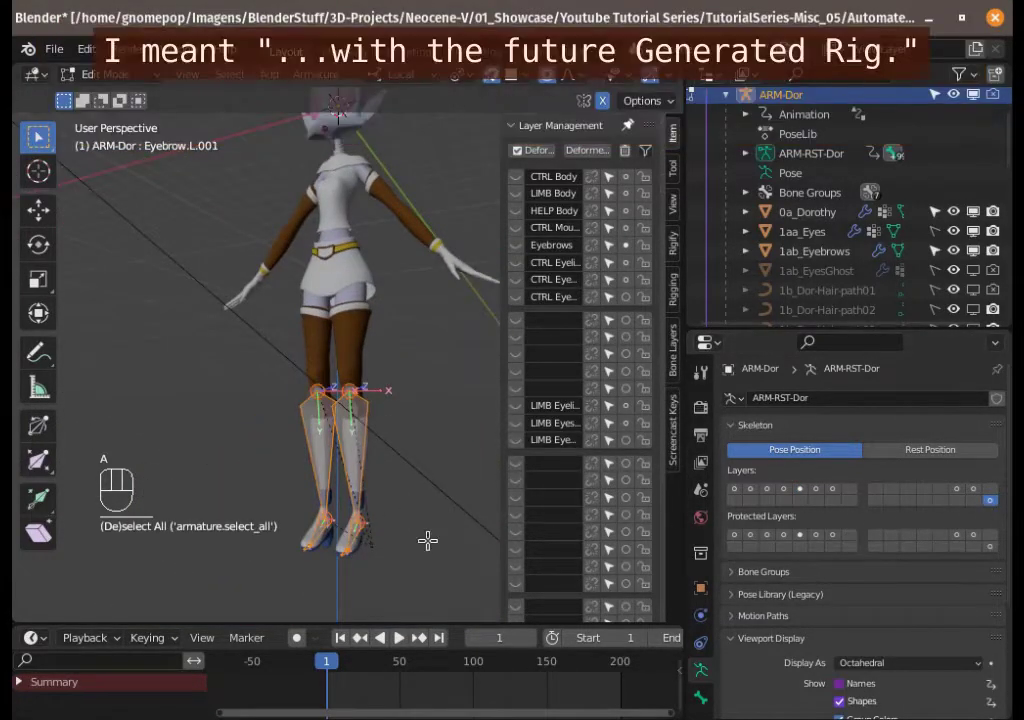
pyautogui.press('m')
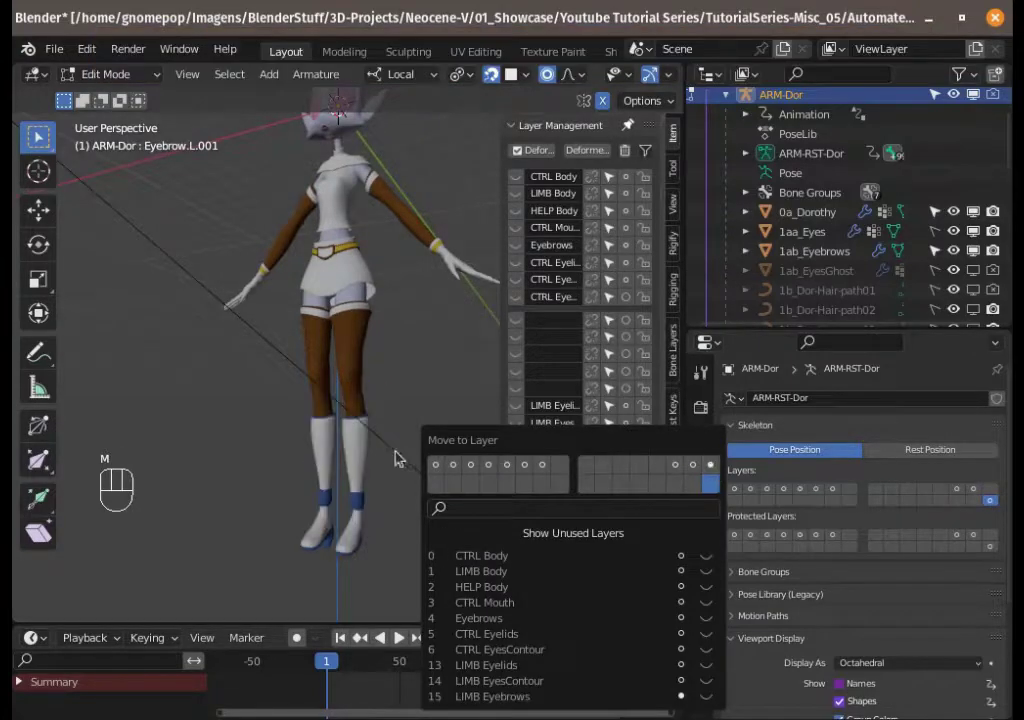
pyautogui.middleClick(334, 313)
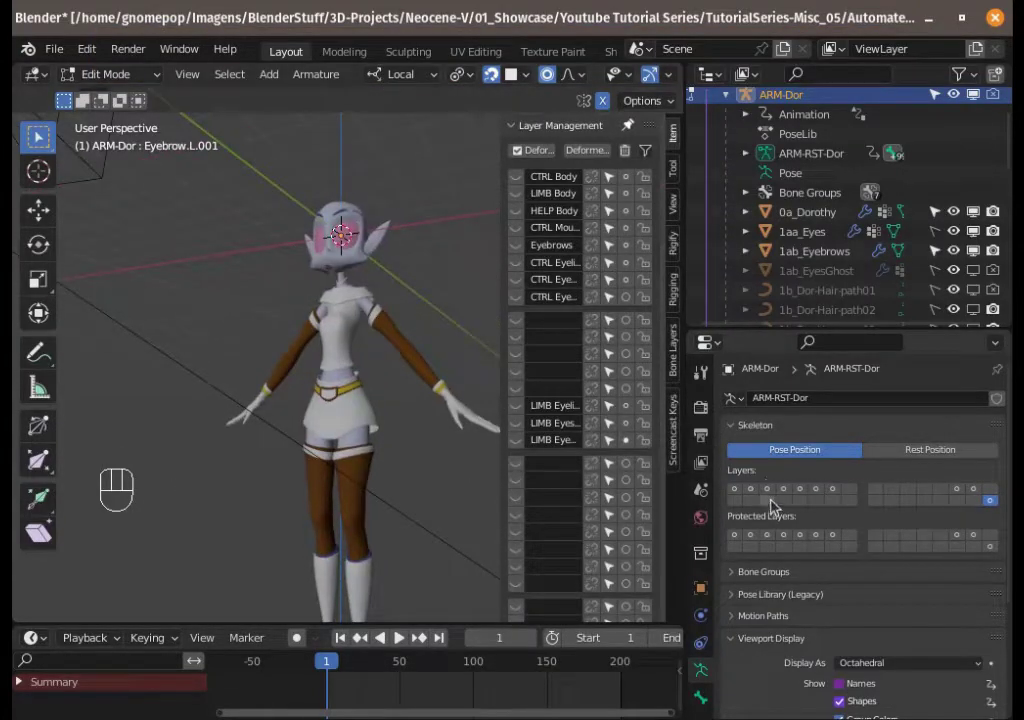
# - Show only the LIMB Eyebrows armature layer and zoom in on the eyebrow
pyautogui.click(957, 503)
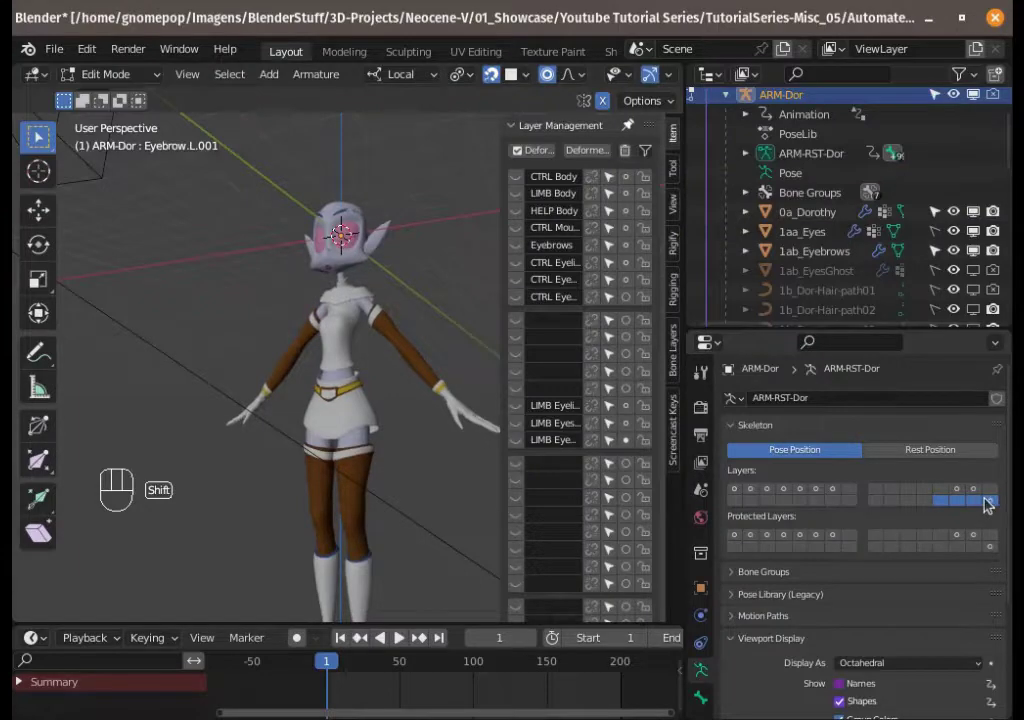
pyautogui.click(746, 491)
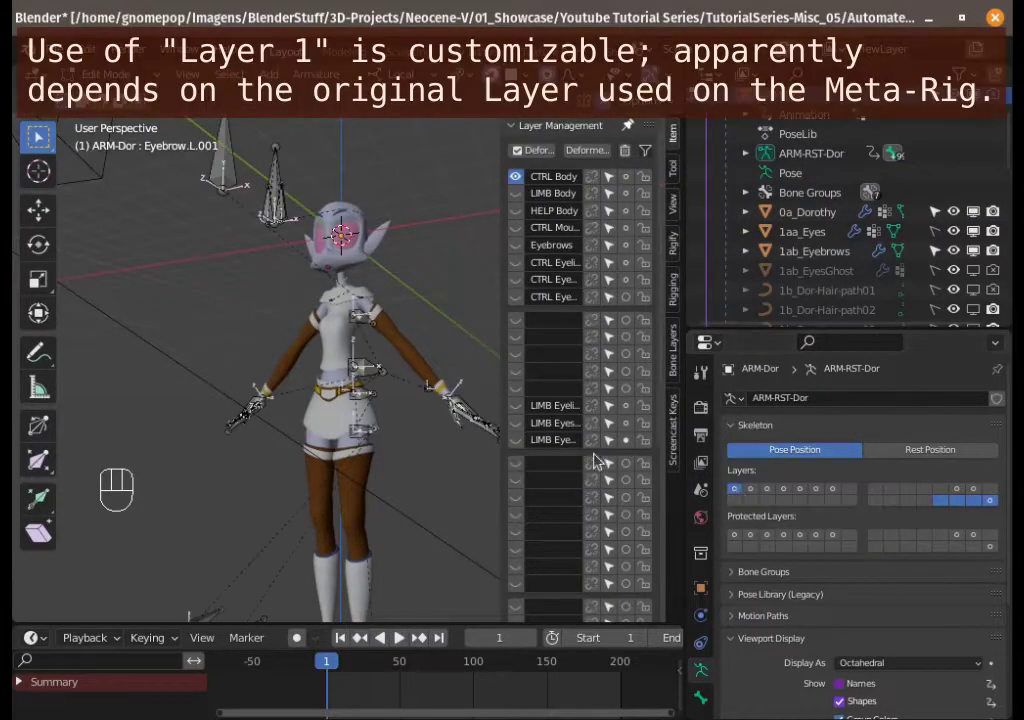
pyautogui.moveTo(358, 370); pyautogui.dragTo(404, 363)
pyautogui.moveTo(375, 374); pyautogui.dragTo(378, 511)
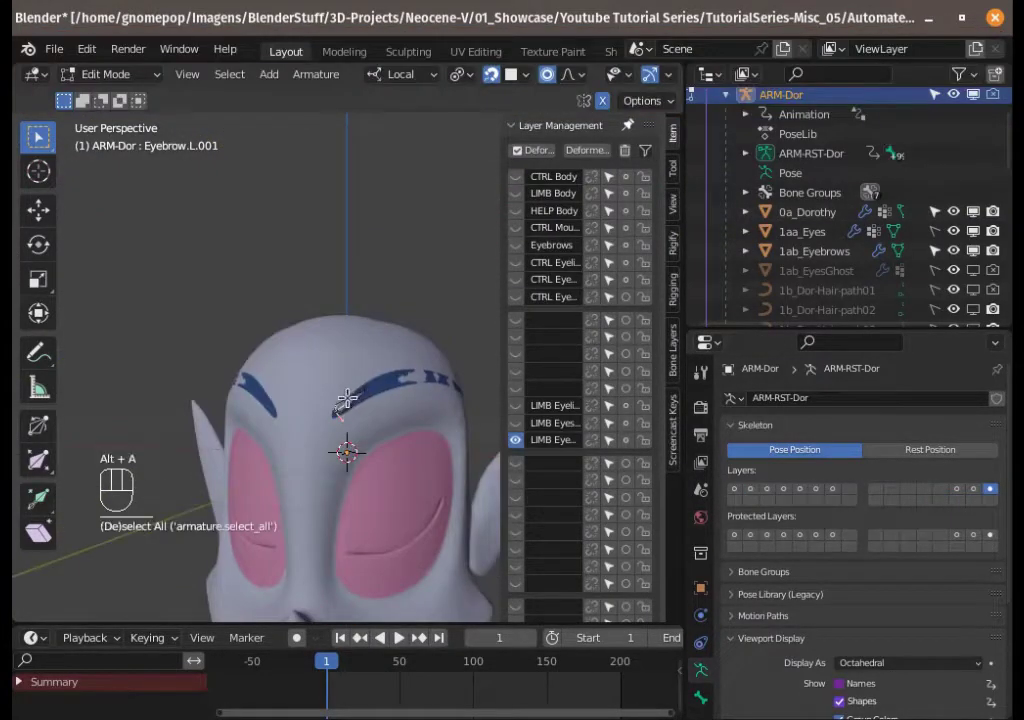
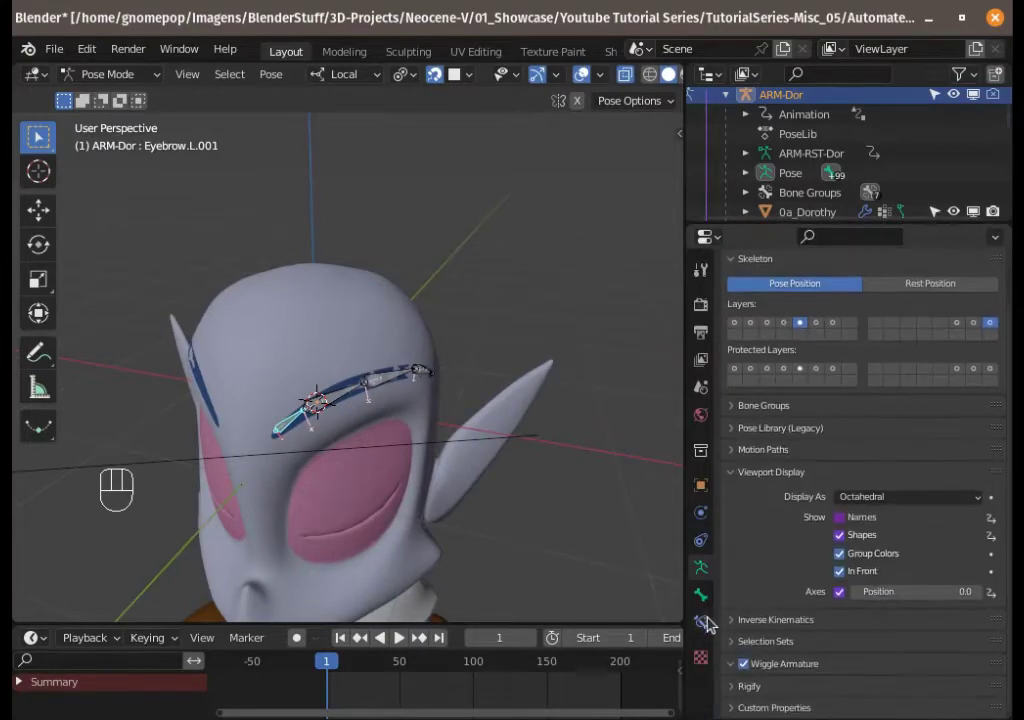
# - Confirm Eyebrow.L.001's Rigify type is limbs.spline_tentacle in the Bone properties
pyautogui.moveTo(705, 603); pyautogui.dragTo(749, 577)
pyautogui.click(741, 686)
pyautogui.moveTo(860, 662); pyautogui.dragTo(849, 689)
pyautogui.press('BackSpace')
pyautogui.moveTo(846, 687); pyautogui.dragTo(836, 521)
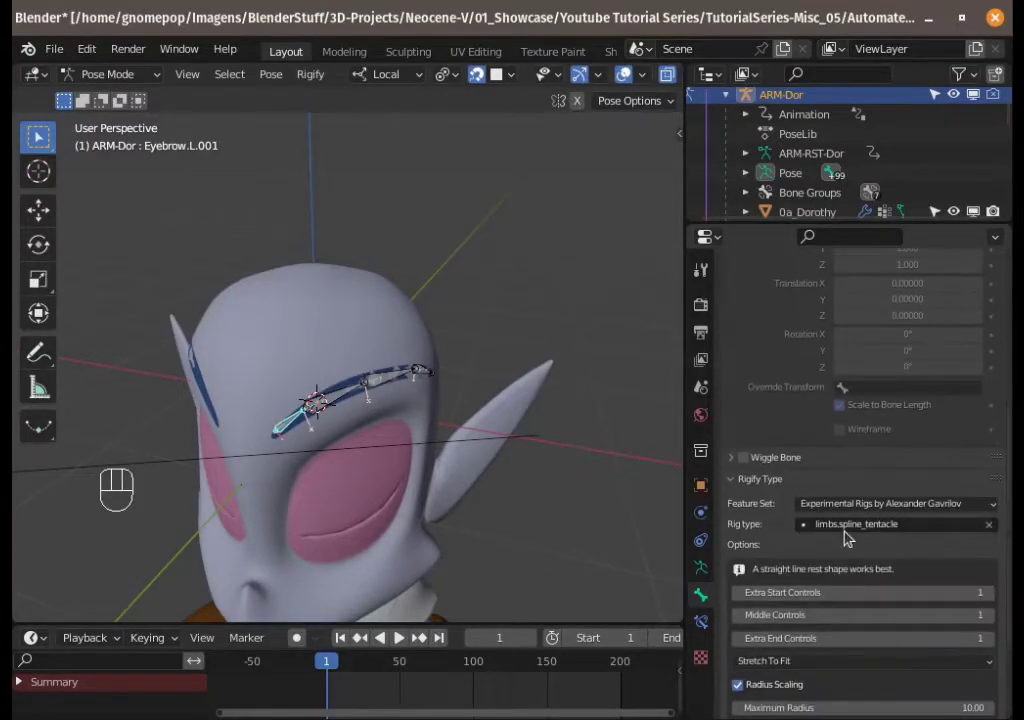
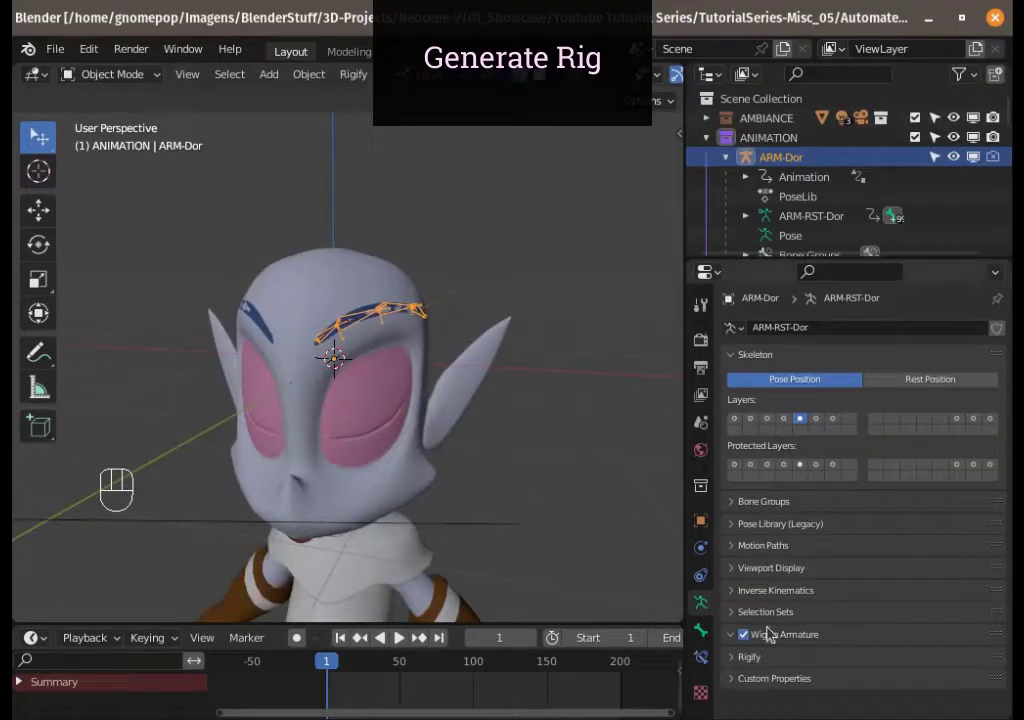
# - Run Generate Rig to create RIG-ARM-Dor, then reselect the original ARM-Dor armature
pyautogui.moveTo(738, 656); pyautogui.dragTo(835, 592)
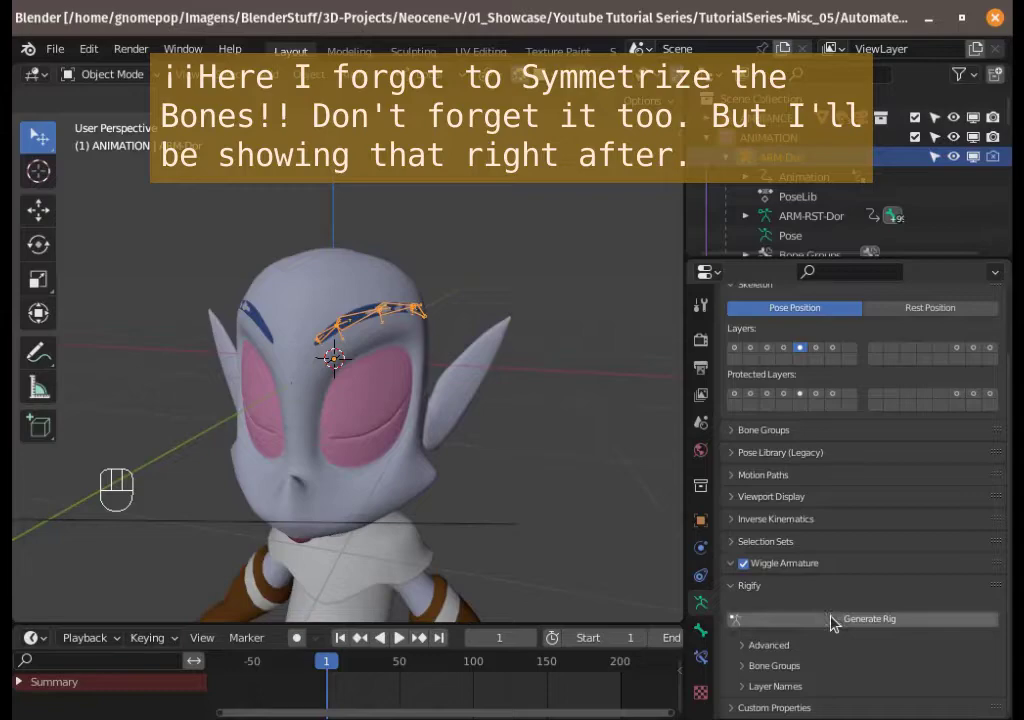
pyautogui.click(840, 620)
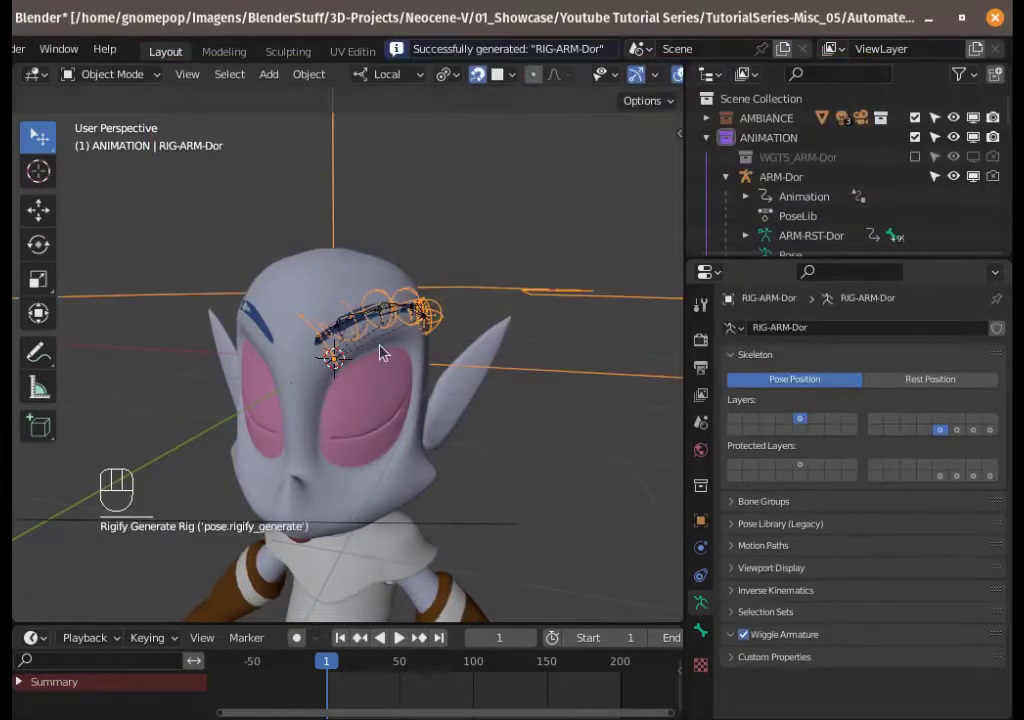
pyautogui.middleClick(465, 336)
pyautogui.click(329, 379)
pyautogui.click(361, 384)
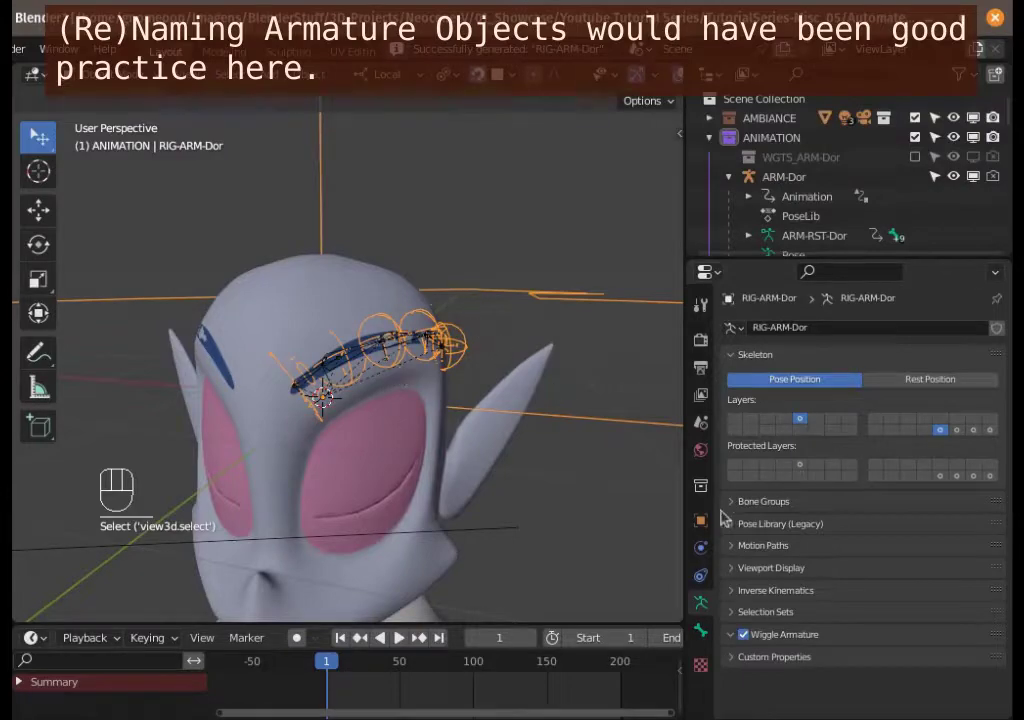
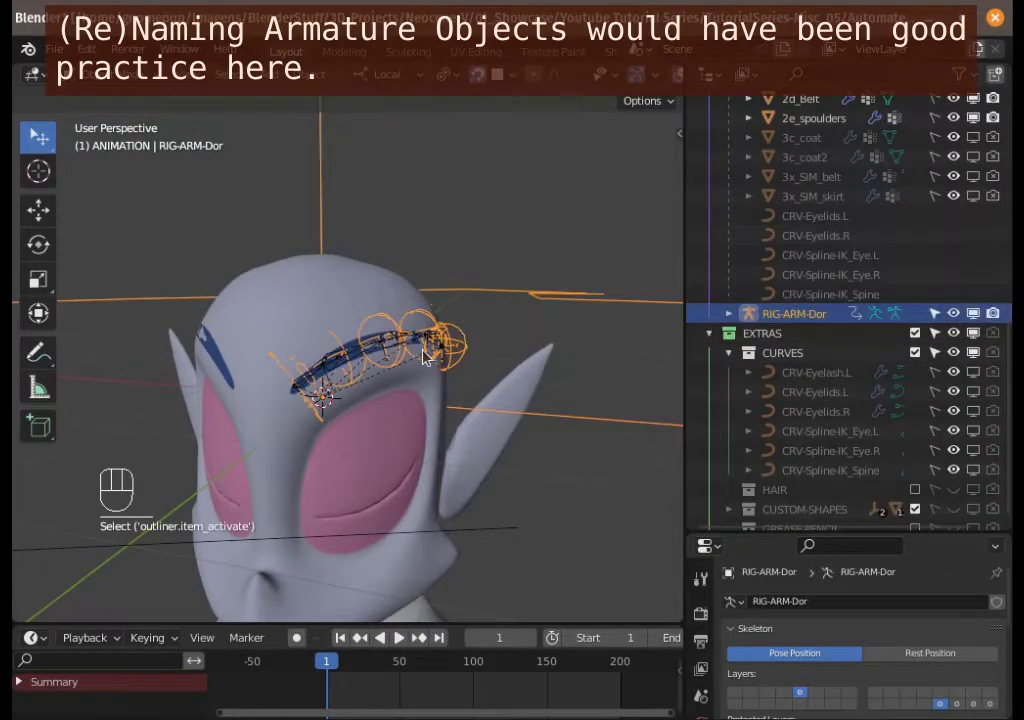
# - Frame the RIG-ARM-Dor eyebrow spline controls in close view
pyautogui.press('g')
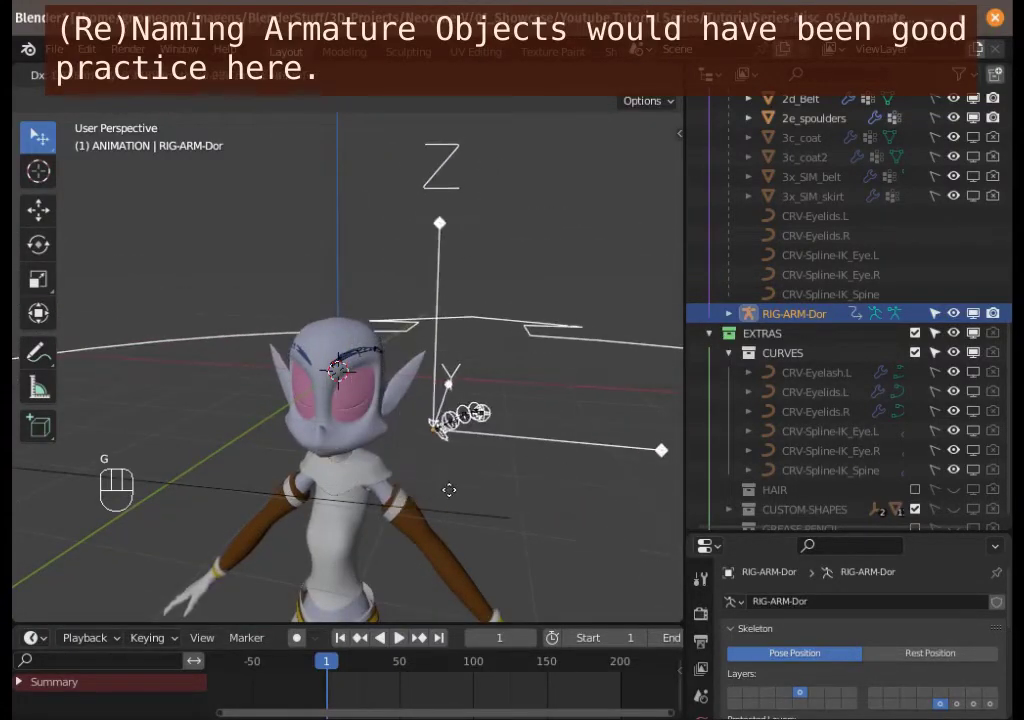
pyautogui.press('Escape')
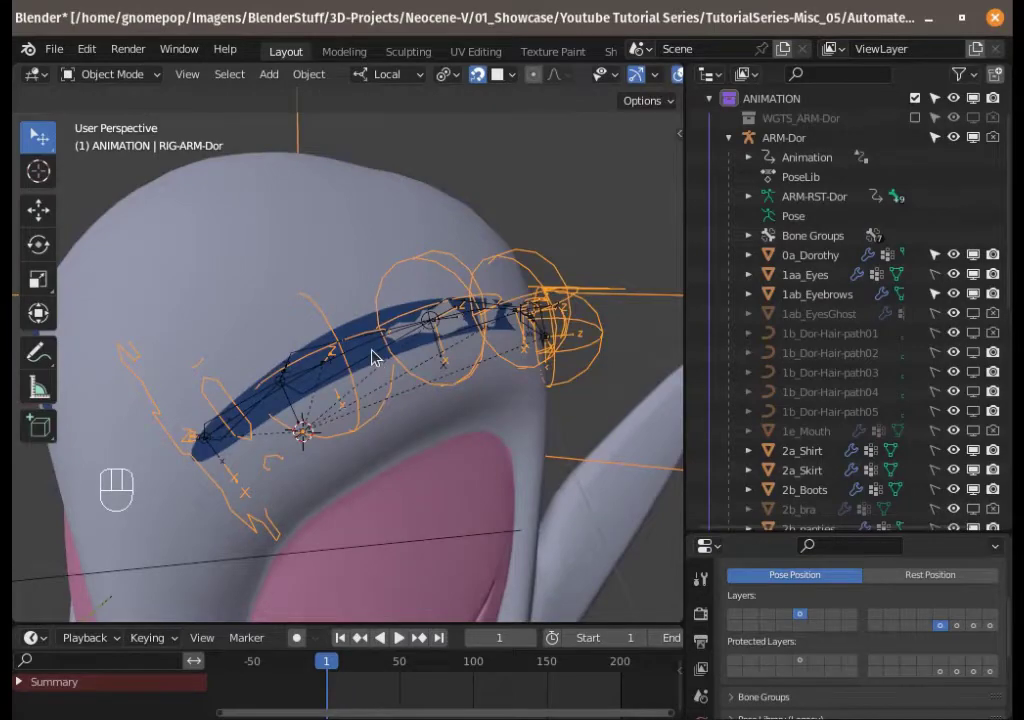
# - In Pose Mode, test-move the eyebrow middle and start controls, cancelling each move
pyautogui.press('ctrl+Tab')
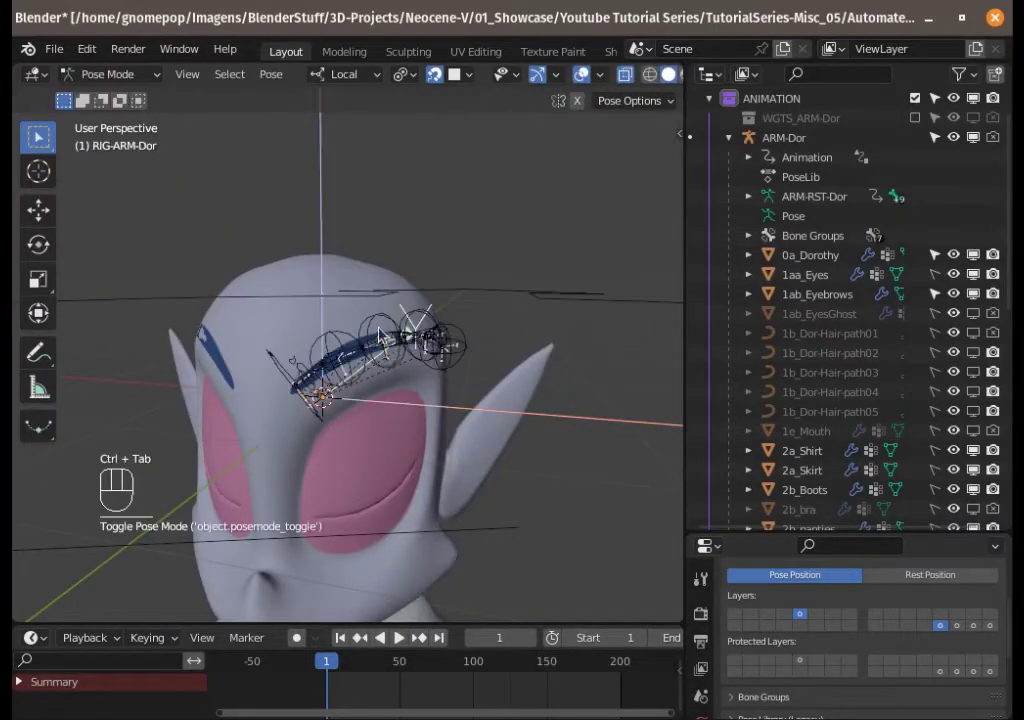
pyautogui.press('g')
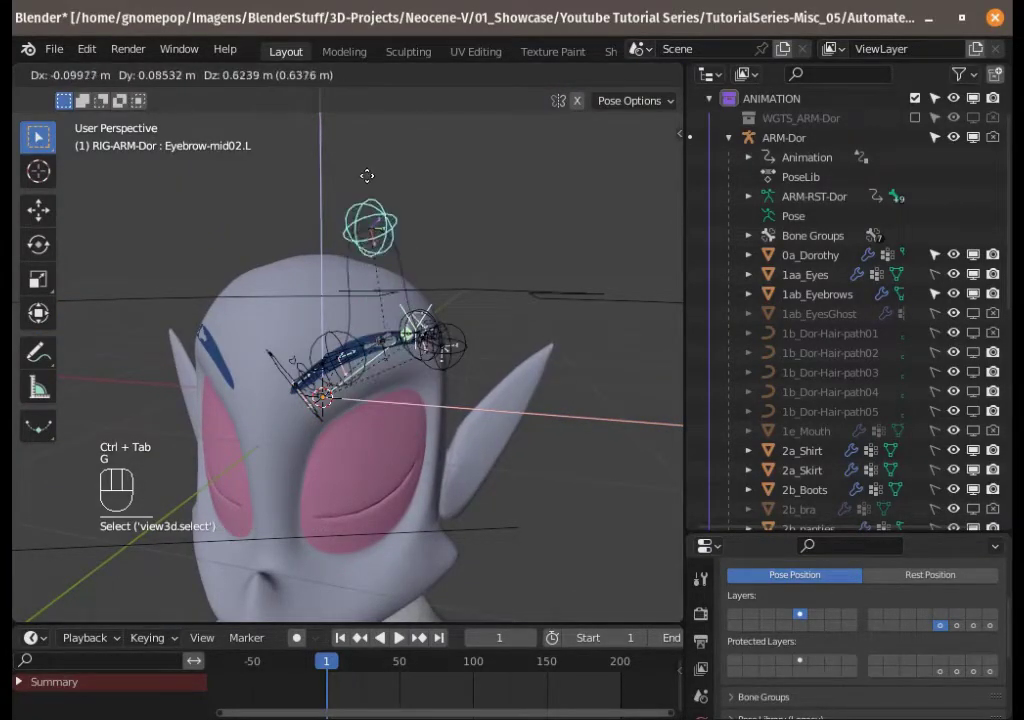
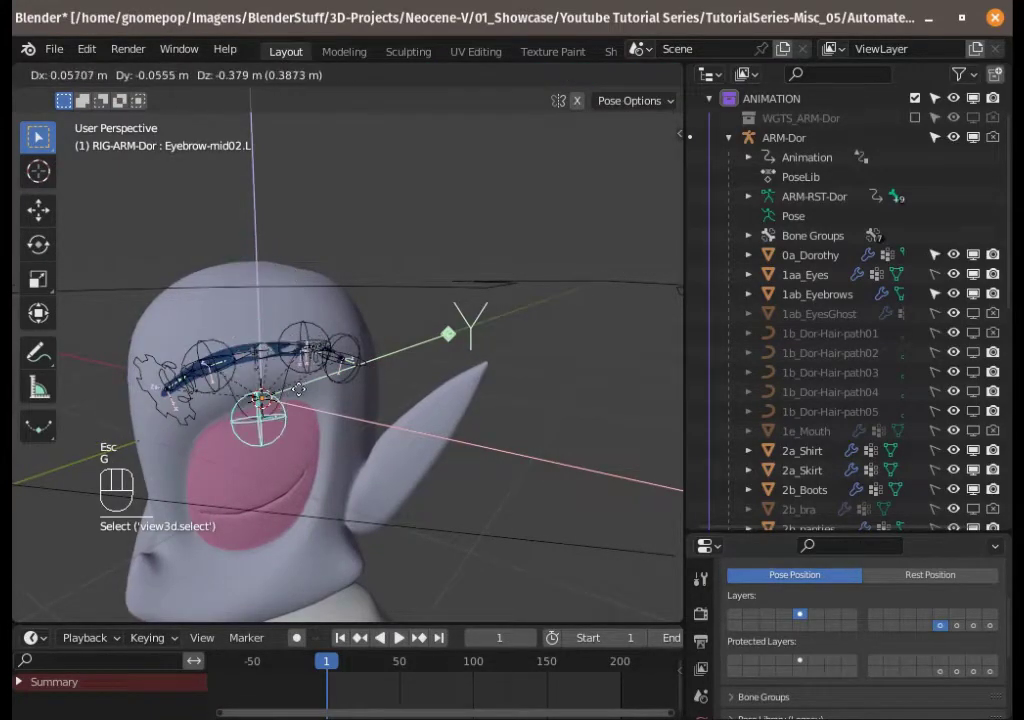
pyautogui.press('Escape')
pyautogui.click(313, 327)
pyautogui.press('g')
pyautogui.press('Escape')
pyautogui.press('g')
pyautogui.press('Escape')
pyautogui.press('g')
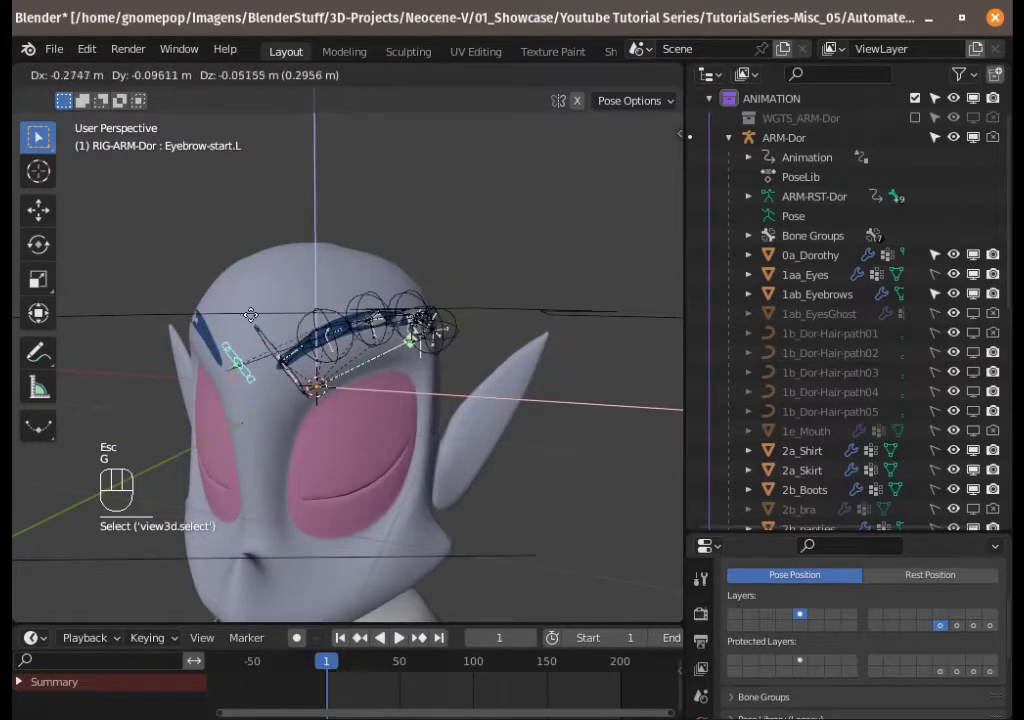
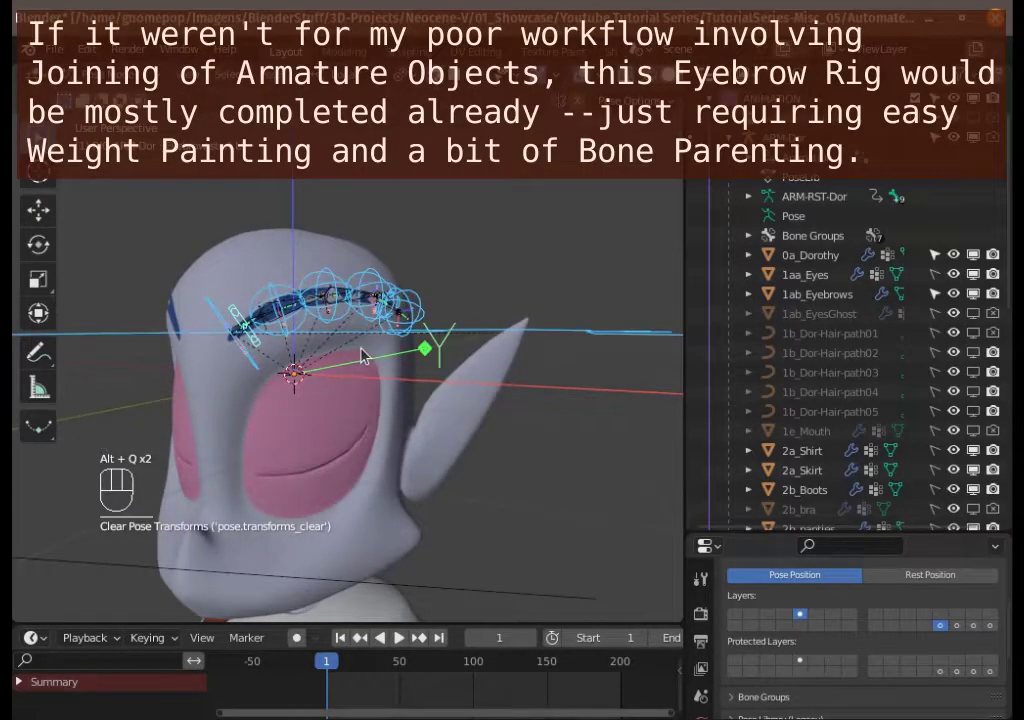
# - Orbit around the head to view the original ARM-Dor eyebrow chain for editing
pyautogui.middleClick(383, 355)
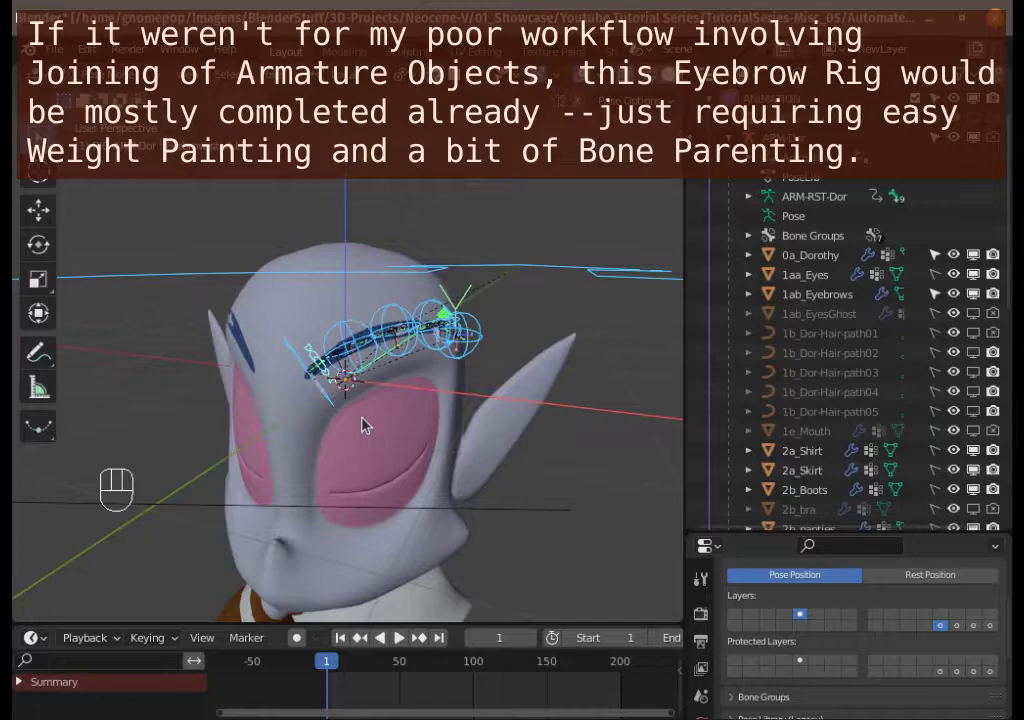
pyautogui.middleClick(392, 356)
# - Select the first eyebrow bone and show its limbs.spline_tentacle Rigify type in pose mode
pyautogui.middleClick(362, 323)
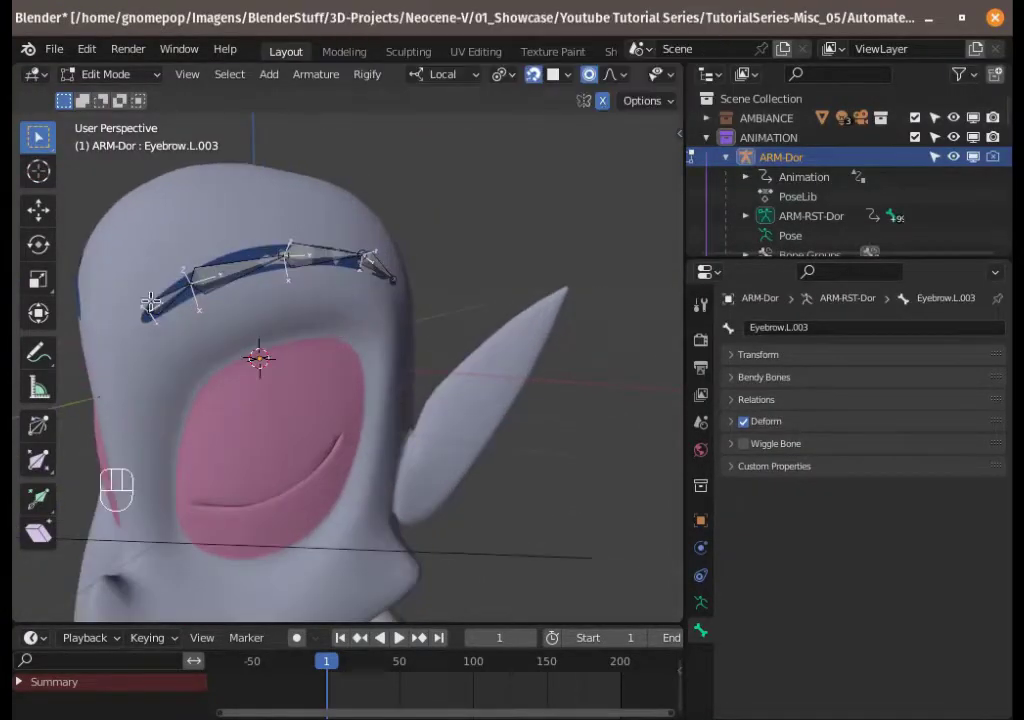
pyautogui.middleClick(239, 359)
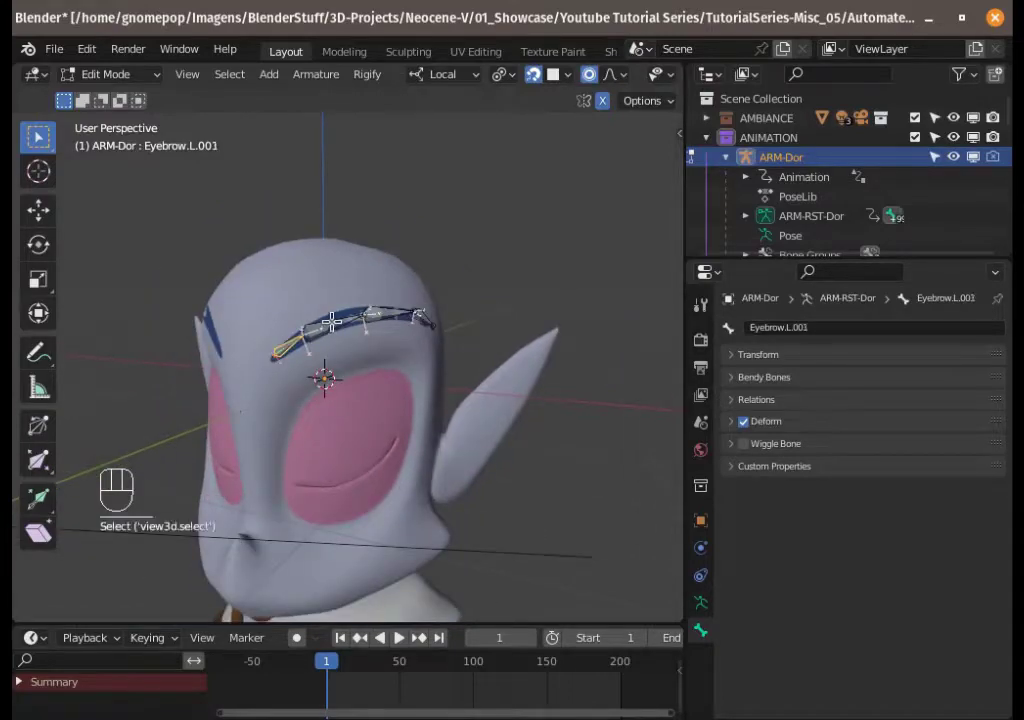
pyautogui.click(434, 321)
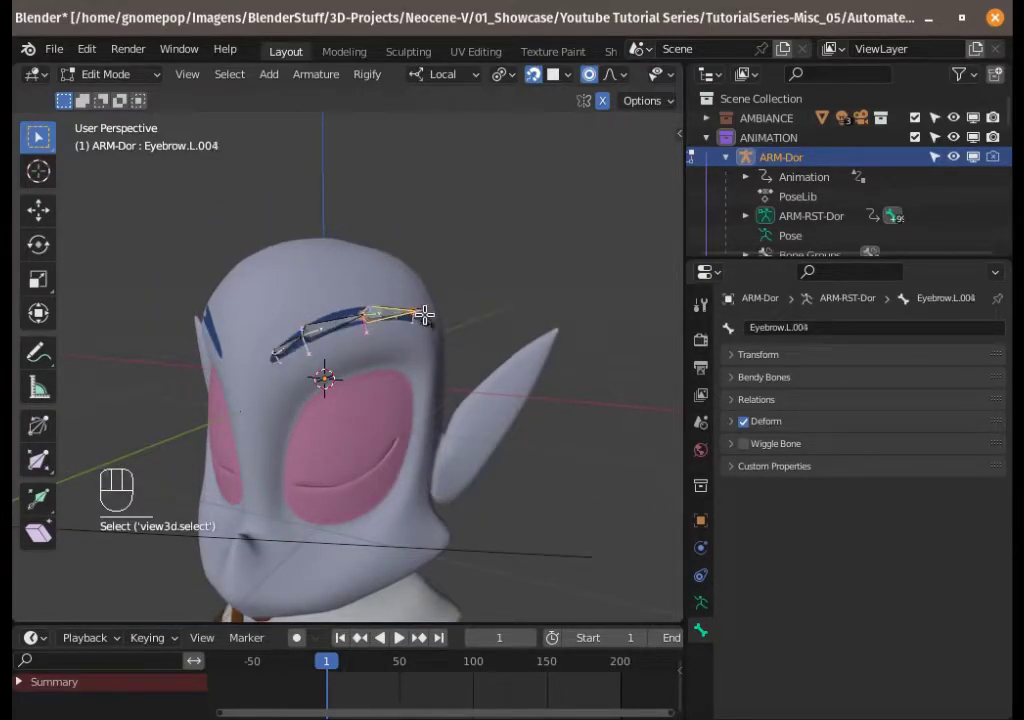
pyautogui.moveTo(426, 312); pyautogui.dragTo(386, 312)
pyautogui.press('a')
pyautogui.press('alt+a')
pyautogui.click(287, 345)
pyautogui.press('ctrl+Tab')
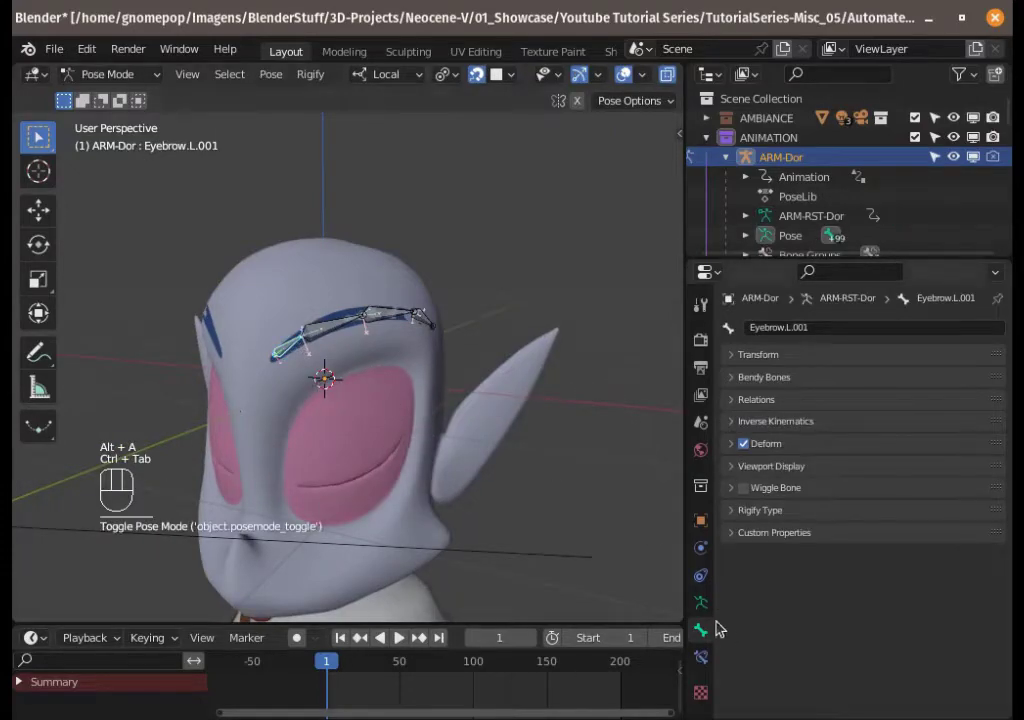
pyautogui.click(735, 513)
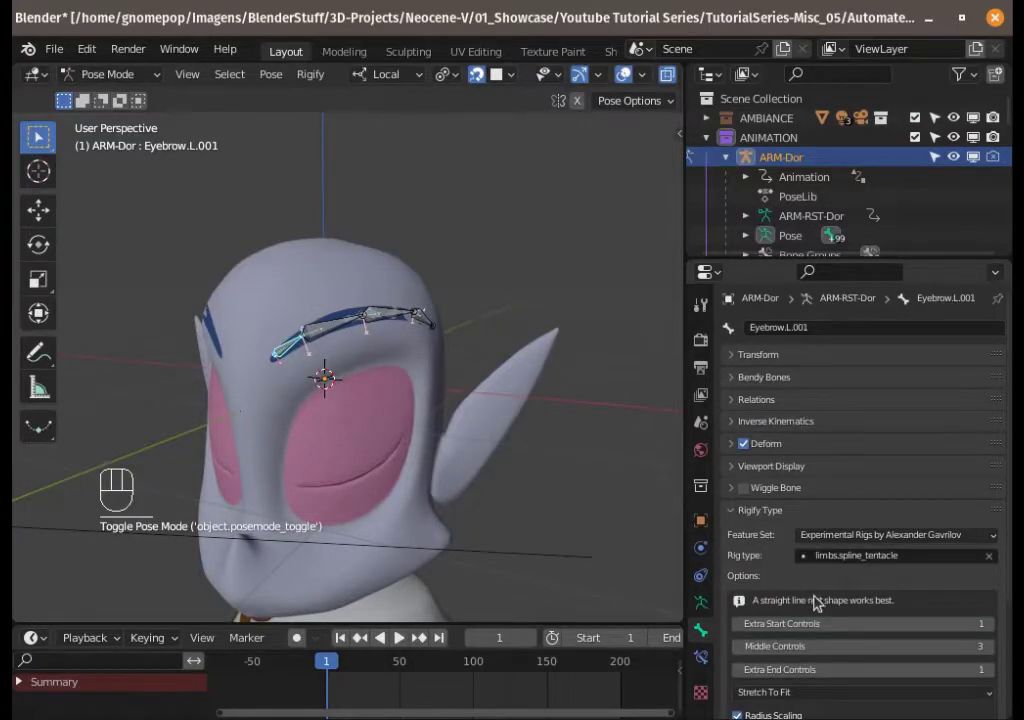
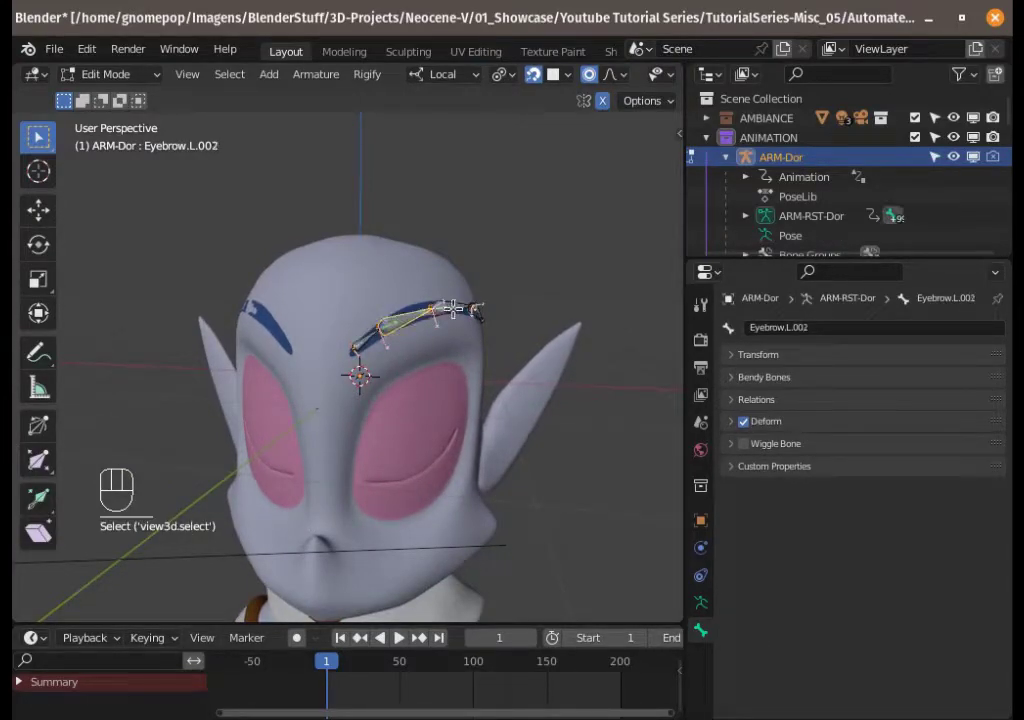
# - Symmetrize the left eyebrow chain to create the matching Eyebrow.R chain
pyautogui.press('a')
pyautogui.moveTo(422, 324); pyautogui.dragTo(281, 341)
pyautogui.middleClick(291, 339)
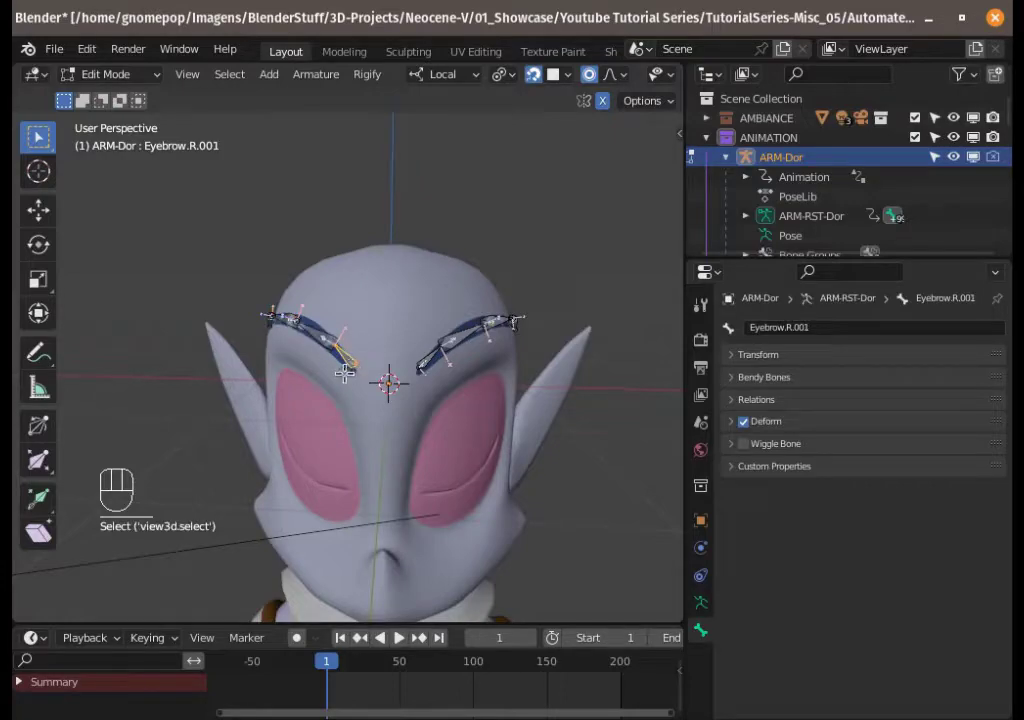
# - Check that Eyebrow.L.001 carries the same spline tentacle Rigify type in pose mode
pyautogui.press('ctrl+Tab')
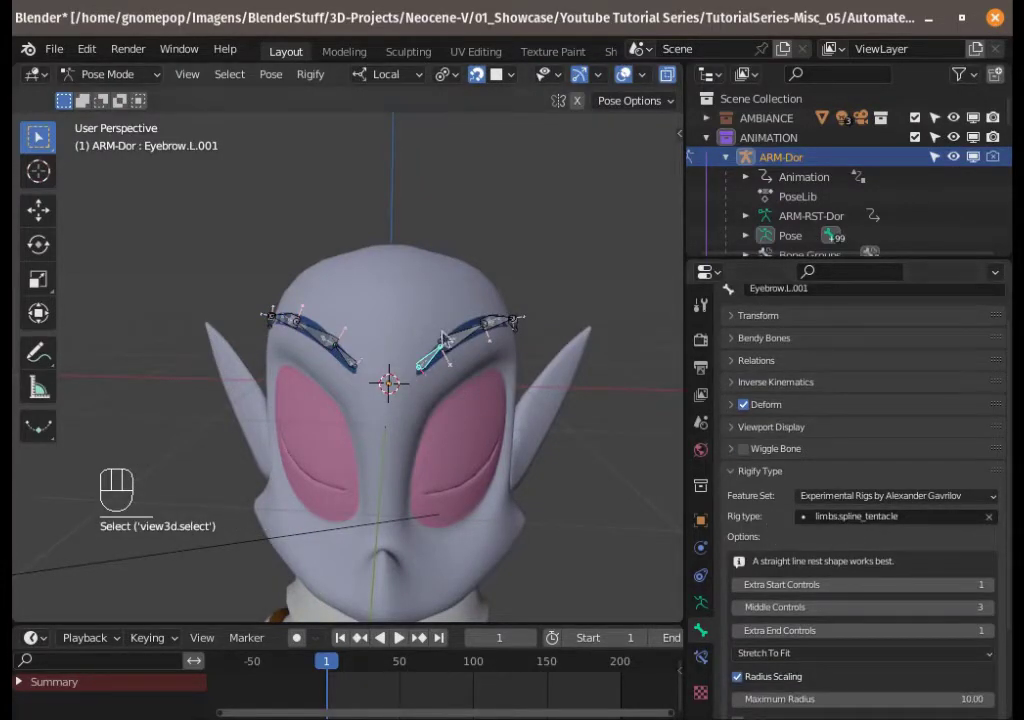
pyautogui.click(434, 361)
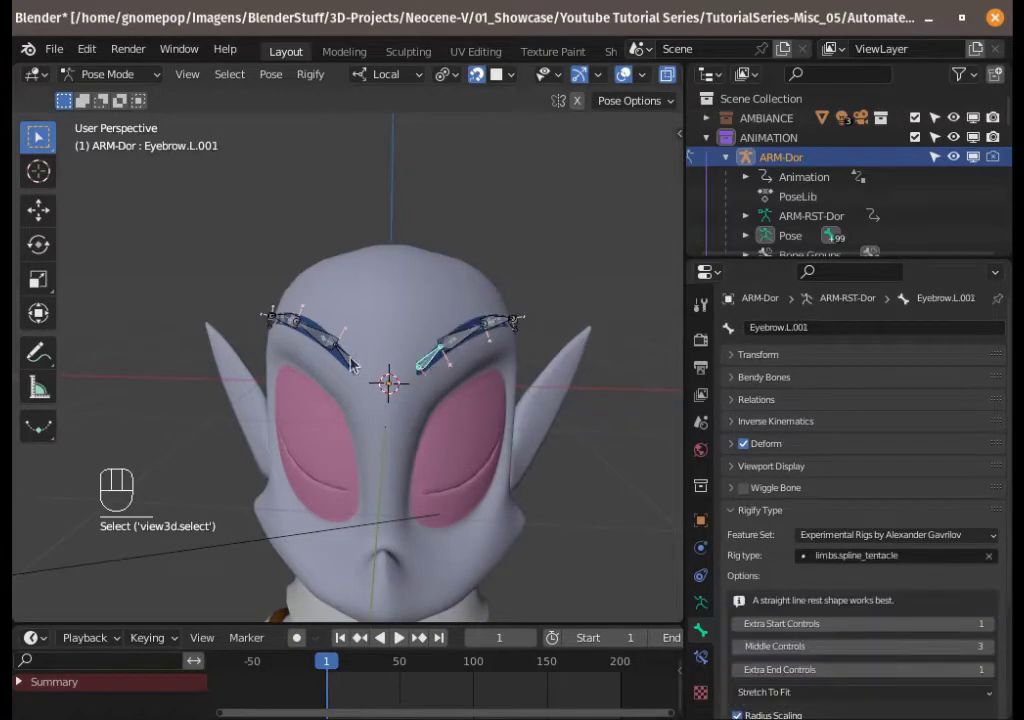
pyautogui.click(356, 362)
pyautogui.click(435, 361)
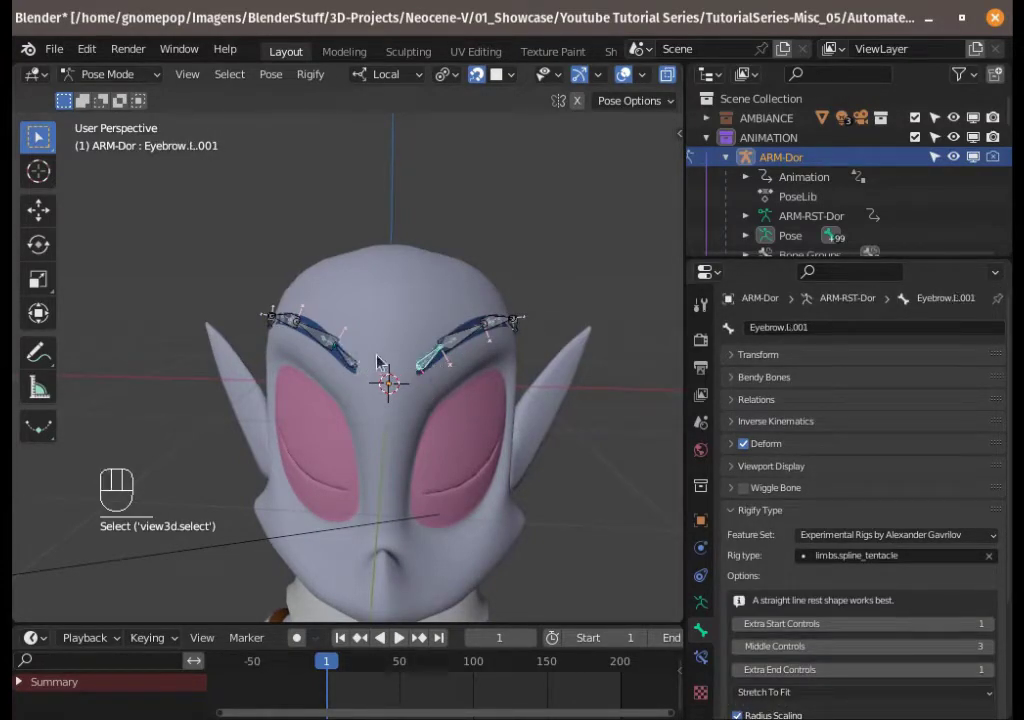
pyautogui.moveTo(355, 362); pyautogui.dragTo(409, 372)
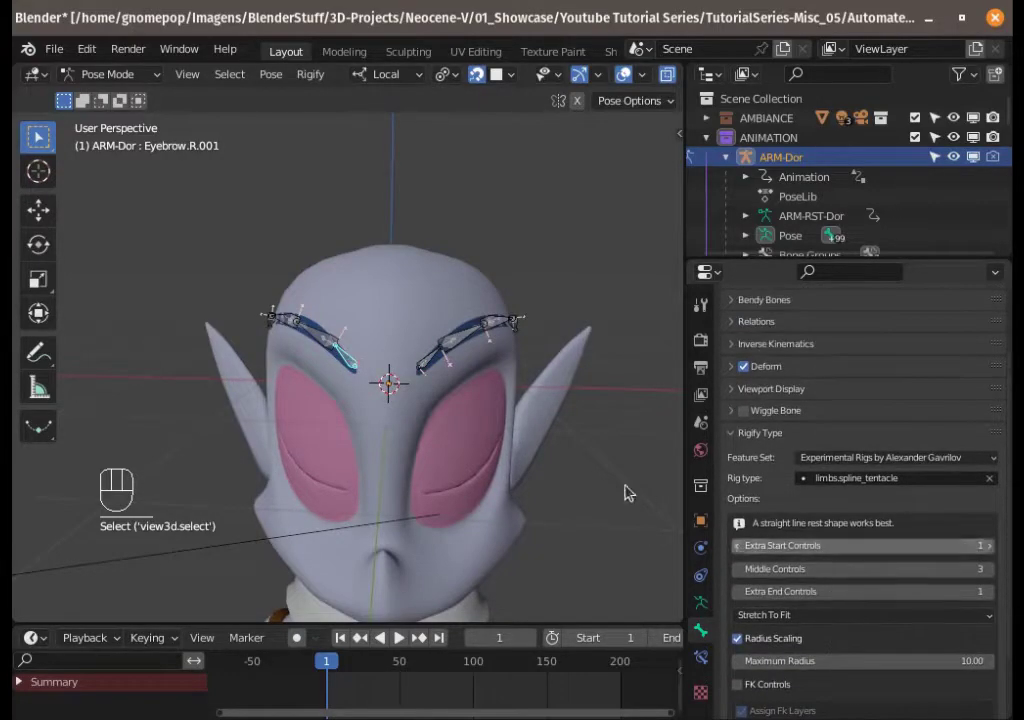
pyautogui.moveTo(344, 355); pyautogui.dragTo(399, 366)
pyautogui.click(357, 374)
# - Return ARM-Dor to object mode and expand its Rigify generation panel in the armature data
pyautogui.press('ctrl+Tab')
pyautogui.click(454, 364)
pyautogui.click(699, 604)
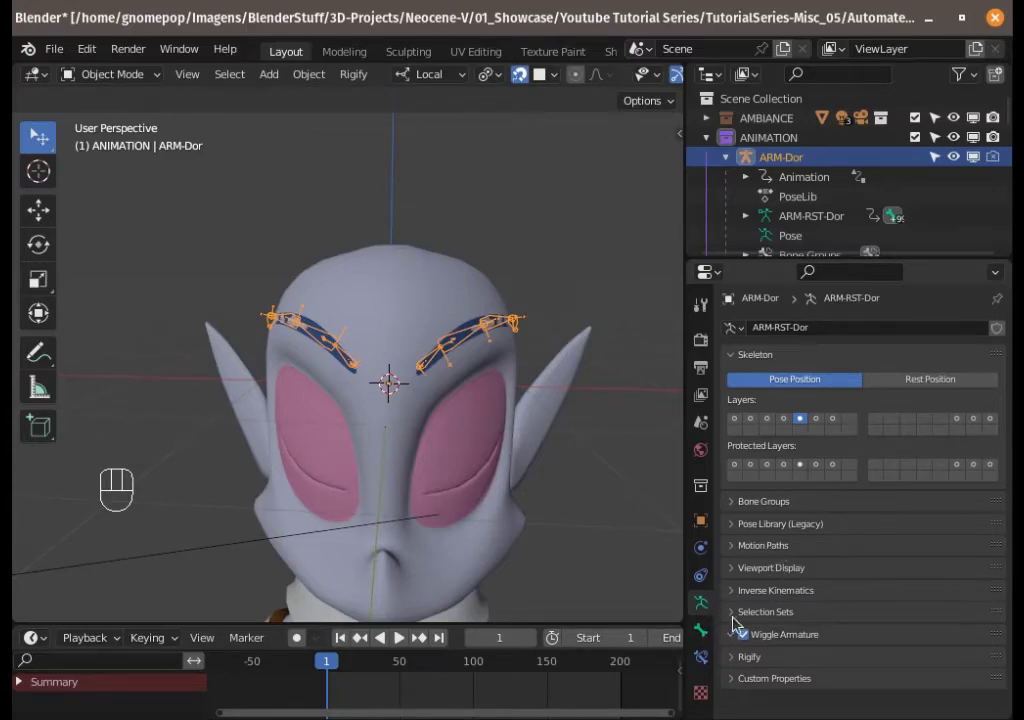
pyautogui.moveTo(740, 663); pyautogui.dragTo(779, 651)
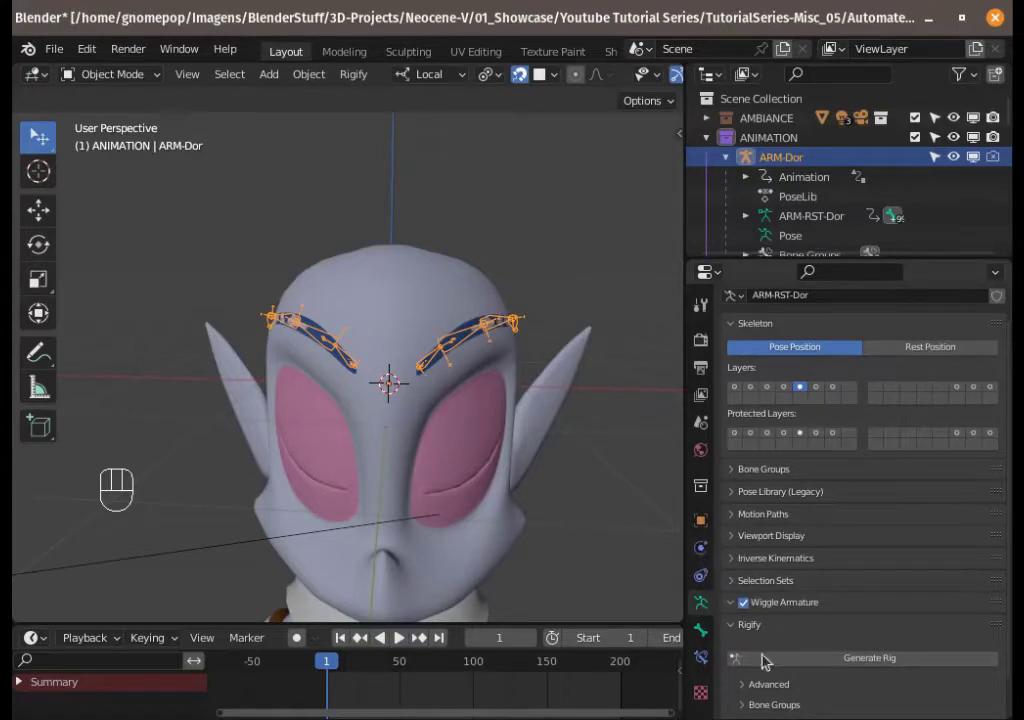
# - Generate RIG-ARM-Dor from the armature and test-move one of its eyebrow controls in pose mode
pyautogui.click(779, 641)
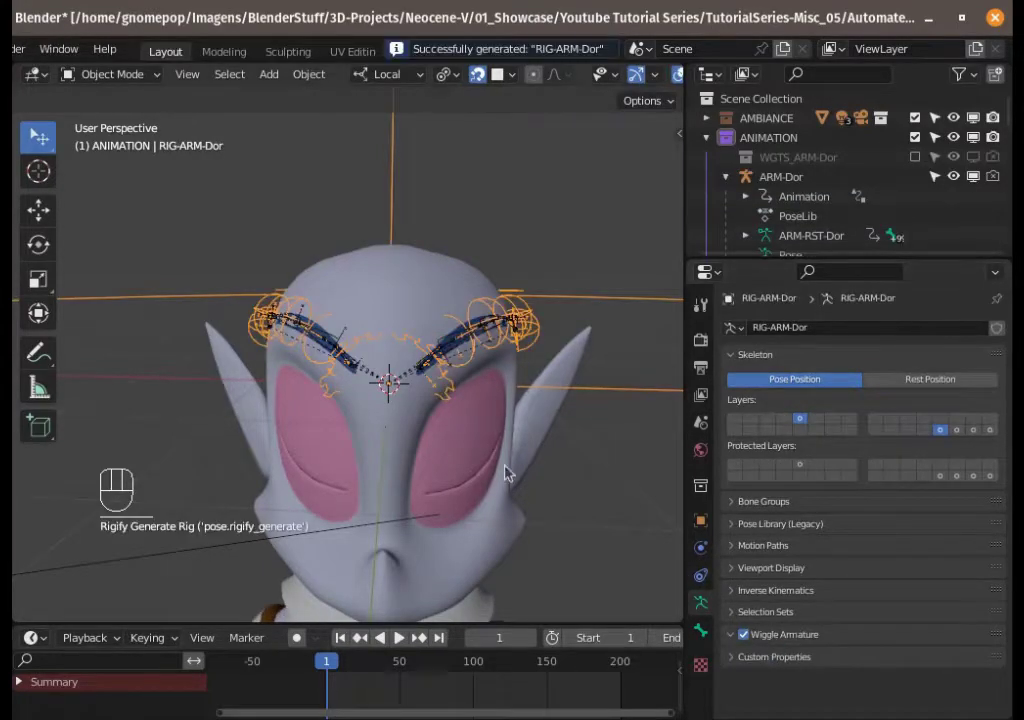
pyautogui.middleClick(454, 412)
pyautogui.moveTo(434, 333); pyautogui.dragTo(399, 333)
pyautogui.press('ctrl+Tab')
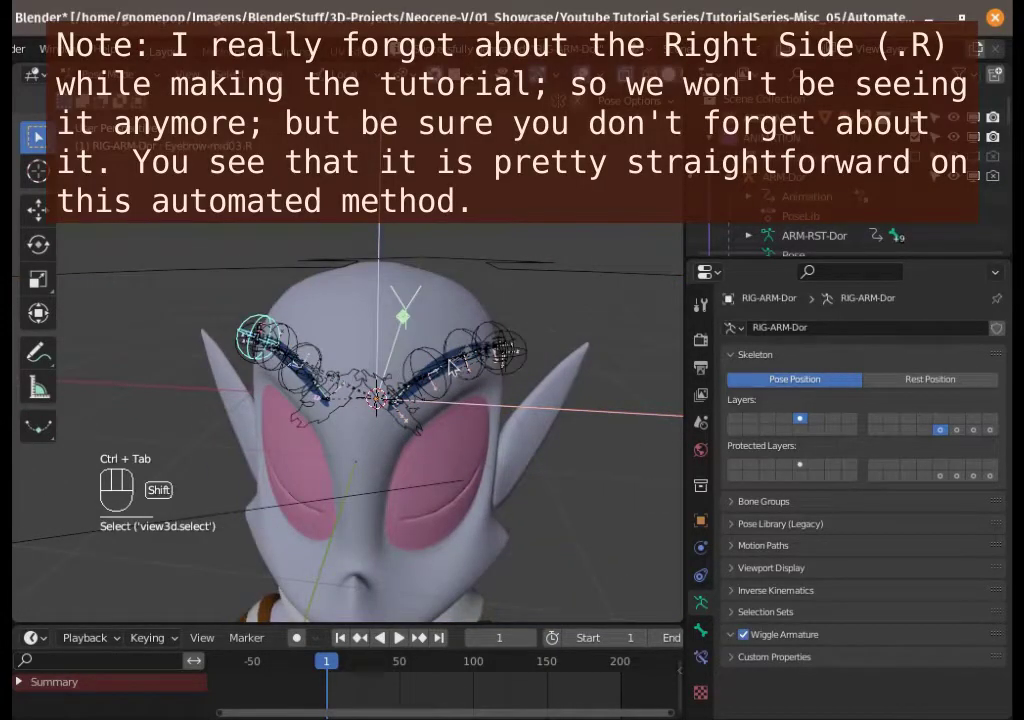
pyautogui.click(466, 350)
pyautogui.press('g')
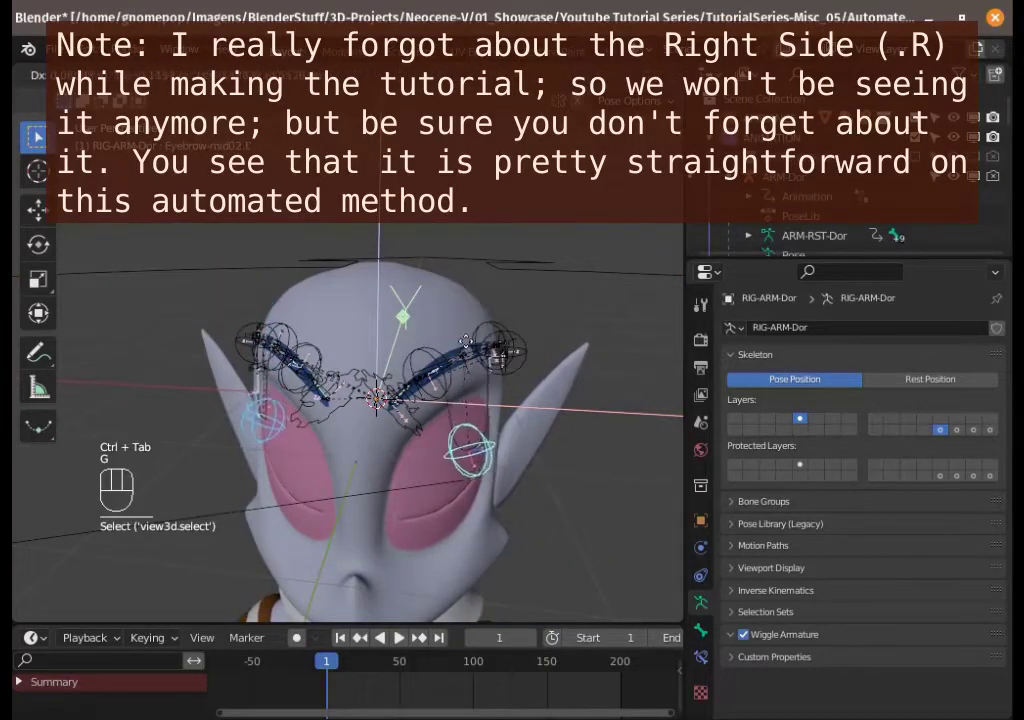
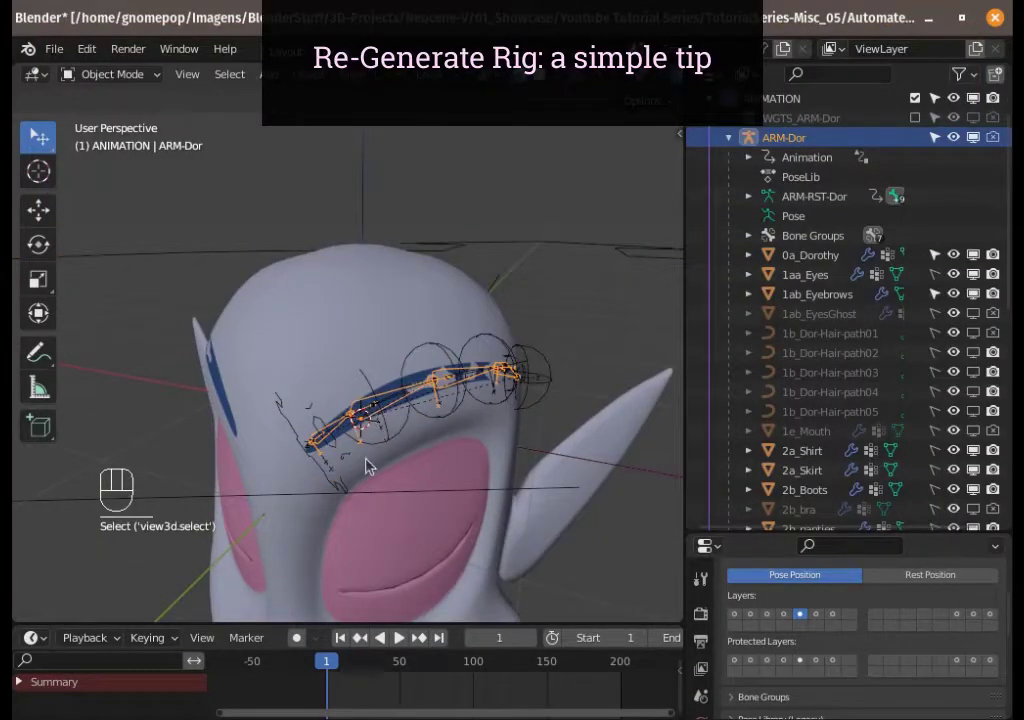
# - Reduce the left eyebrow chain to fewer bones in edit mode and re-generate the rig
pyautogui.press('ctrl+Tab')
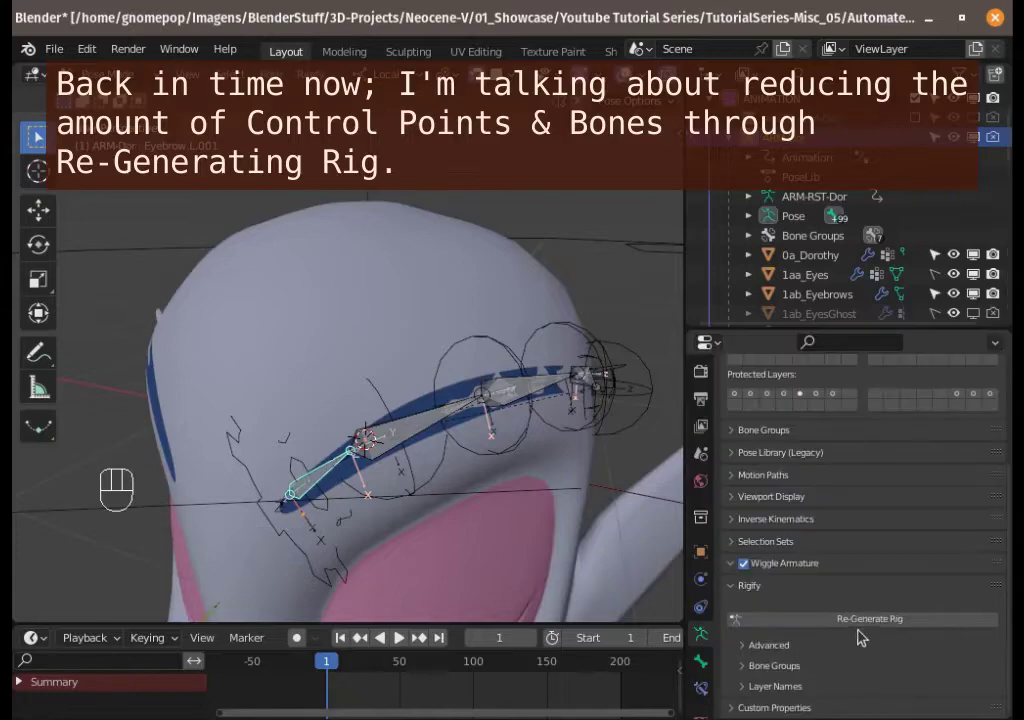
pyautogui.click(707, 680)
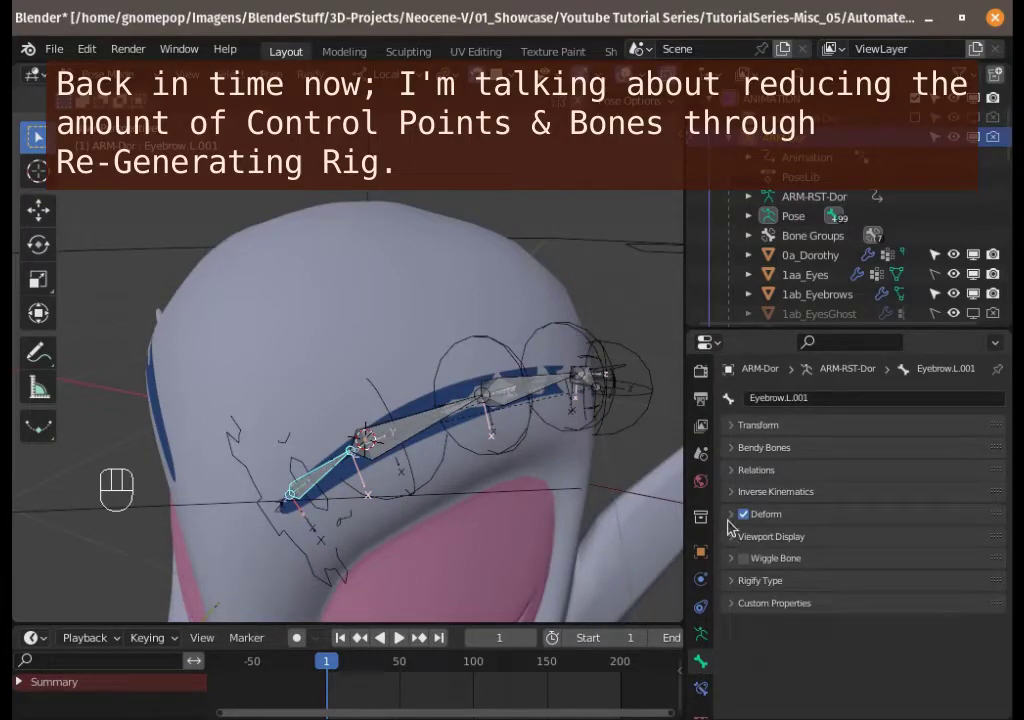
pyautogui.moveTo(735, 587); pyautogui.dragTo(789, 562)
pyautogui.press('ctrl+Tab')
pyautogui.click(816, 515)
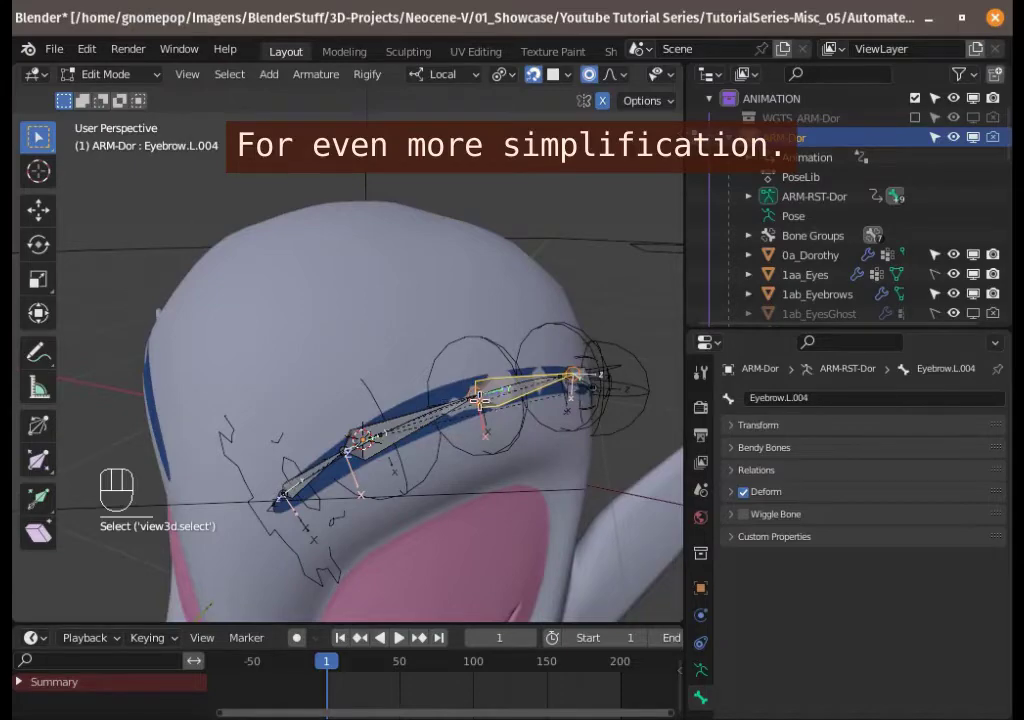
pyautogui.click(432, 395)
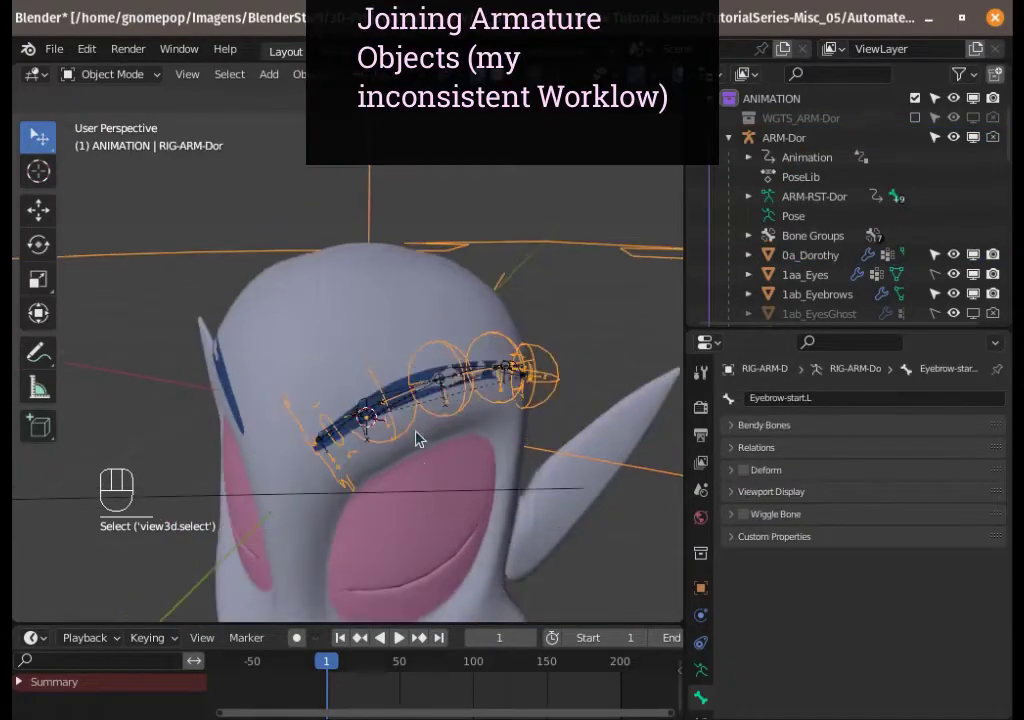
# - Orbit around both rigs to compare the eyebrow controls from the side
pyautogui.middleClick(400, 443)
pyautogui.click(425, 429)
pyautogui.moveTo(436, 432); pyautogui.dragTo(454, 437)
pyautogui.moveTo(482, 434); pyautogui.dragTo(536, 428)
pyautogui.click(582, 412)
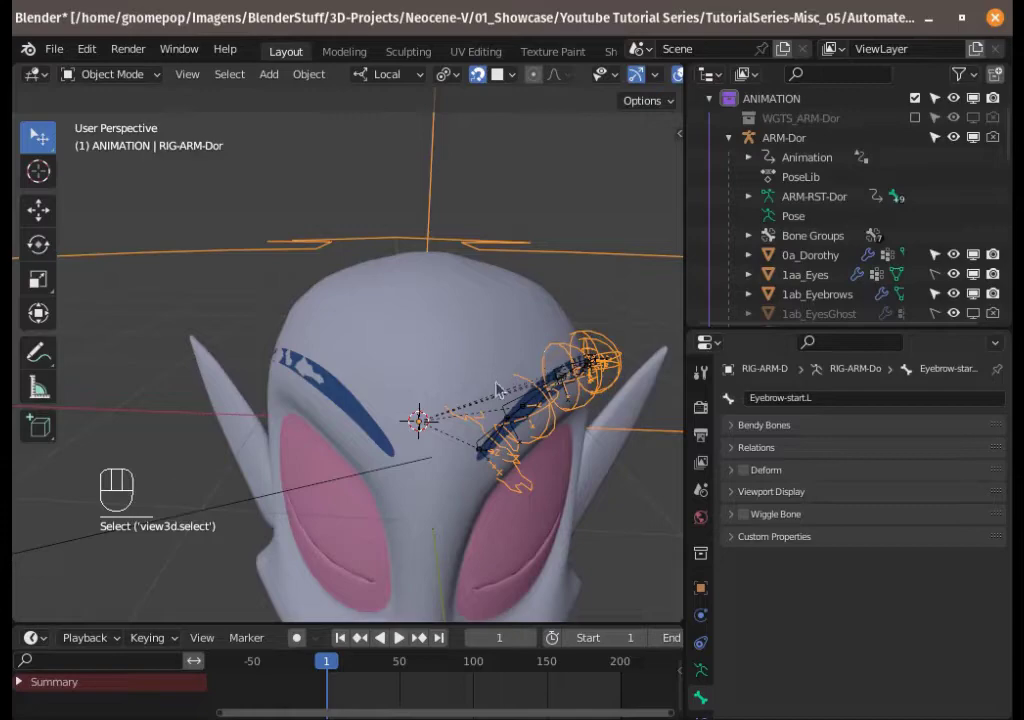
pyautogui.middleClick(423, 373)
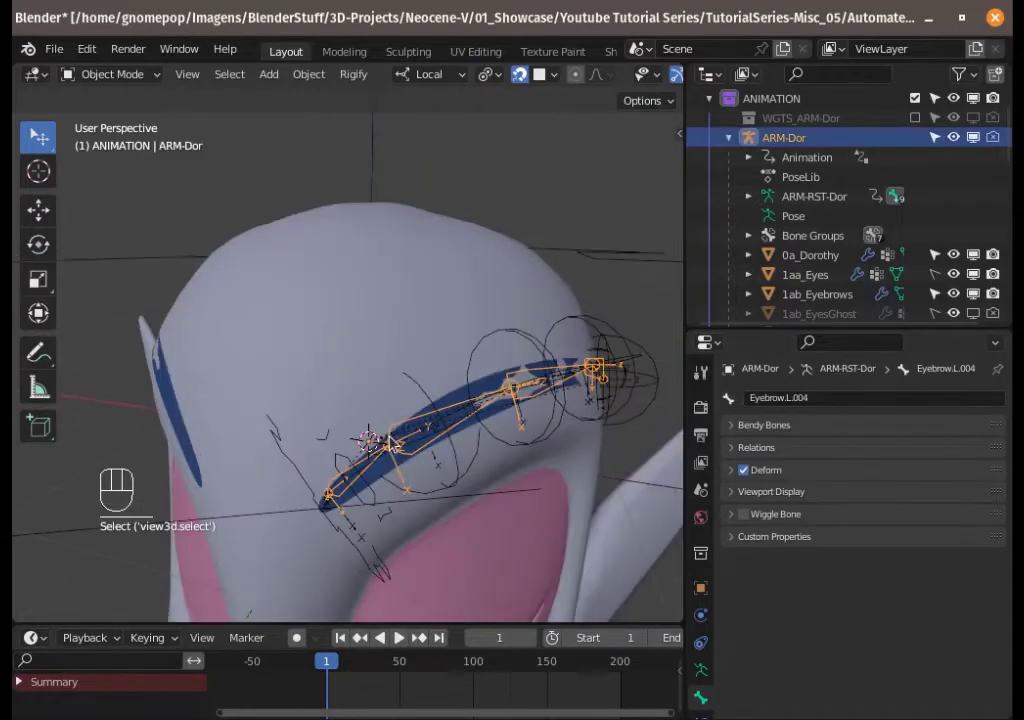
# - Move all ARM-Dor eyebrow bones to bone layer 23 and reselect the generated RIG-ARM-Dor
pyautogui.press('Tab')
pyautogui.press('Tab')
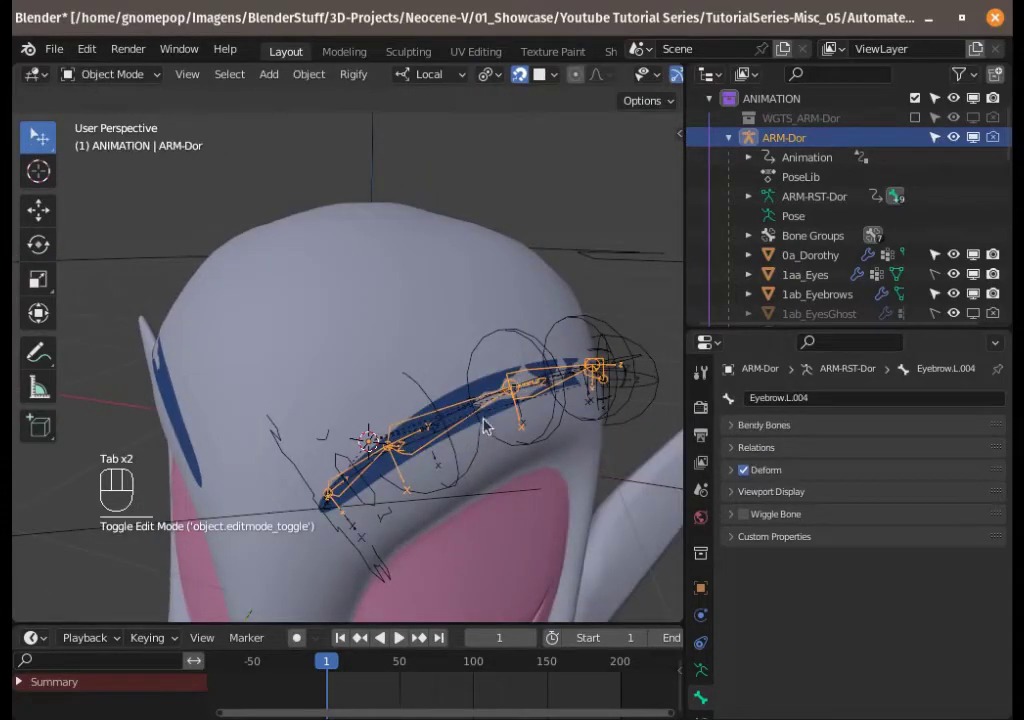
pyautogui.press('Tab')
pyautogui.press('a')
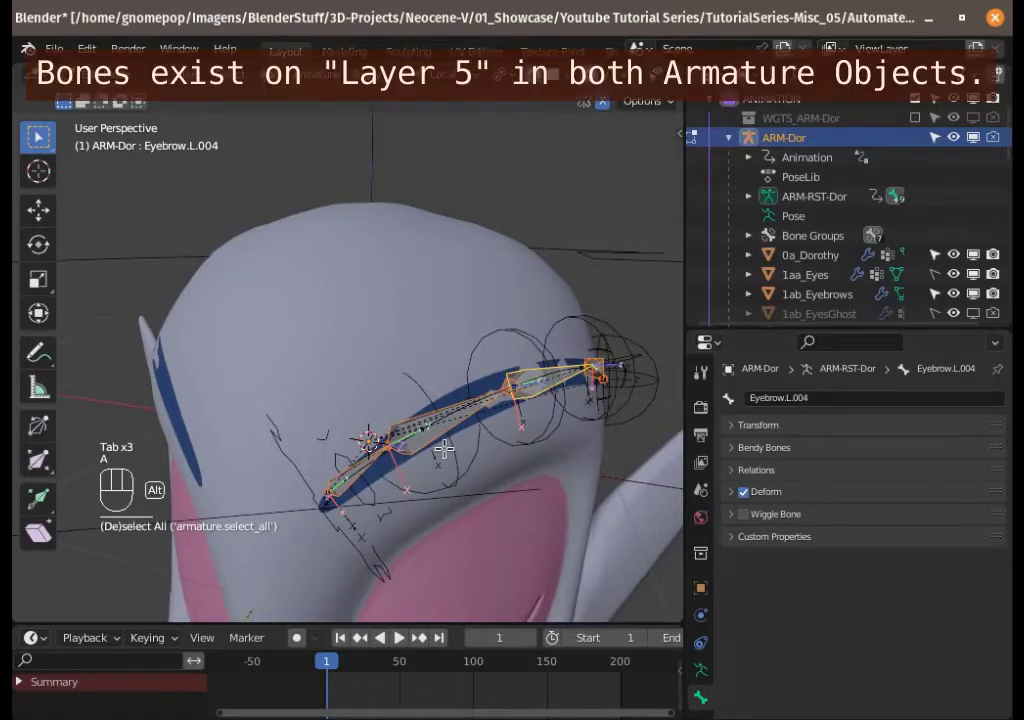
pyautogui.press('alt+a')
pyautogui.press('a')
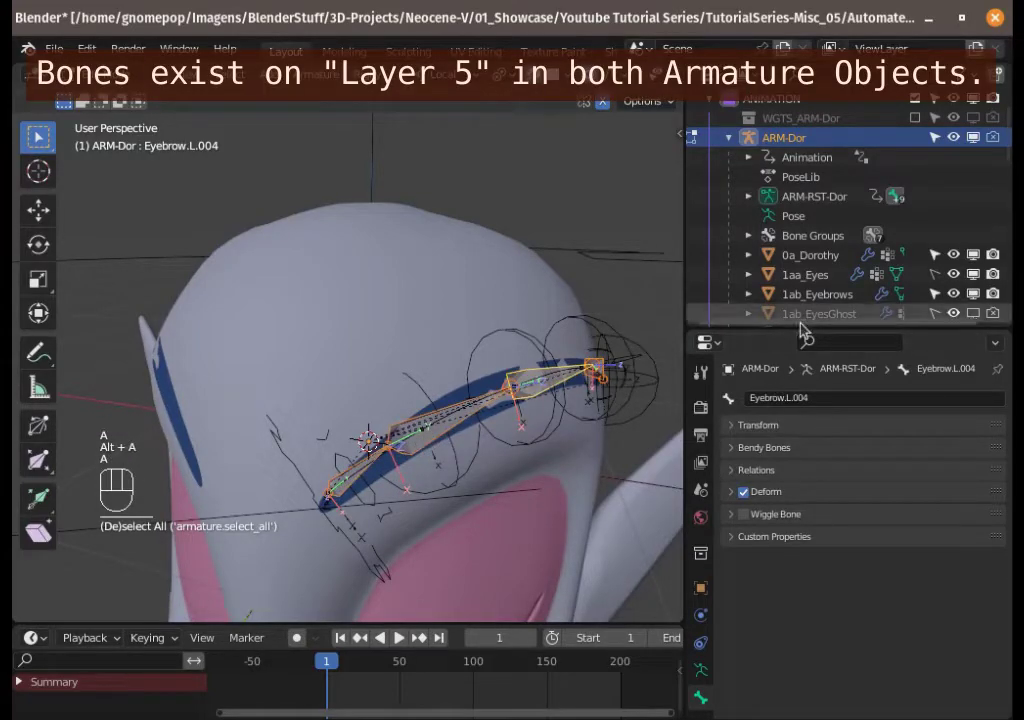
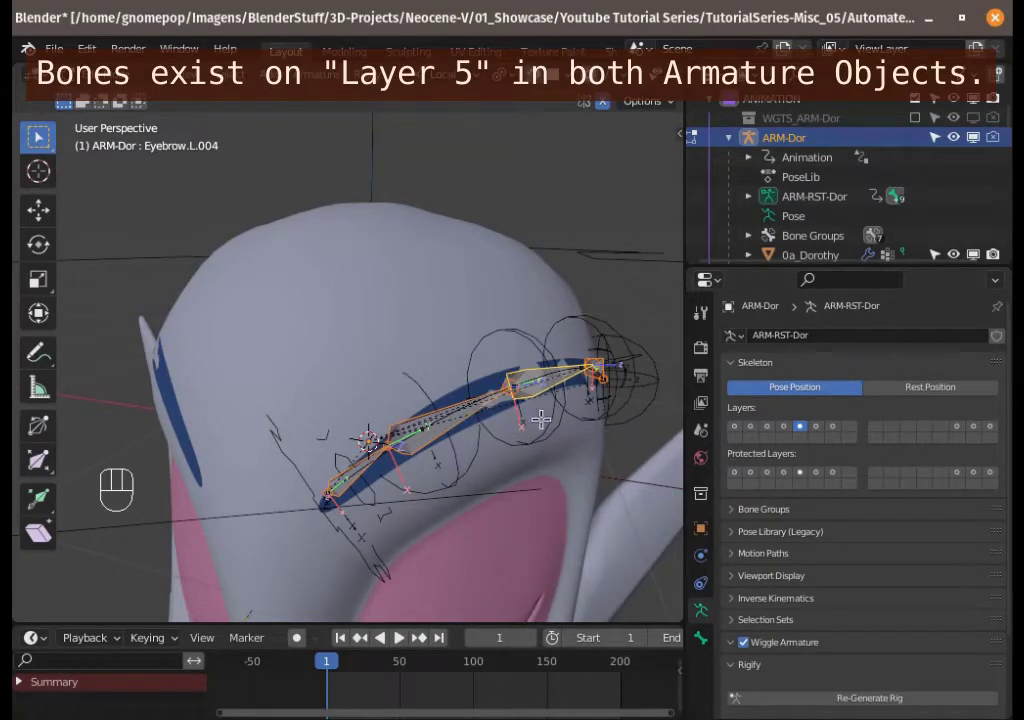
pyautogui.press('m')
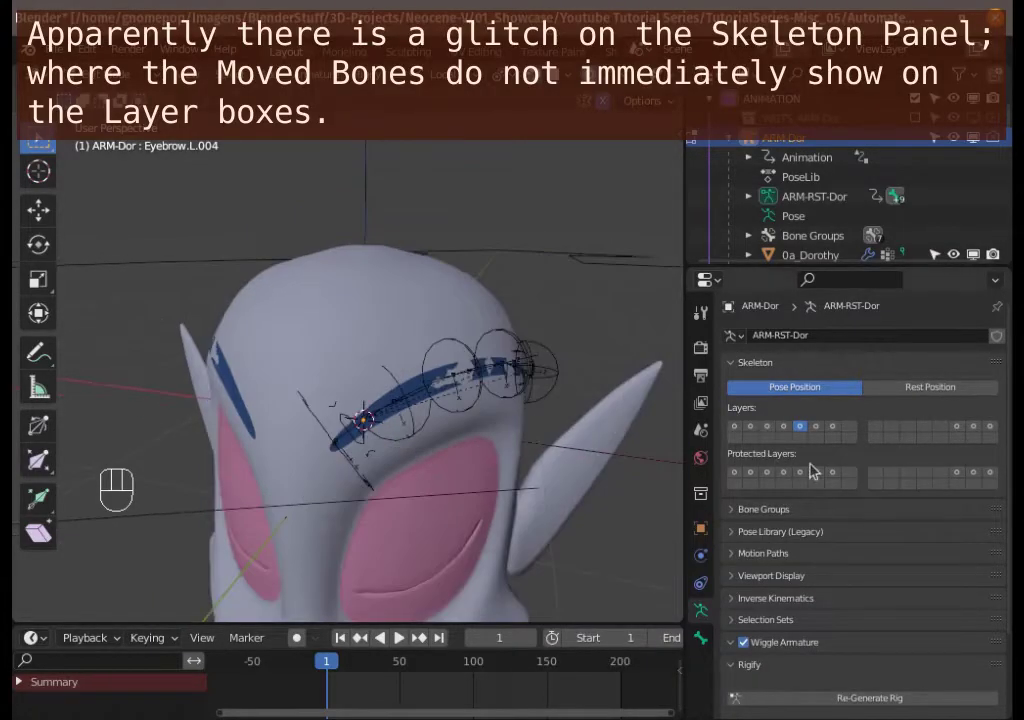
pyautogui.press('Tab')
pyautogui.click(853, 441)
pyautogui.press('alt+a')
pyautogui.click(352, 349)
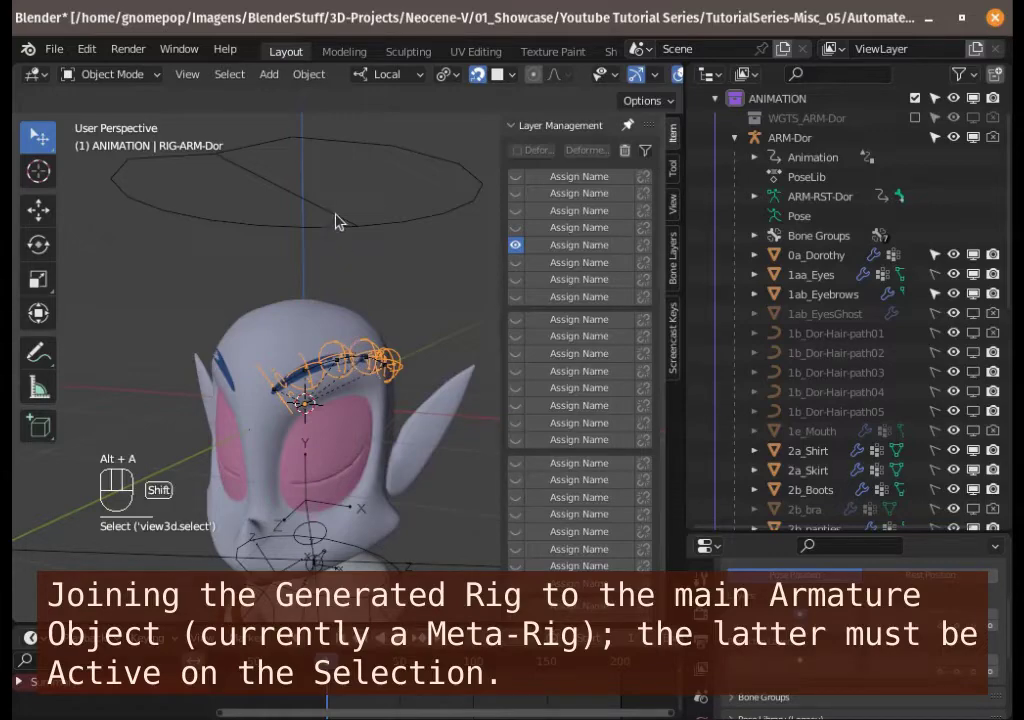
# - Join RIG-ARM-Dor into ARM-Dor with Ctrl+J so the eyebrow controls belong to ARM-Dor
pyautogui.click(341, 217)
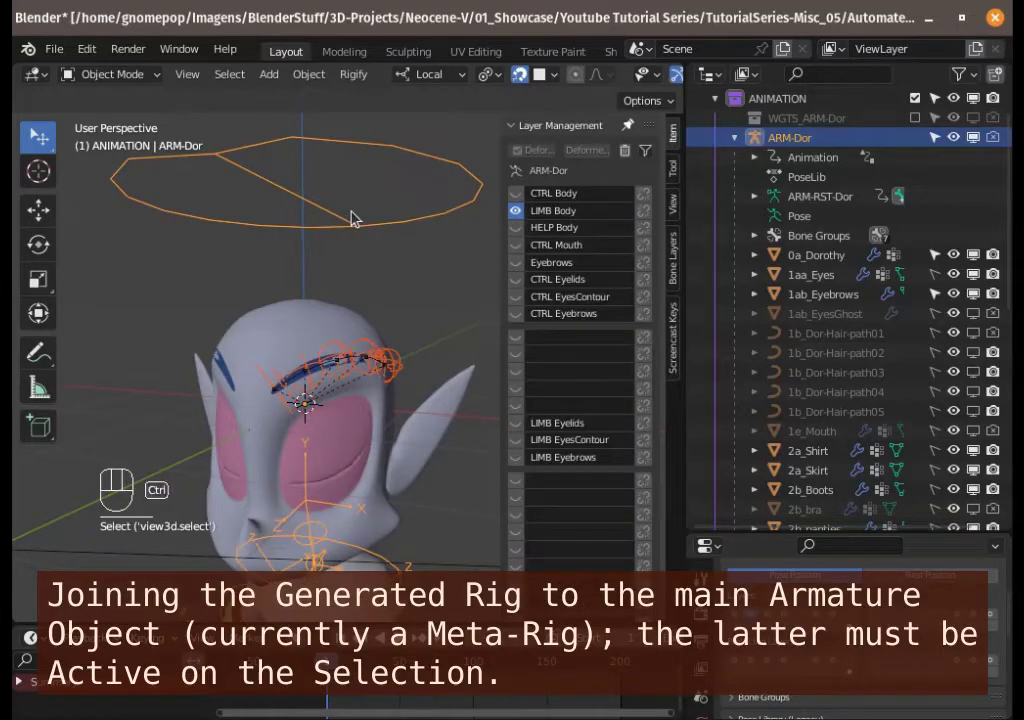
pyautogui.press('ctrl+j')
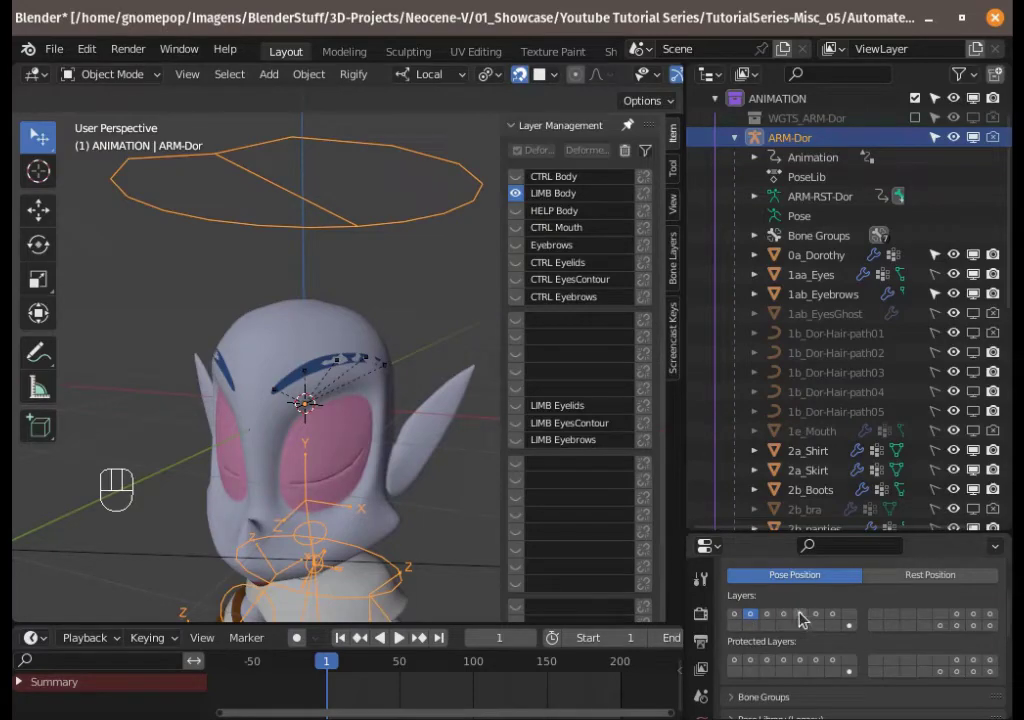
pyautogui.moveTo(803, 616); pyautogui.dragTo(719, 592)
# - Test-move the joined eyebrow control bones in pose mode, then select the MCH-Eyebrow-spline.L curve
pyautogui.press('ctrl+Tab')
pyautogui.click(325, 345)
pyautogui.press('g')
pyautogui.press('Escape')
pyautogui.click(262, 367)
pyautogui.press('g')
pyautogui.press('Escape')
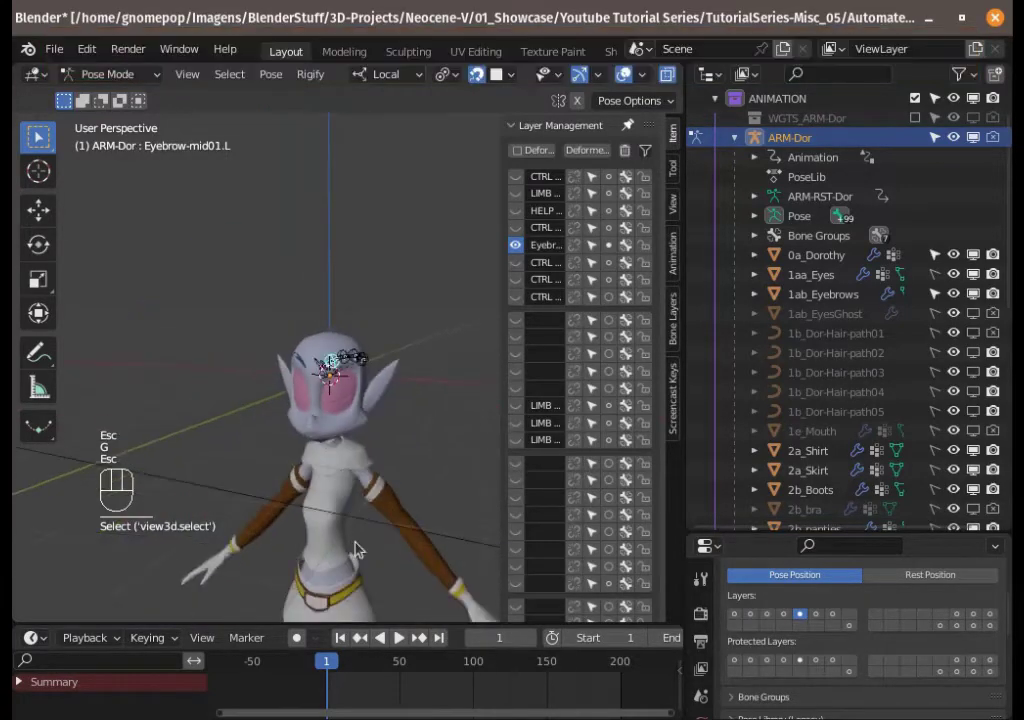
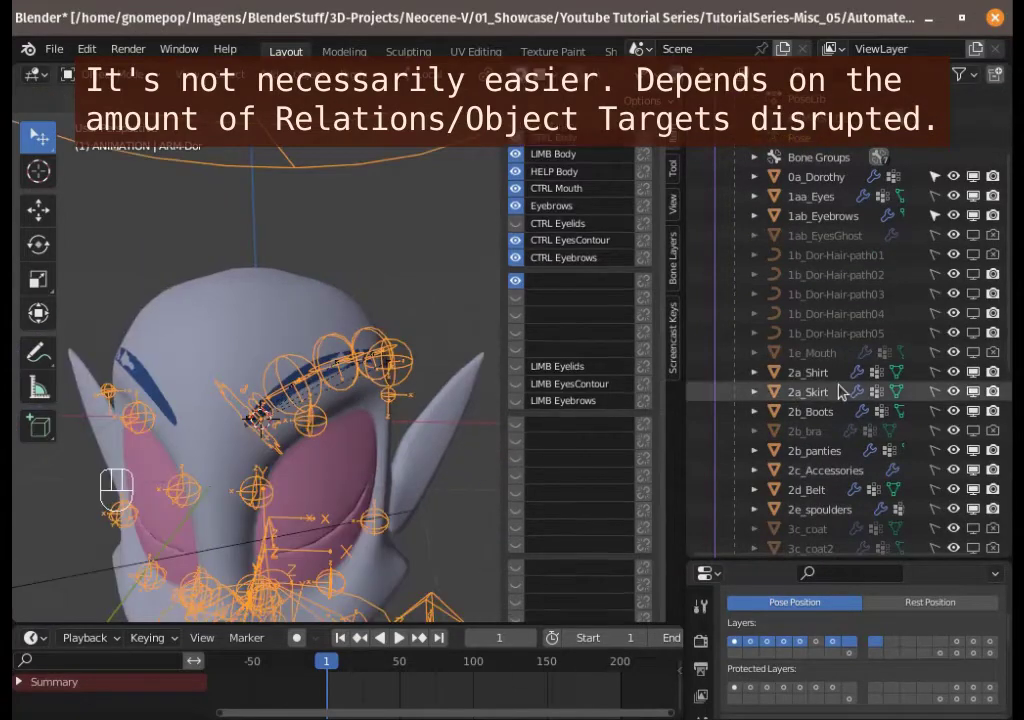
pyautogui.click(826, 301)
pyautogui.click(942, 292)
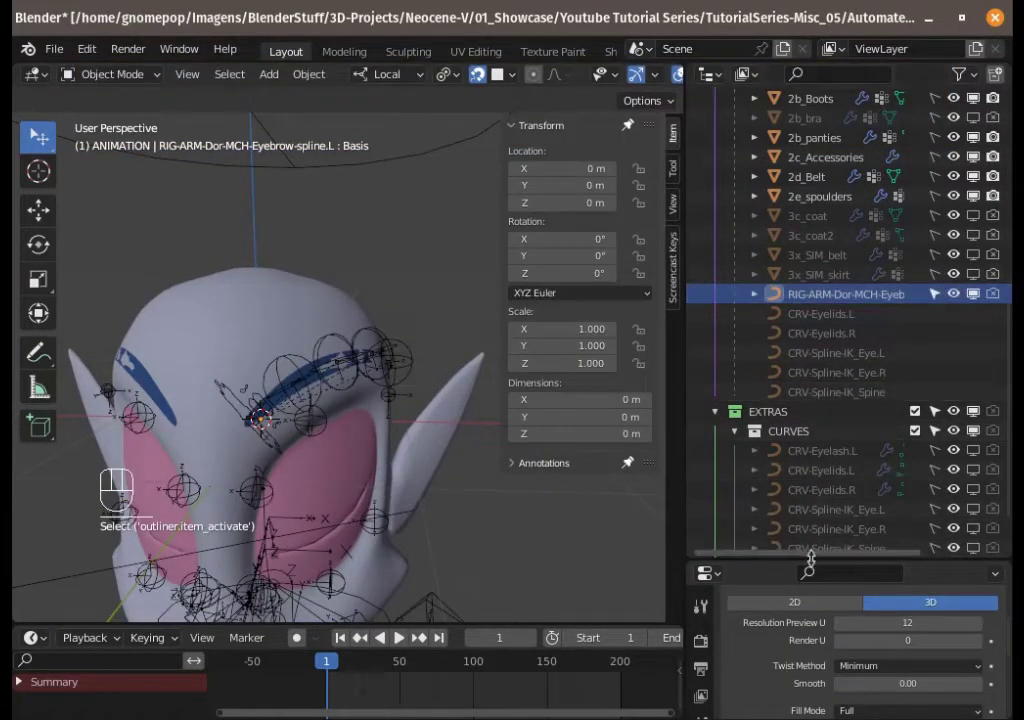
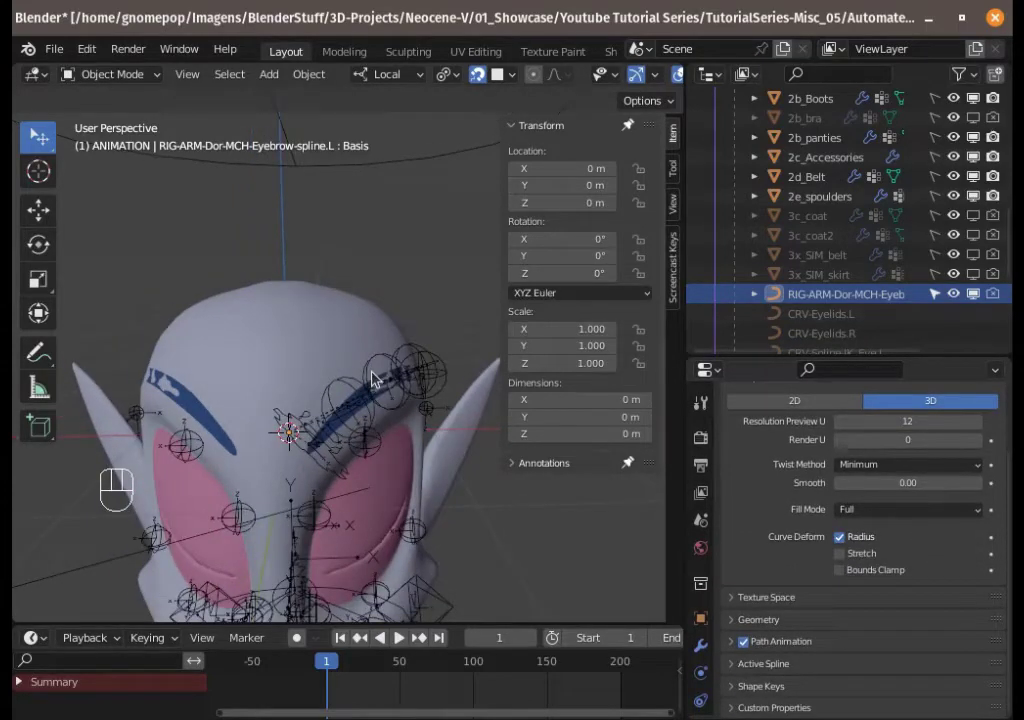
pyautogui.press('KP_Decimal')
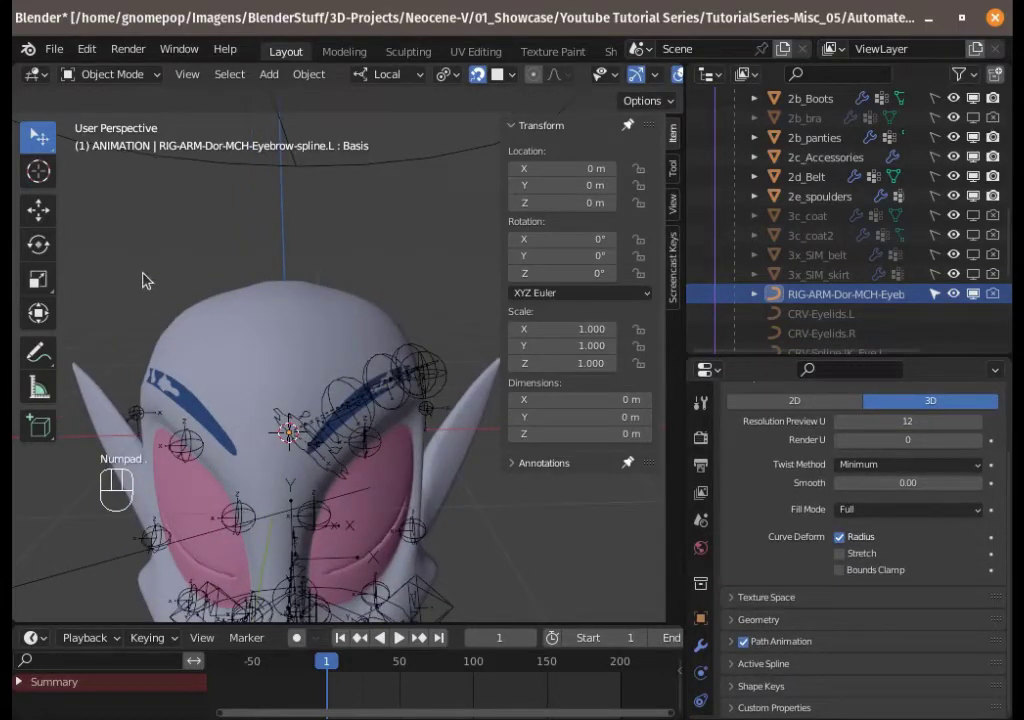
pyautogui.press('KP_Decimal')
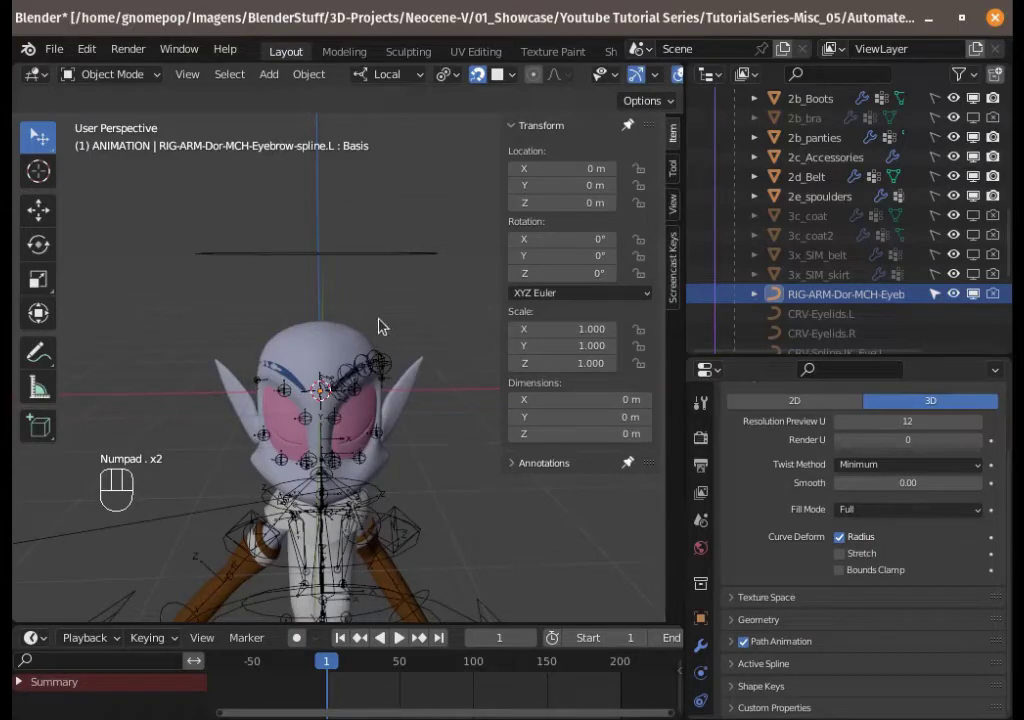